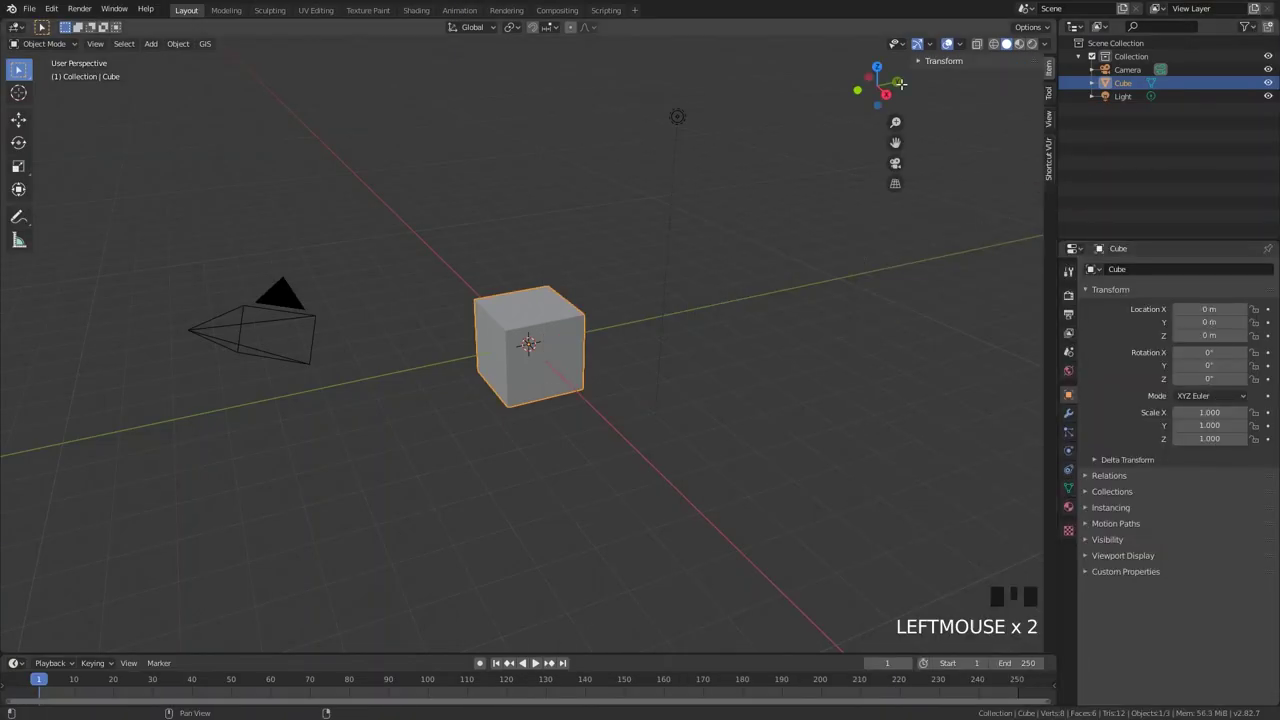
Delete the default cube and add a plane scaled up into a large ground
right_click(557, 319)
key(x)
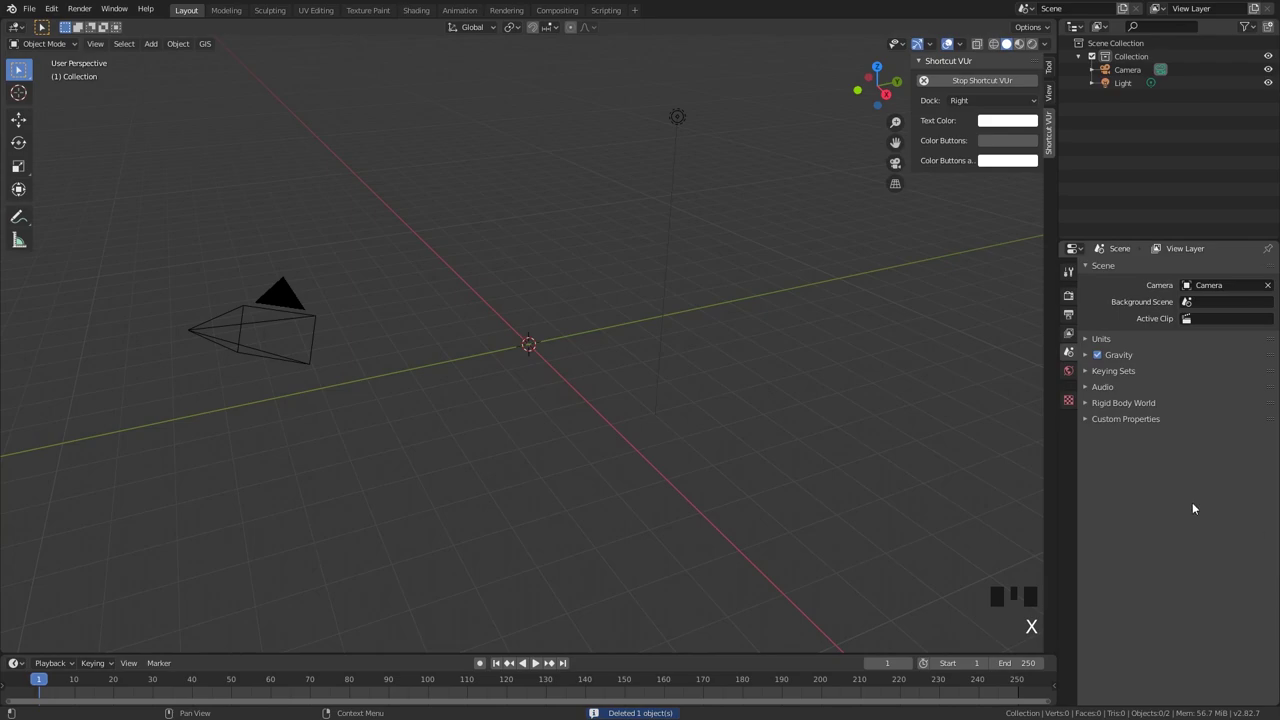
right_click(609, 360)
key(shift+a)
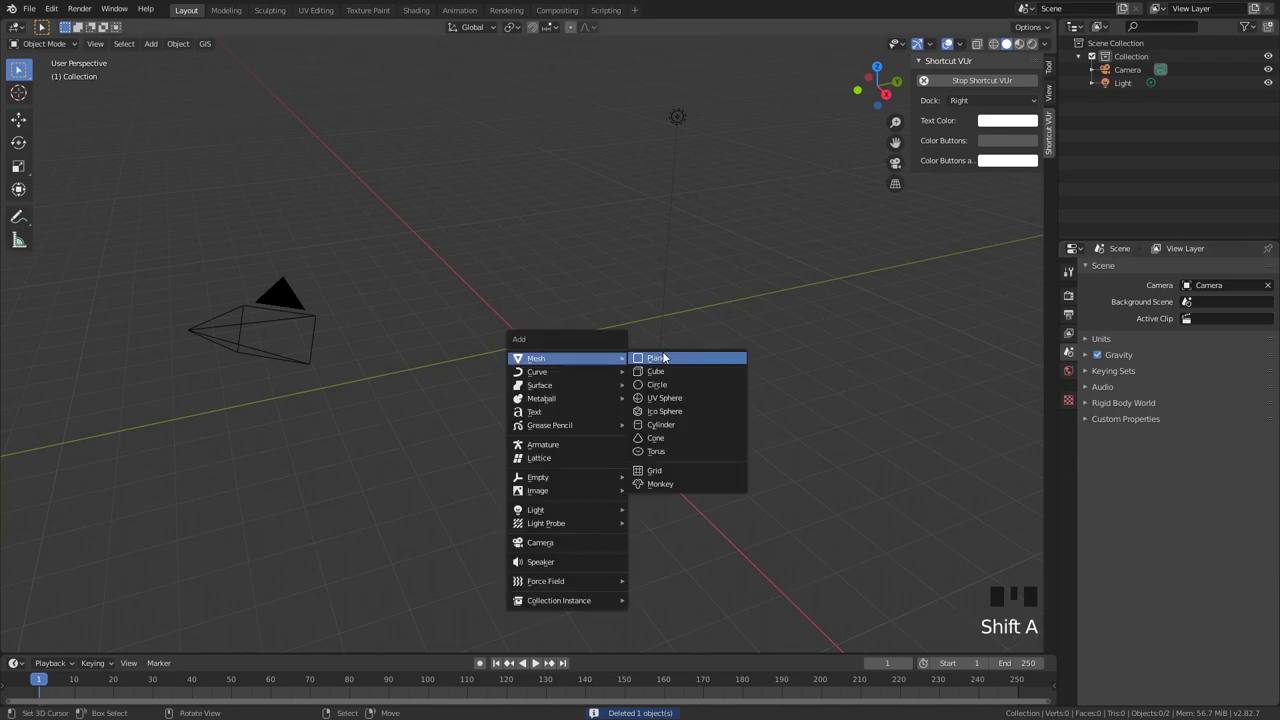
key(s)
key(shift+a)
scroll(up, 3)
Add a second plane, raise it above the ground and stretch it into a rectangle
key(g)
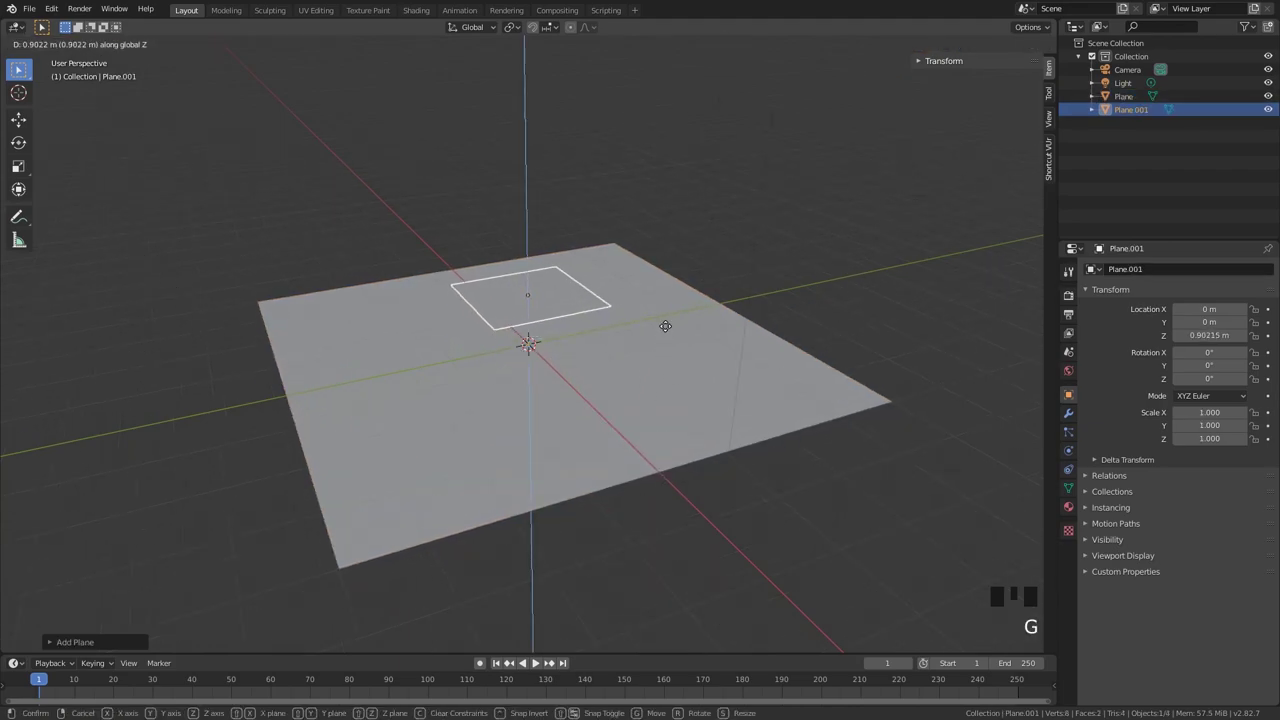
key(s)
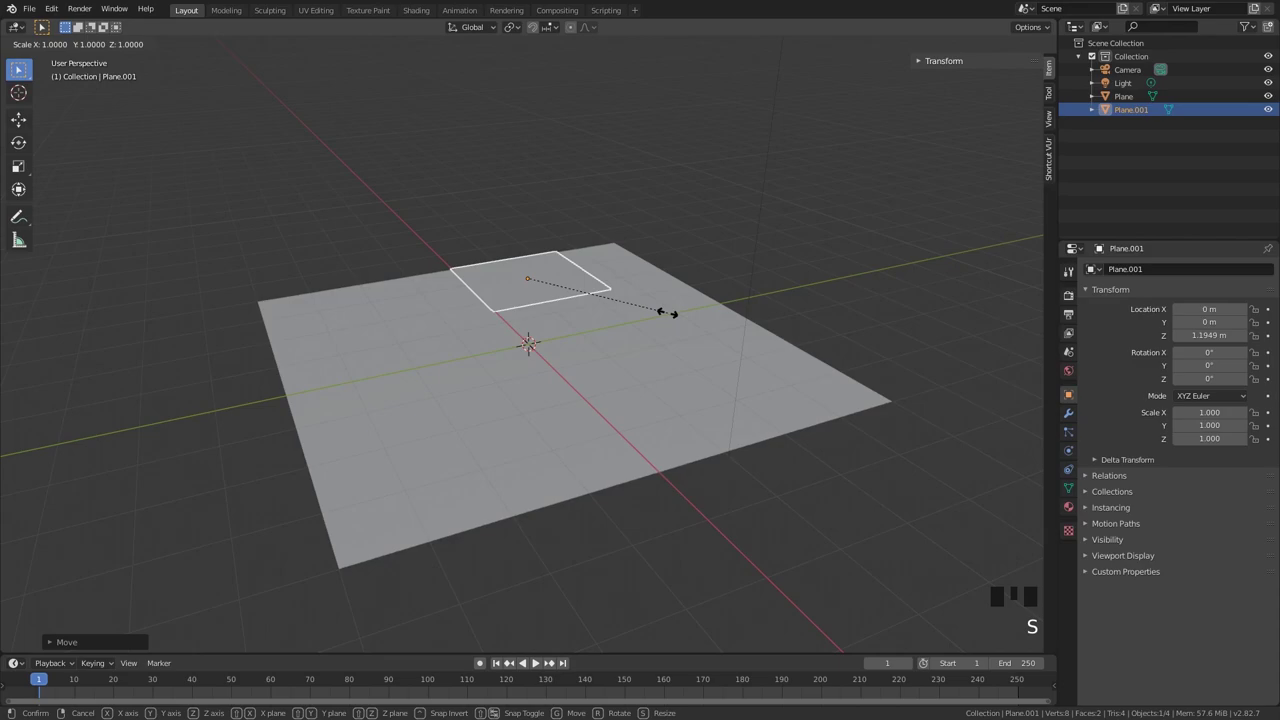
drag(651, 312, 544, 306)
drag(553, 305, 671, 292)
key(h)
right_click(641, 305)
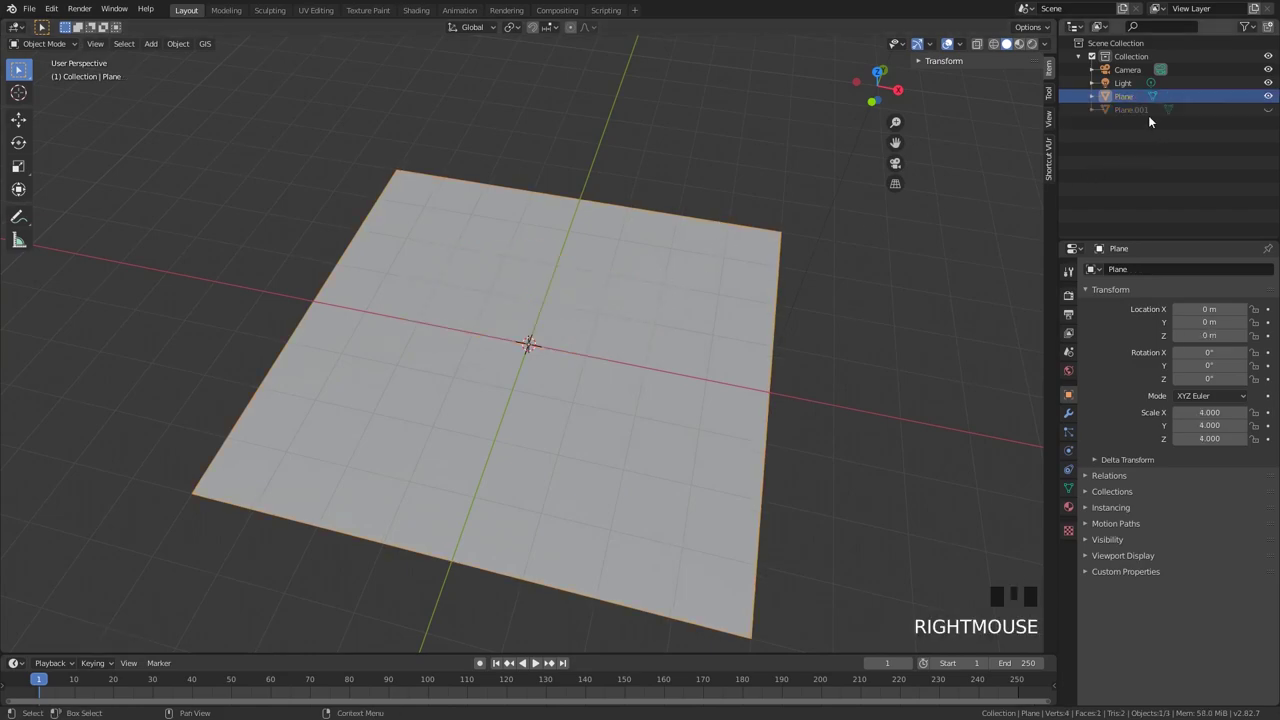
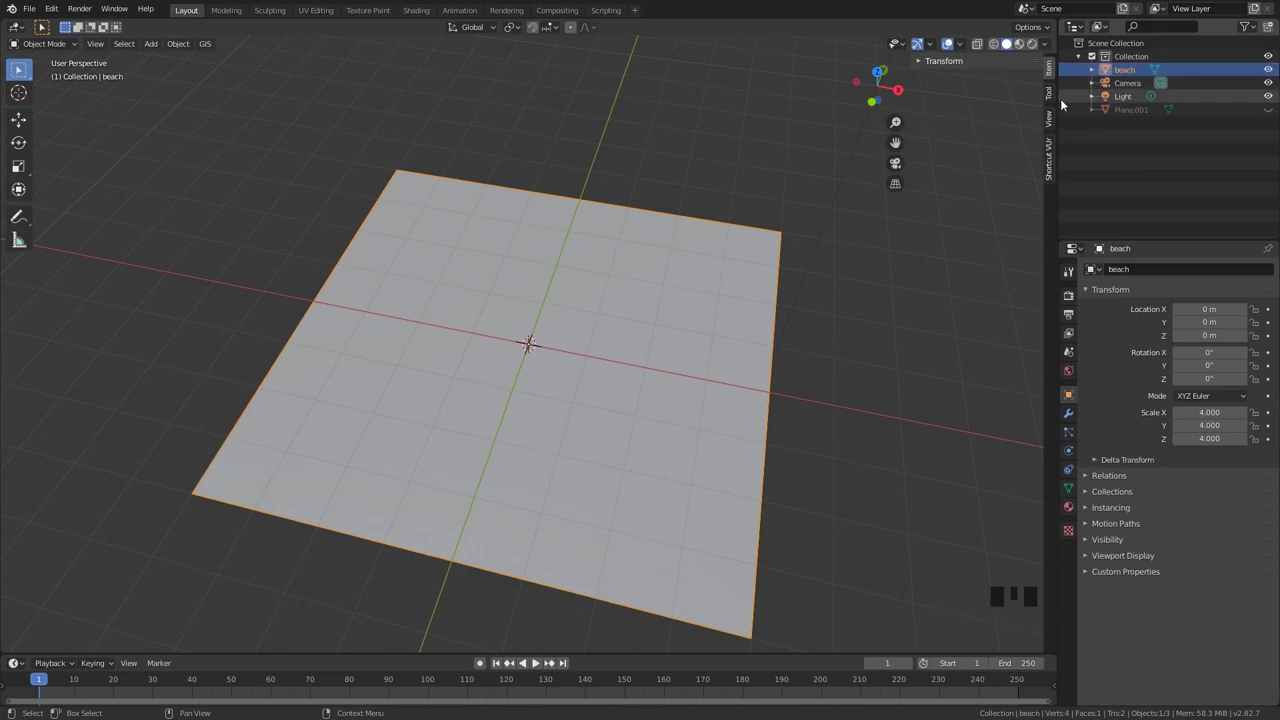
Orbit the viewport around the ground plane, viewing it edge-on and then from above
right_click(720, 265)
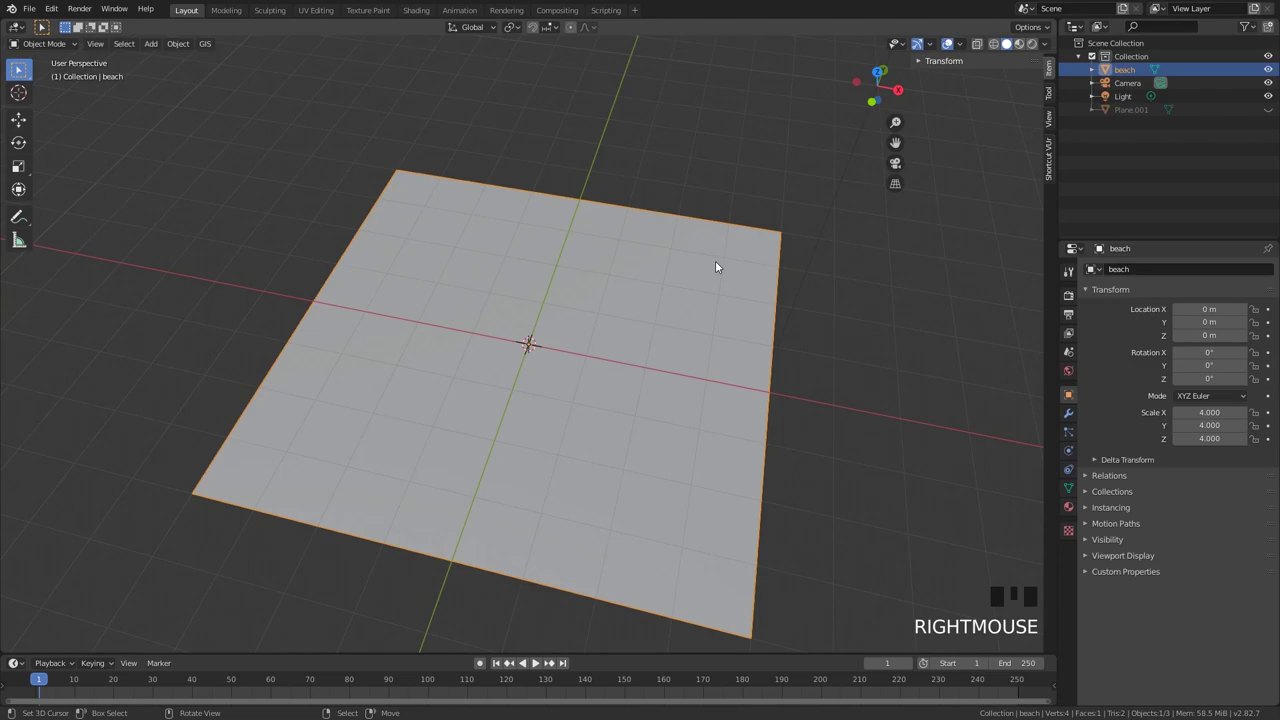
drag(716, 270, 516, 344)
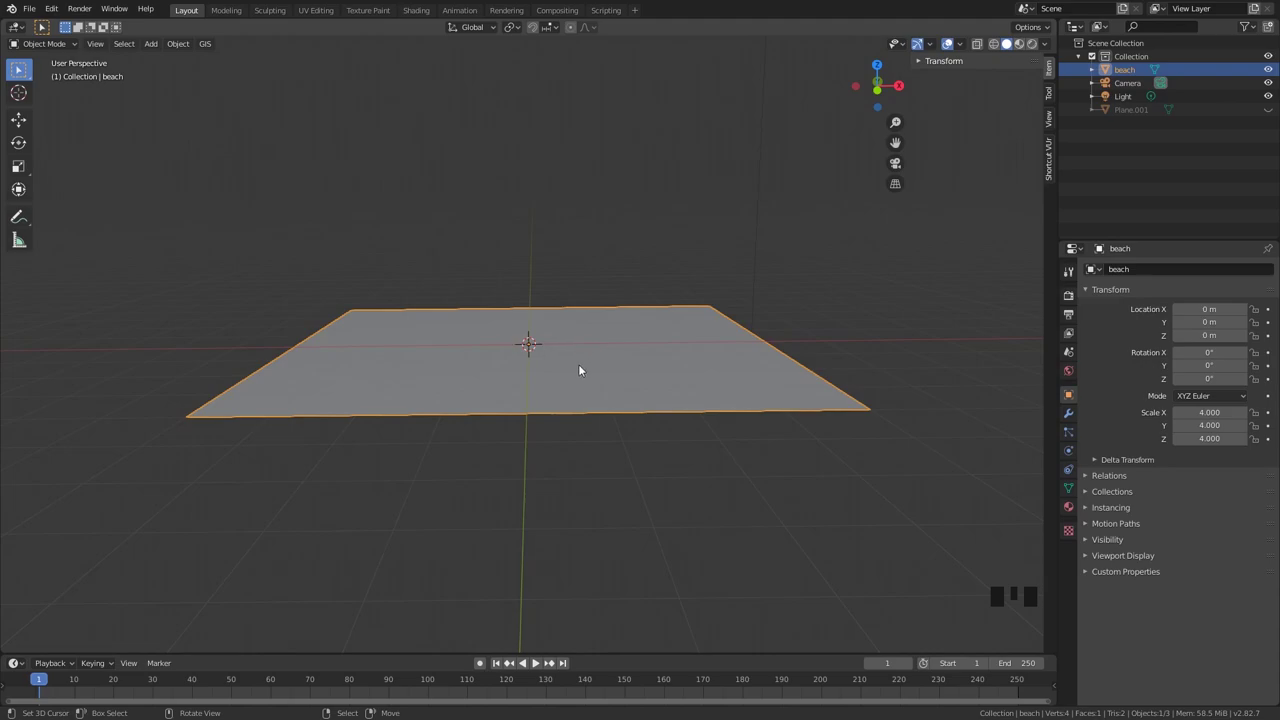
drag(606, 337, 599, 360)
scroll(up, 3)
scroll(down, 3)
drag(605, 341, 600, 319)
Add a Displace modifier with a new texture and load the sand image into it
scroll(up, 3)
click(1075, 411)
drag(1164, 274, 1116, 351)
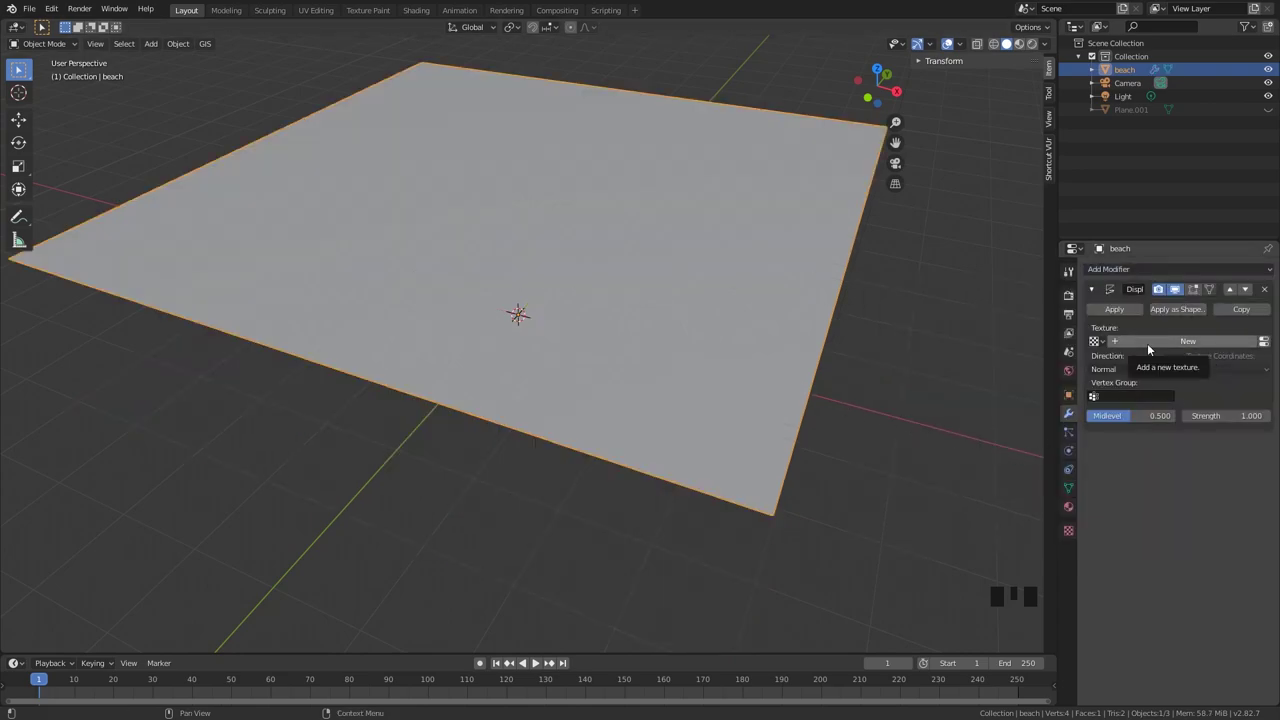
click(1149, 347)
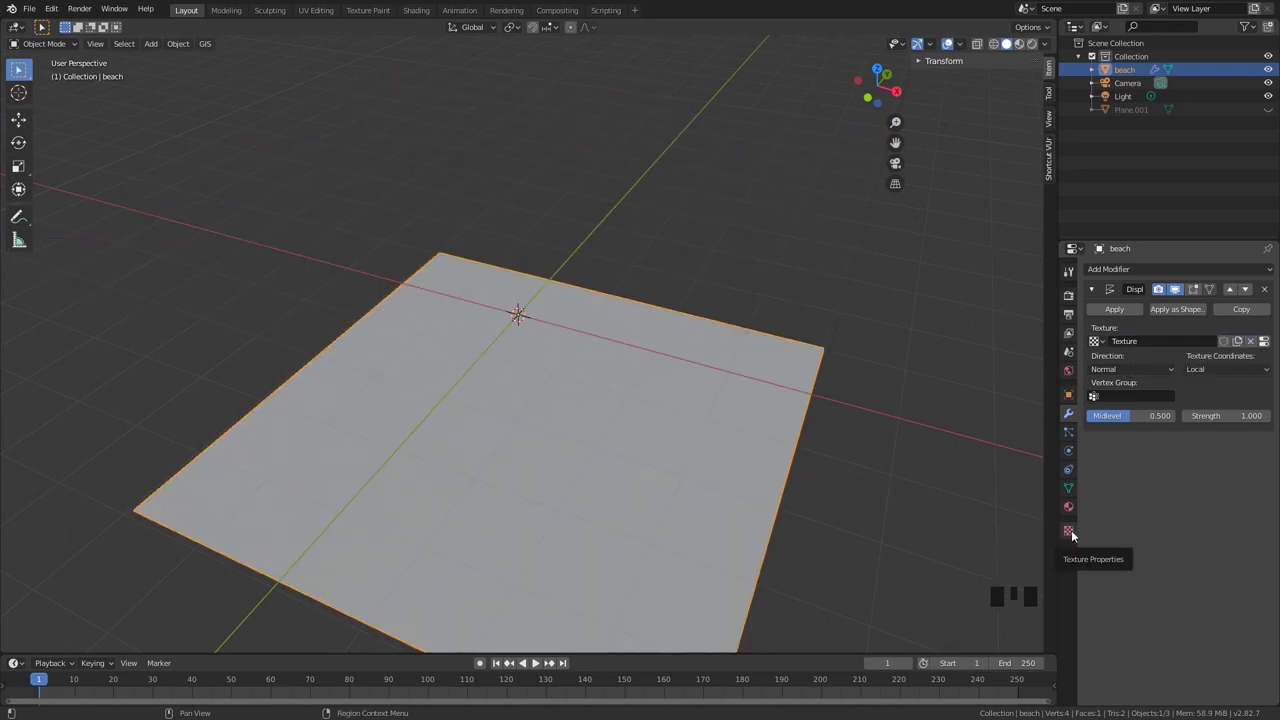
click(1076, 533)
click(1247, 501)
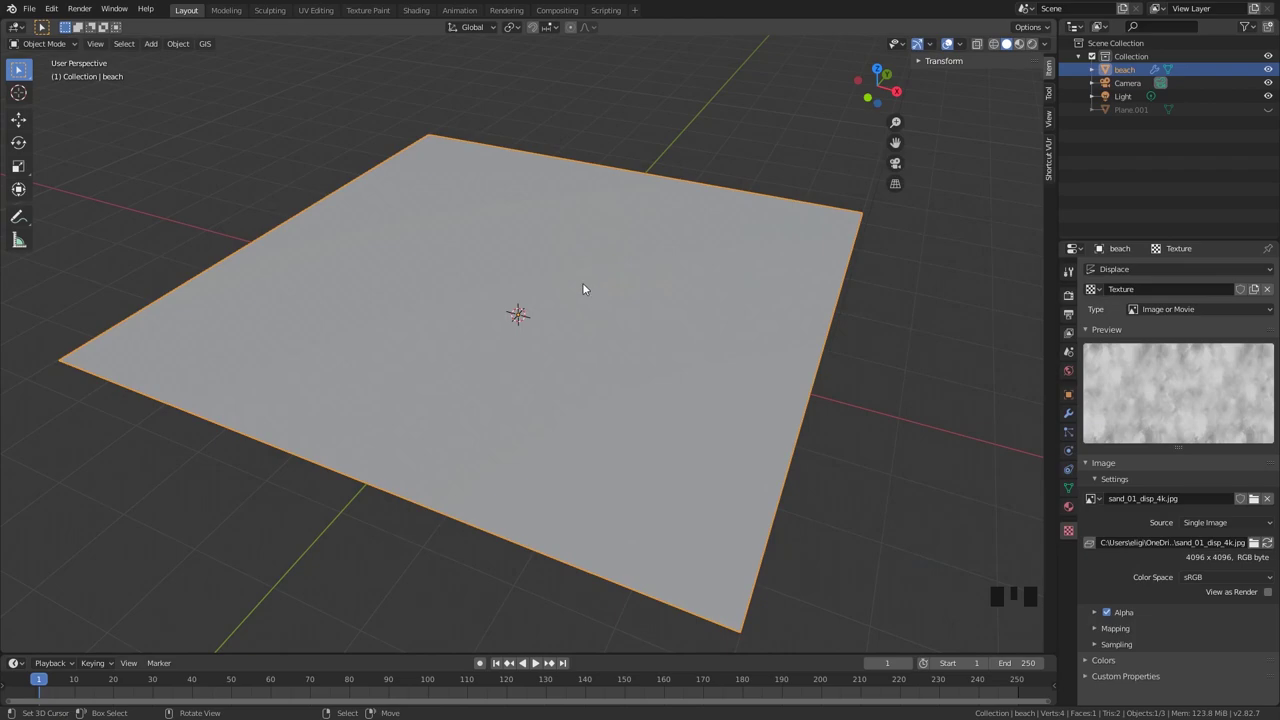
Subdivide the beach mesh six times in Edit Mode and return to the Displace modifier
key(Tab)
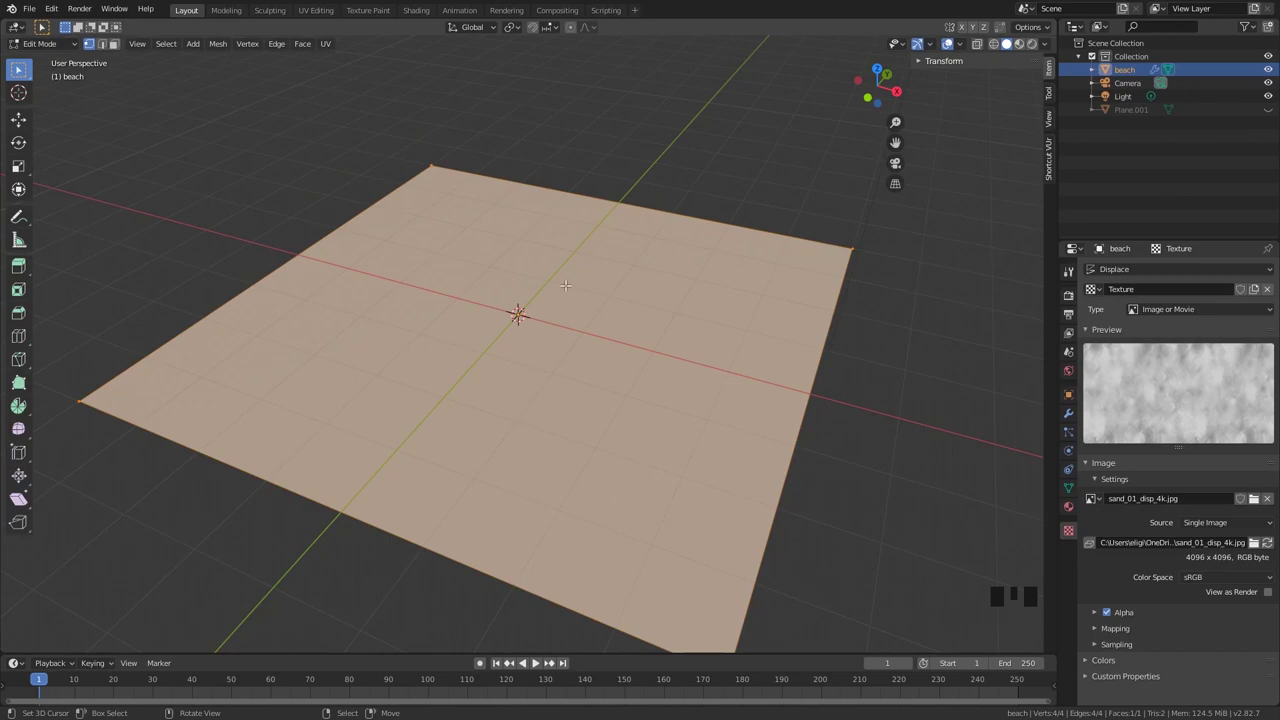
key(w)
key(w)
key(w)
key(w)
key(w)
key(w)
key(Tab)
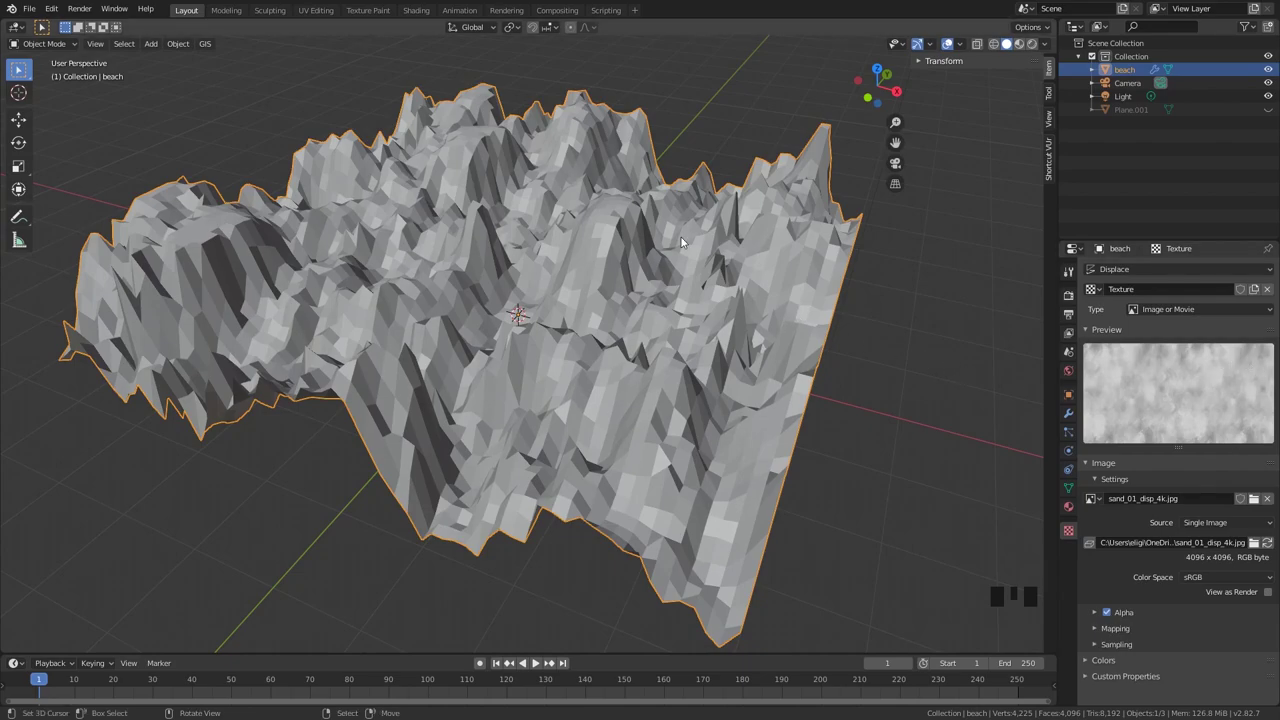
click(1073, 411)
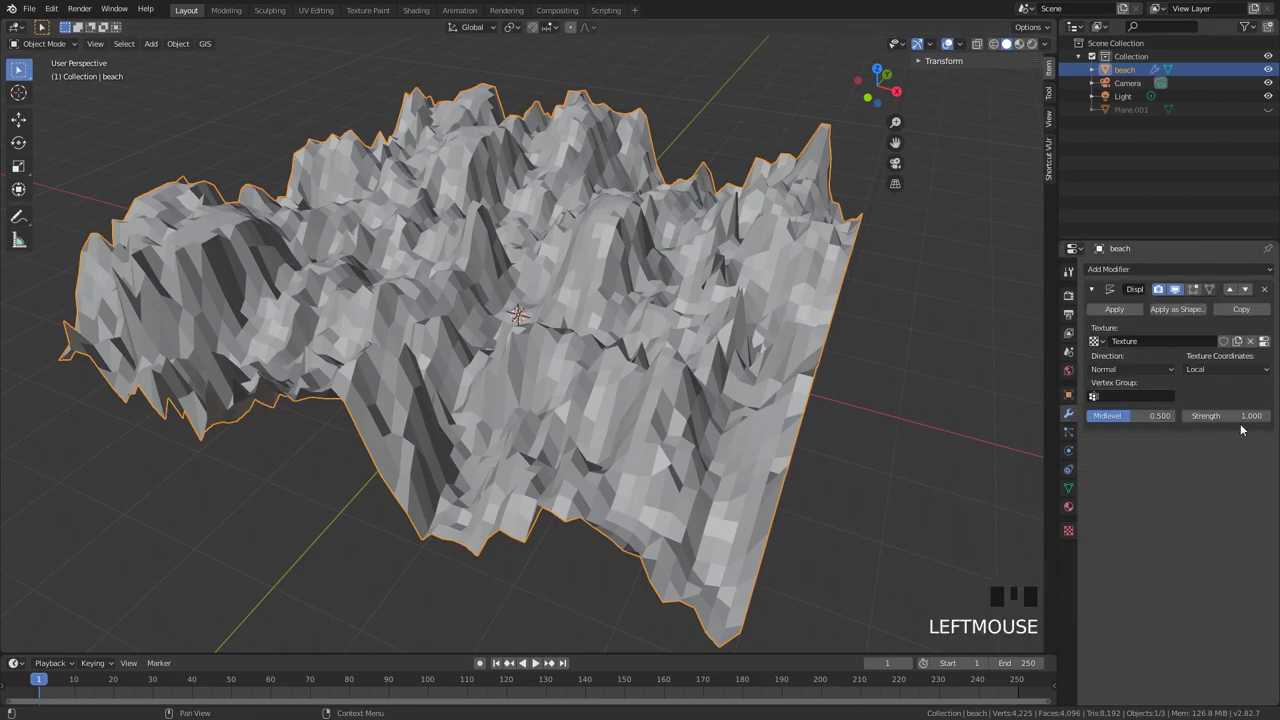
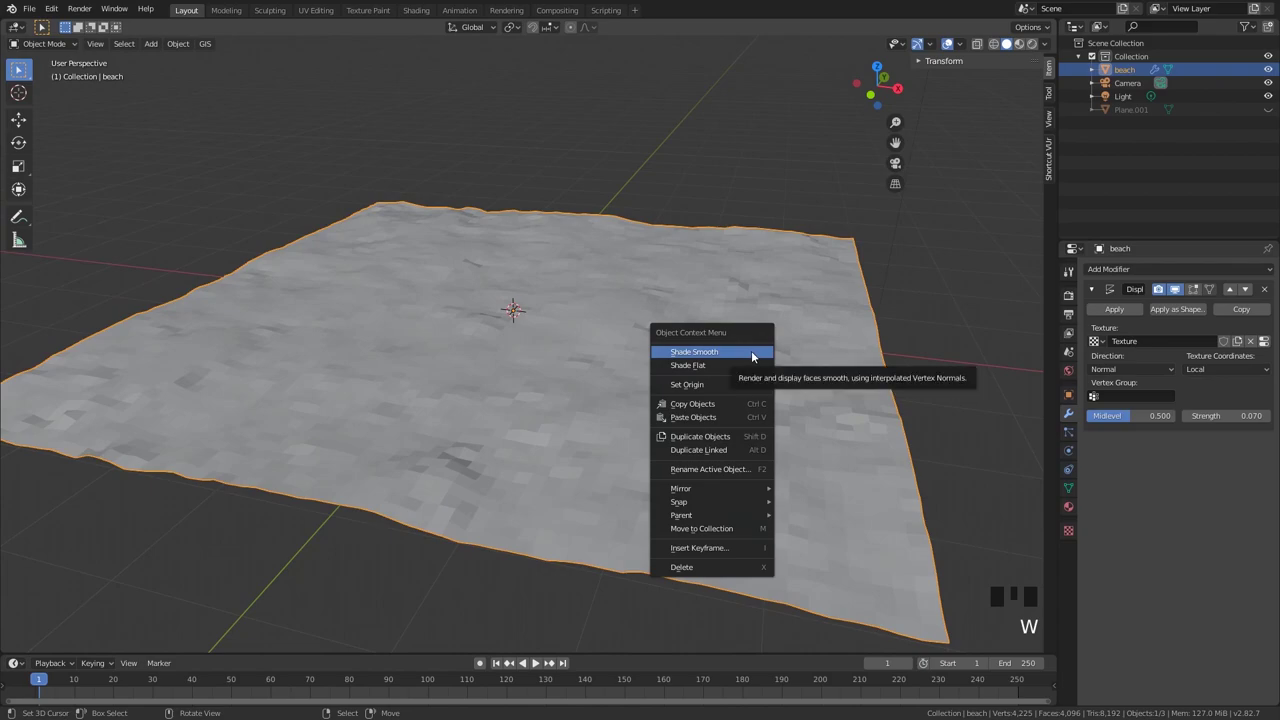
Shade the sand smooth and add a Subdivision Surface modifier above the Displace modifier
drag(749, 391, 726, 379)
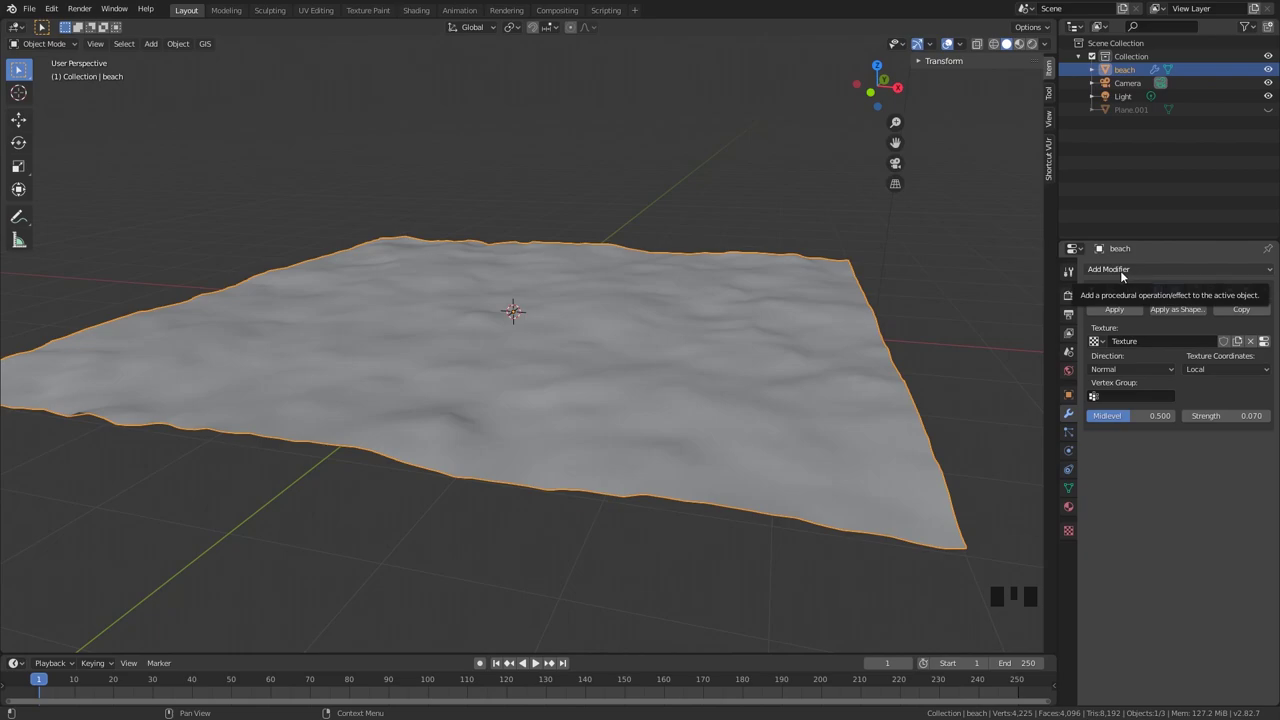
drag(1126, 275, 1030, 535)
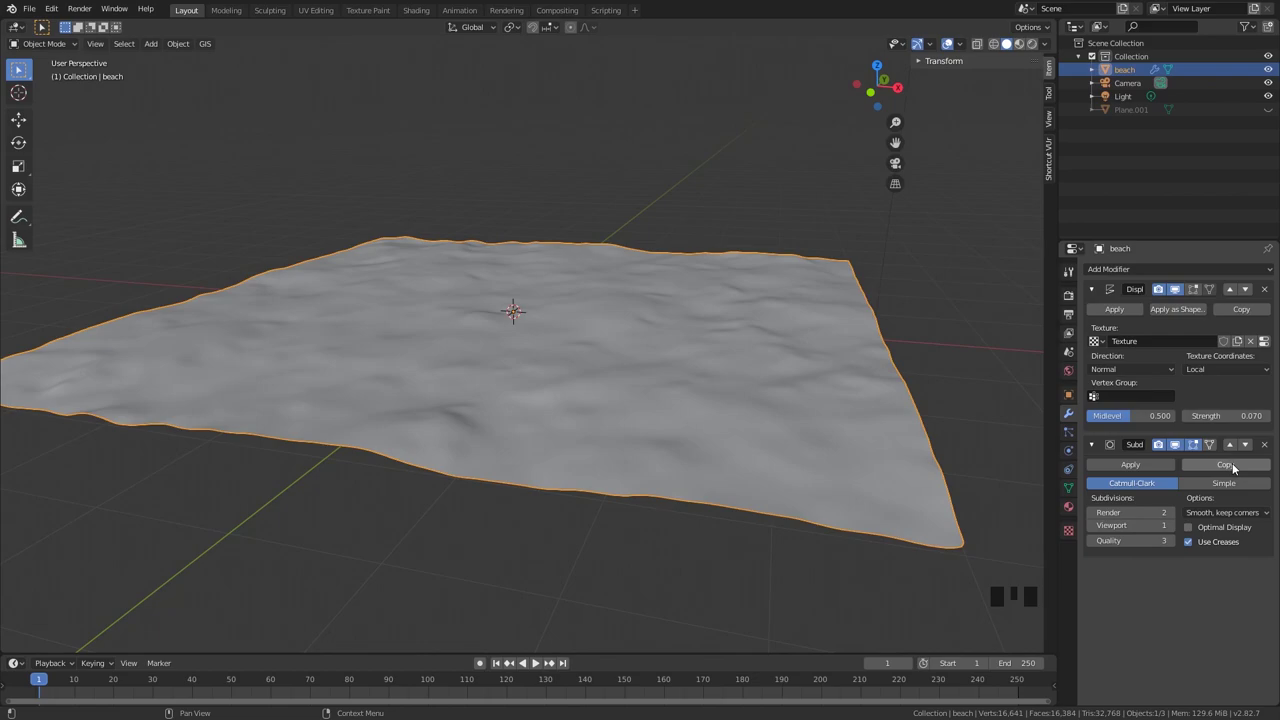
click(1230, 449)
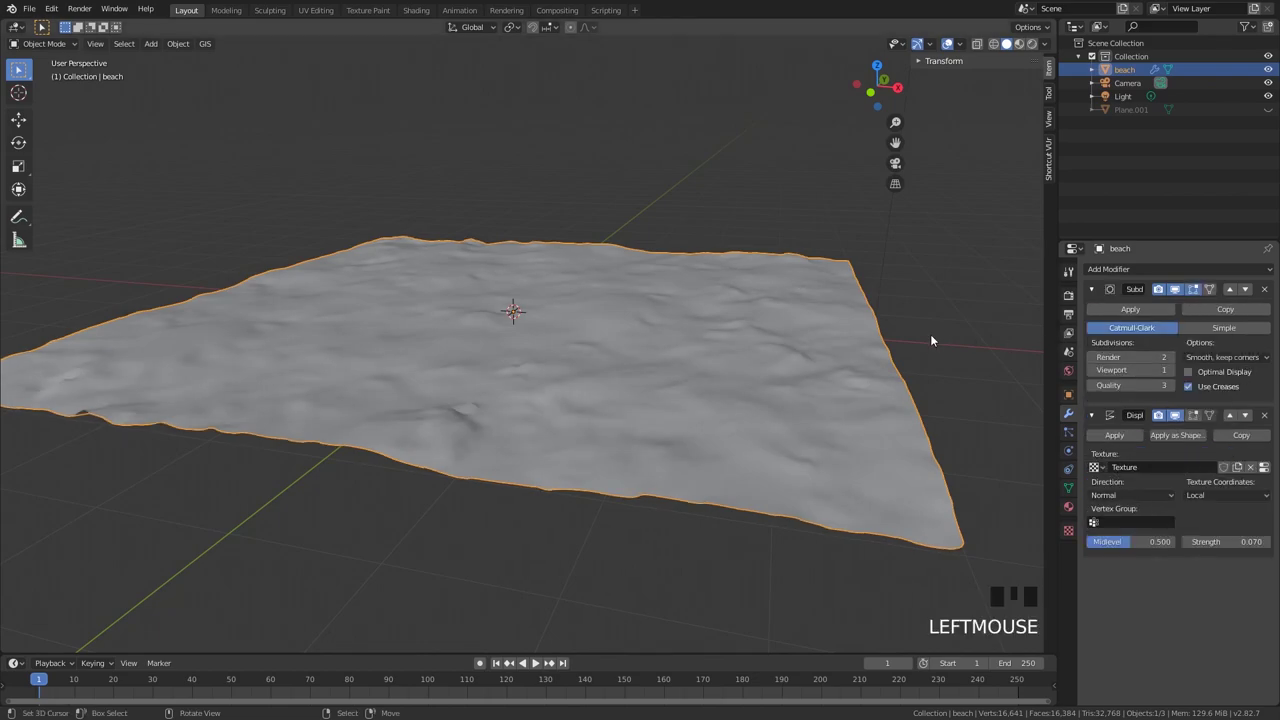
click(1177, 375)
Lower the displacement strength to 0.070 for gently rippled sand
drag(856, 352, 1098, 374)
click(1098, 374)
click(1171, 359)
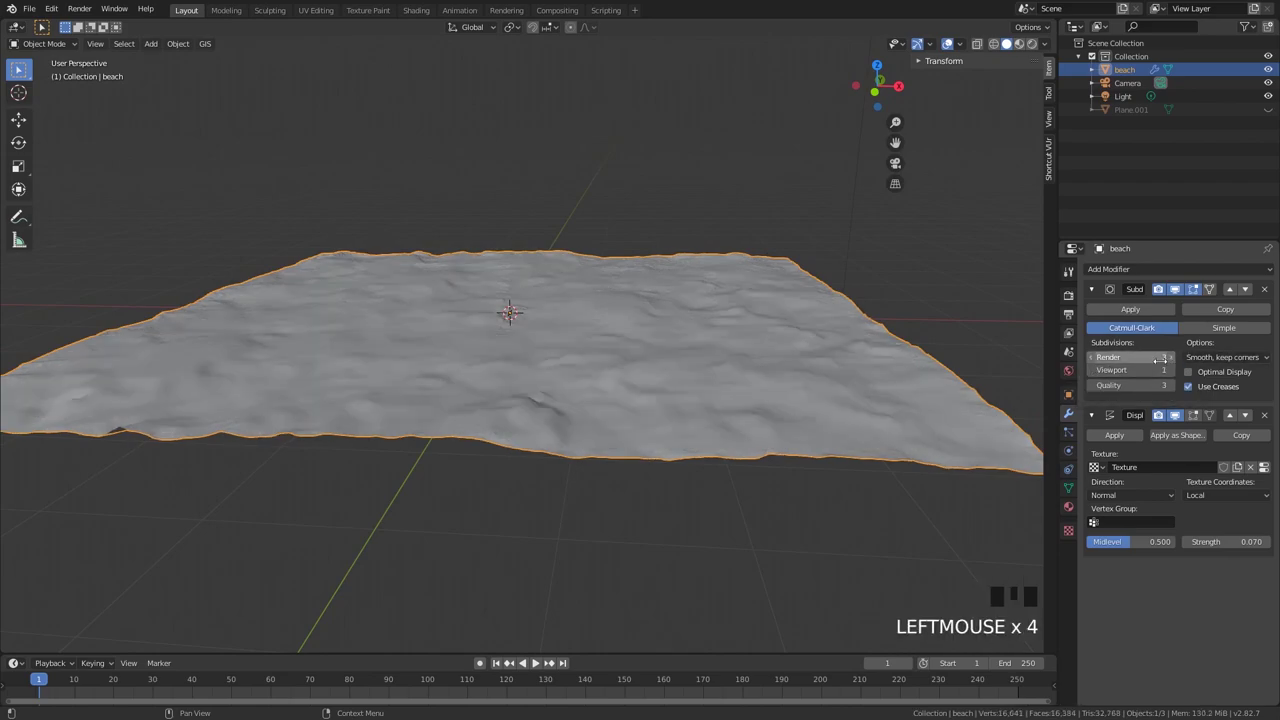
drag(878, 354, 830, 337)
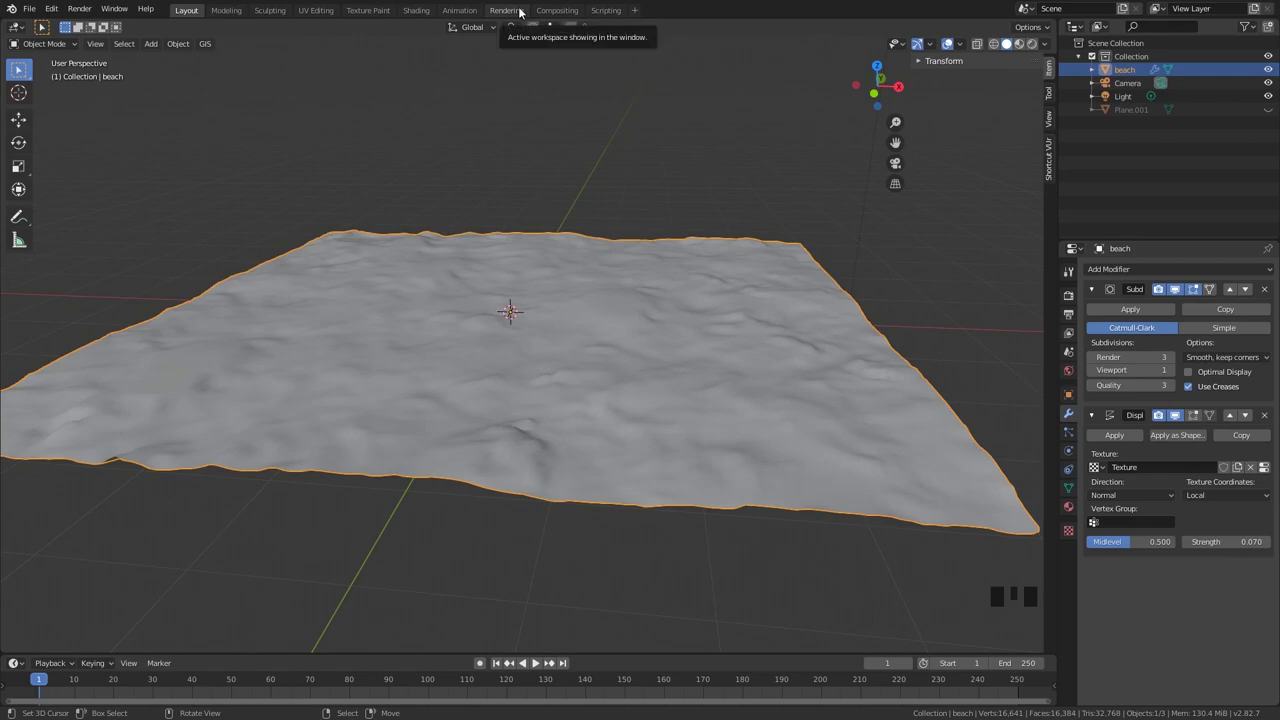
In the Shading workspace, create a new beach material with sand image textures
click(432, 12)
click(664, 424)
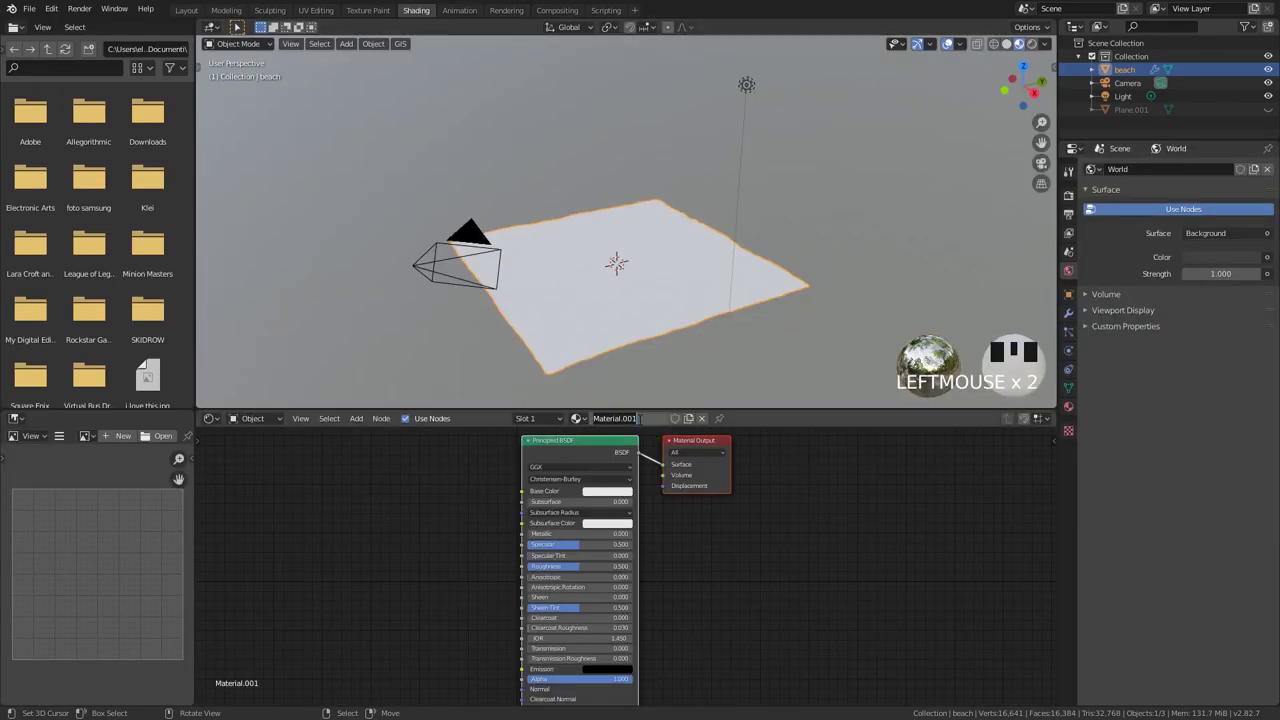
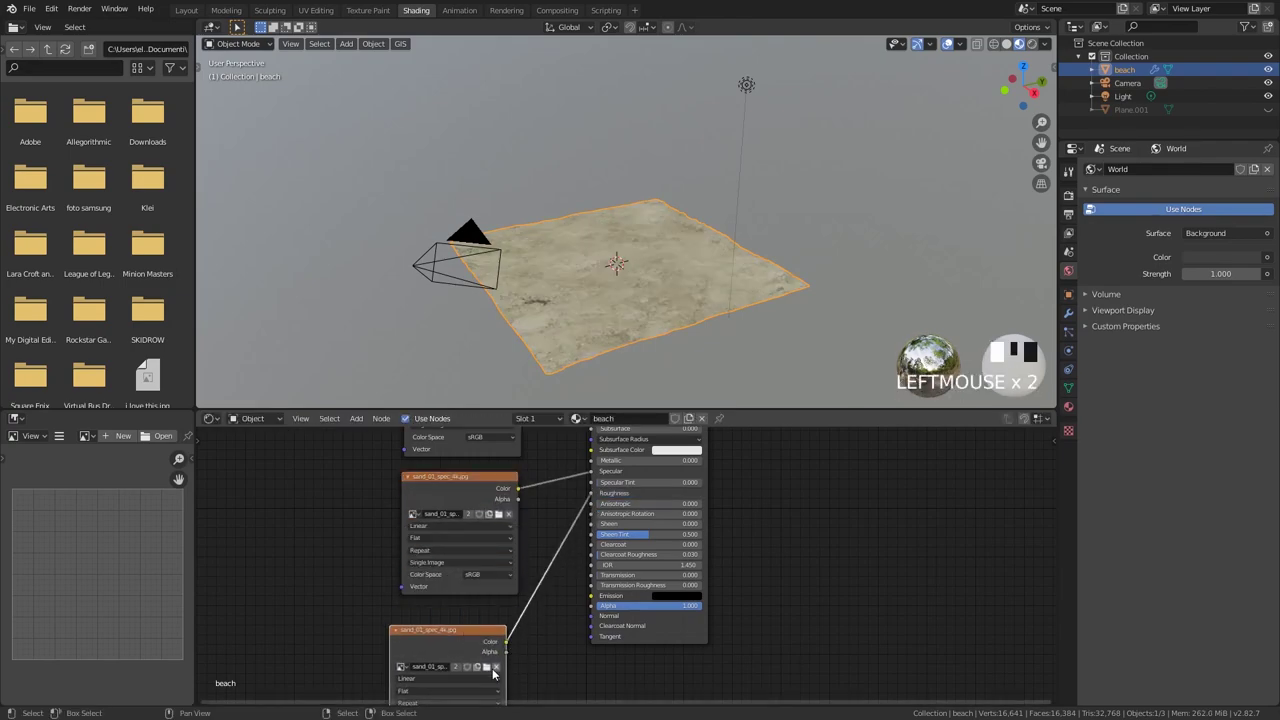
click(904, 282)
scroll(down, 3)
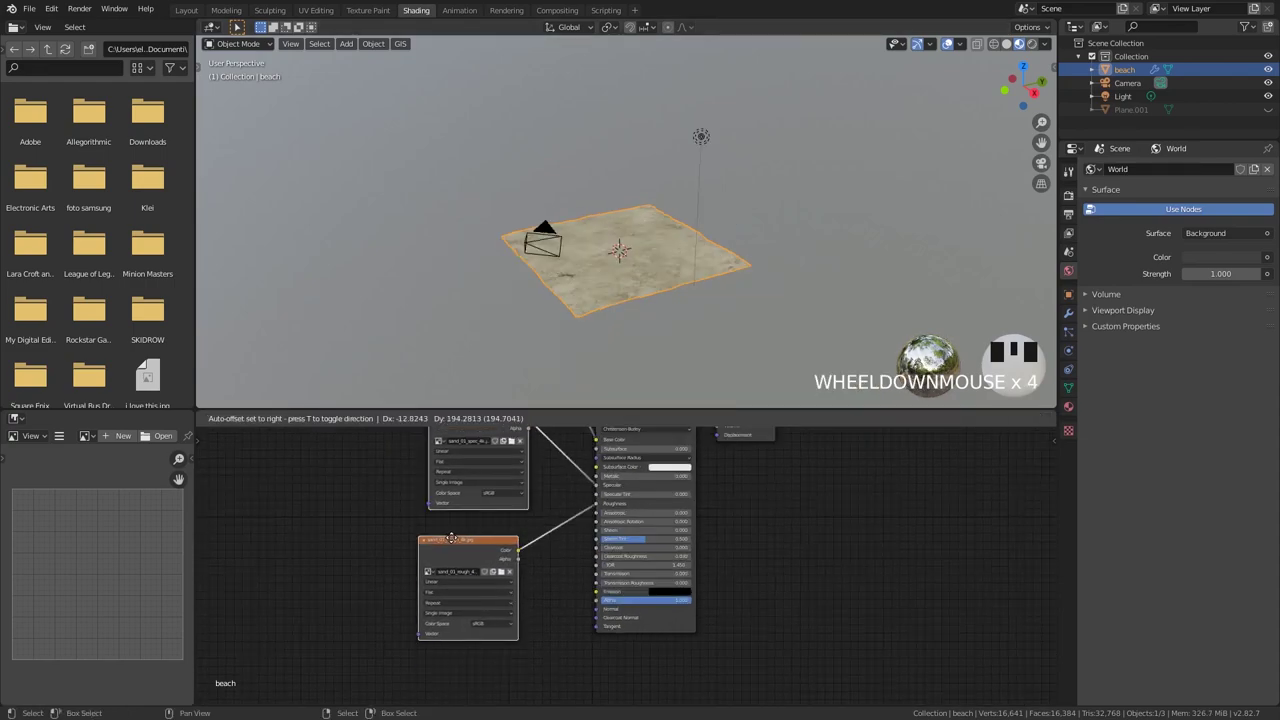
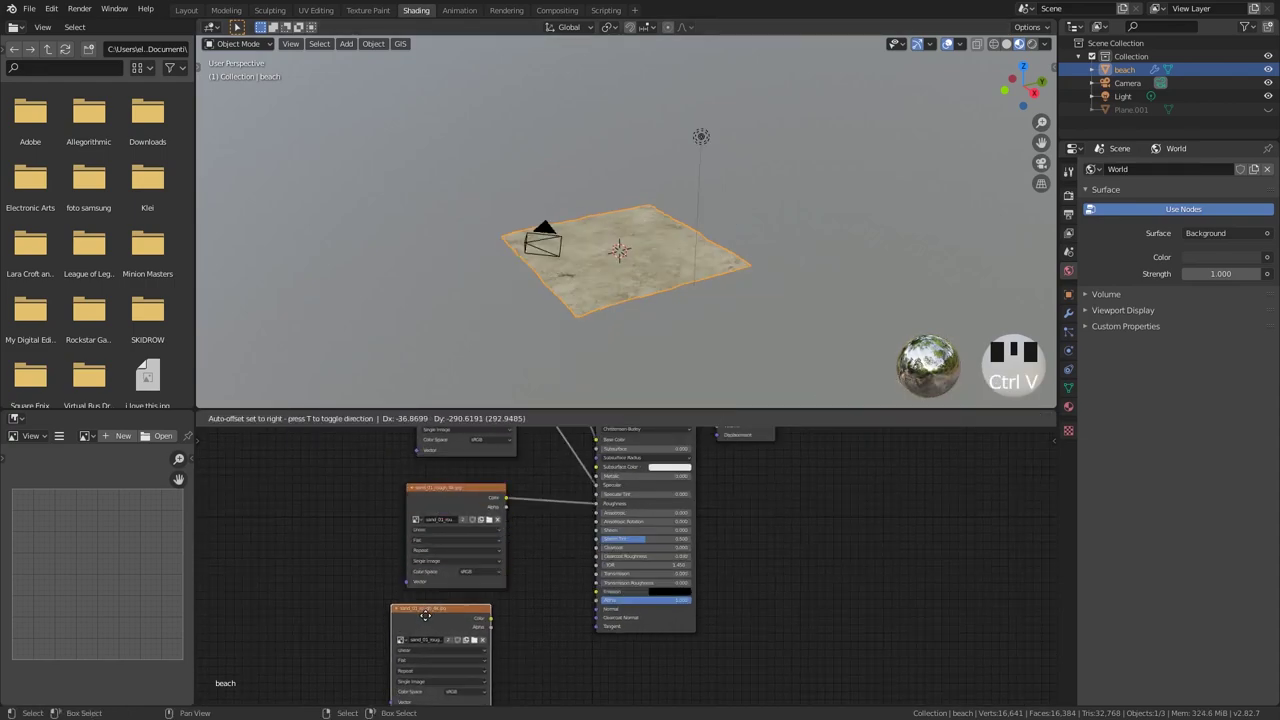
Add an Image Texture node with sand_01_nor_4k.jpg set to Non-Color
click(592, 616)
drag(574, 619, 434, 576)
click(434, 576)
click(811, 260)
scroll(up, 3)
Route the normal image through a Normal Map node into the Principled BSDF
key(Delete)
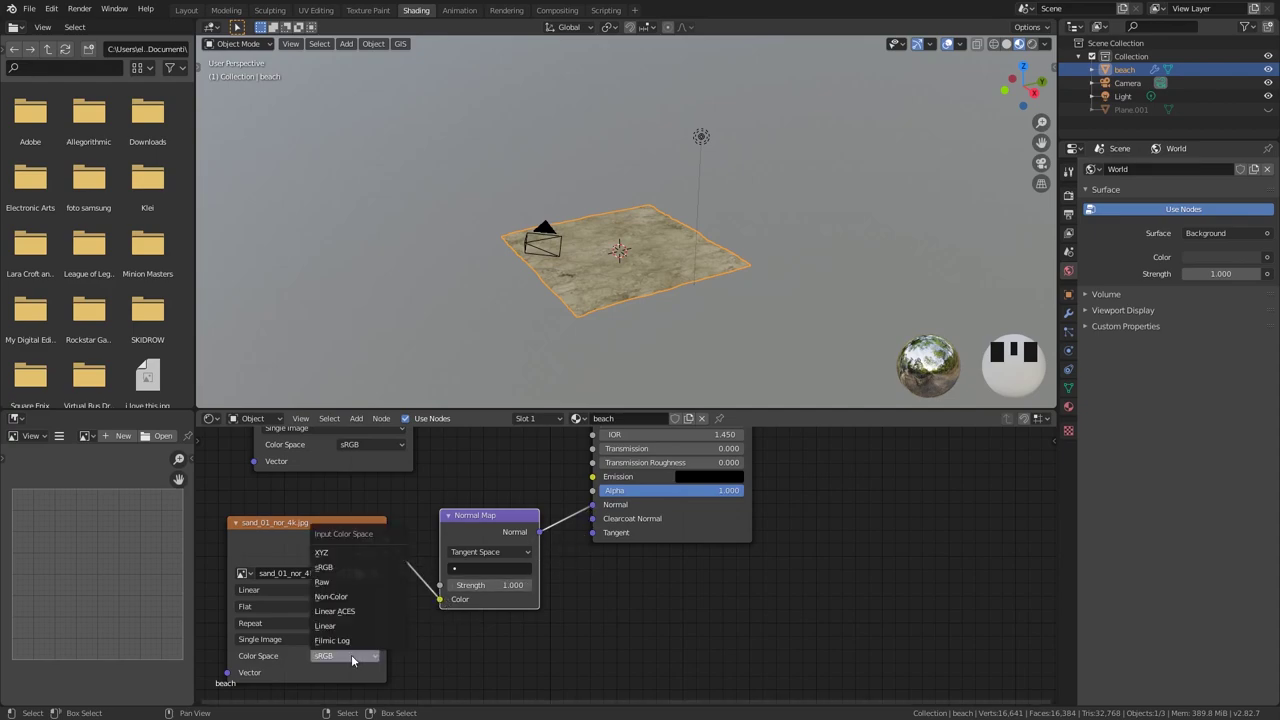
drag(358, 599, 619, 211)
drag(619, 211, 616, 270)
scroll(up, 3)
Orbit around the textured sand and select the small rectangular plane
scroll(down, 3)
drag(640, 229, 1277, 111)
click(1277, 111)
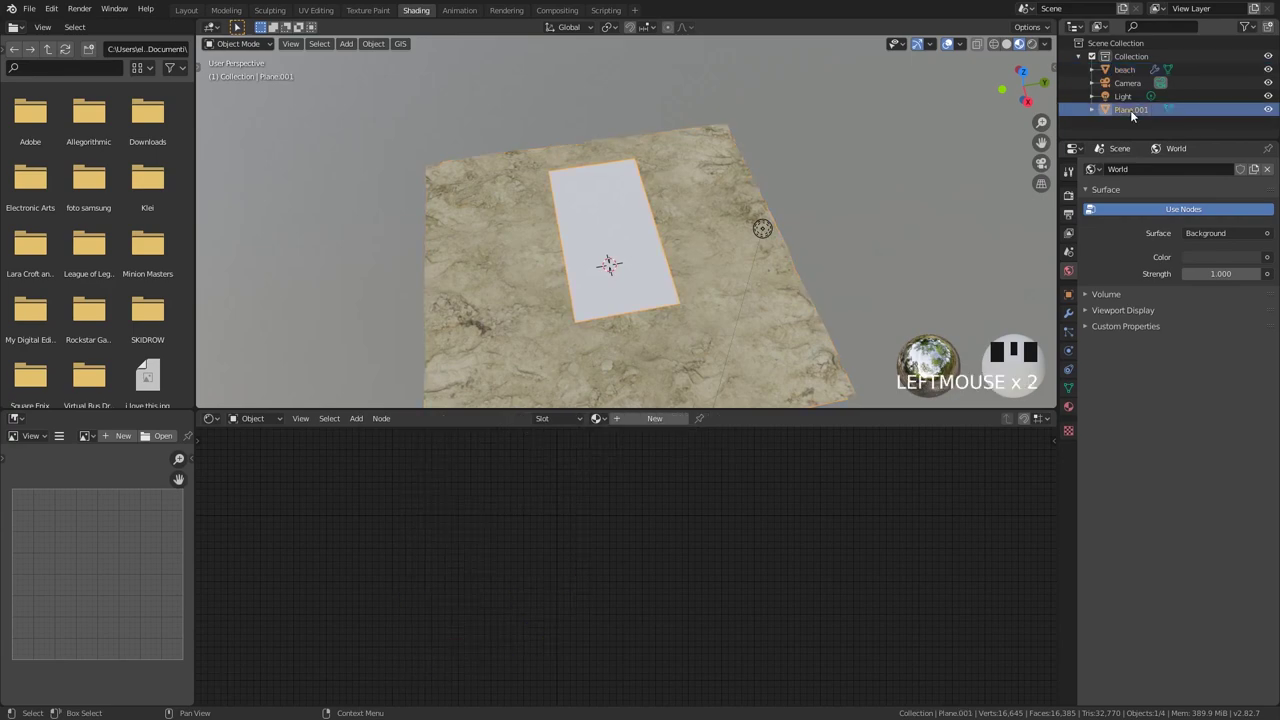
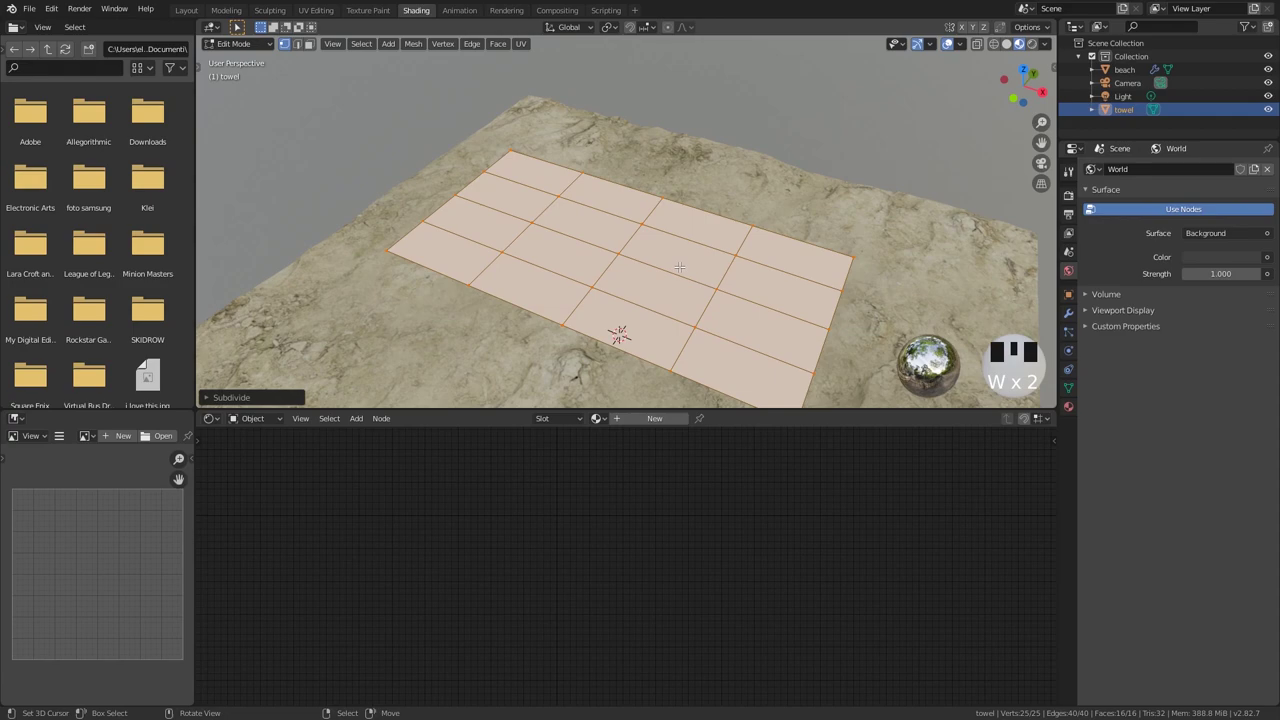
Undo the earlier cuts, subdivide the whole towel four times and return to Object Mode
key(ctrl+z)
key(ctrl+z)
key(ctrl+r)
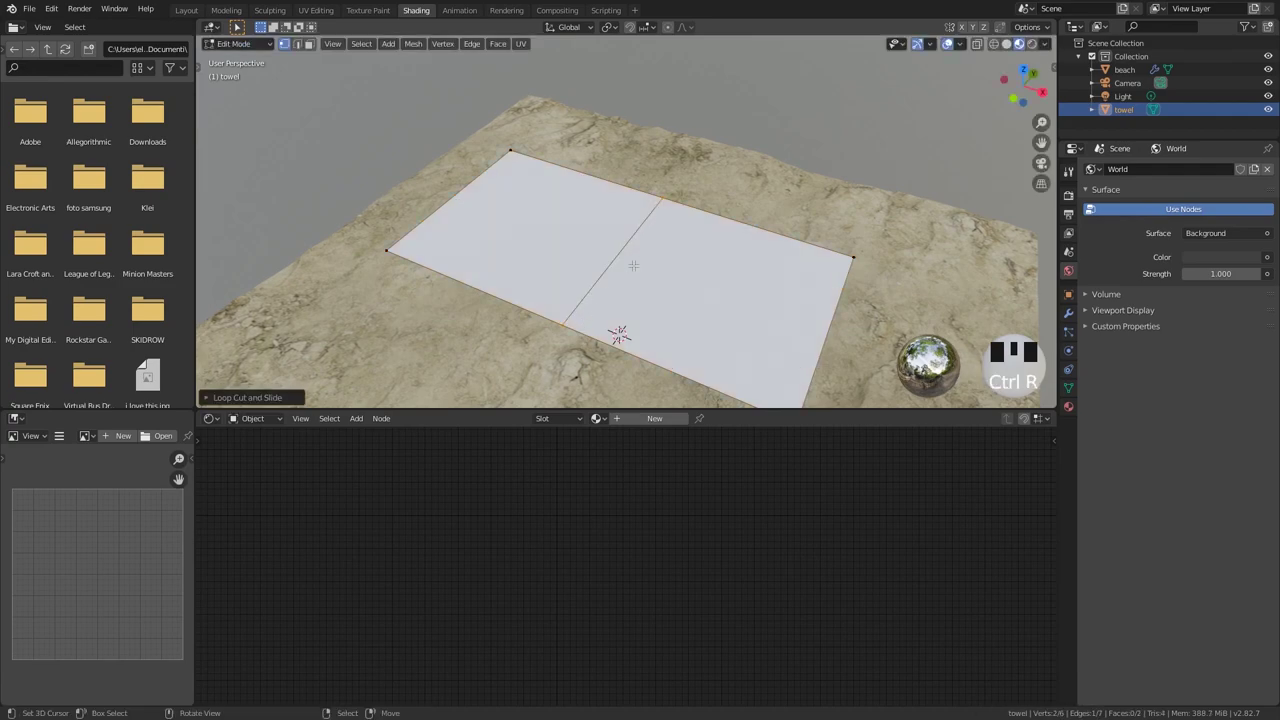
key(a)
key(w)
key(w)
key(w)
key(w)
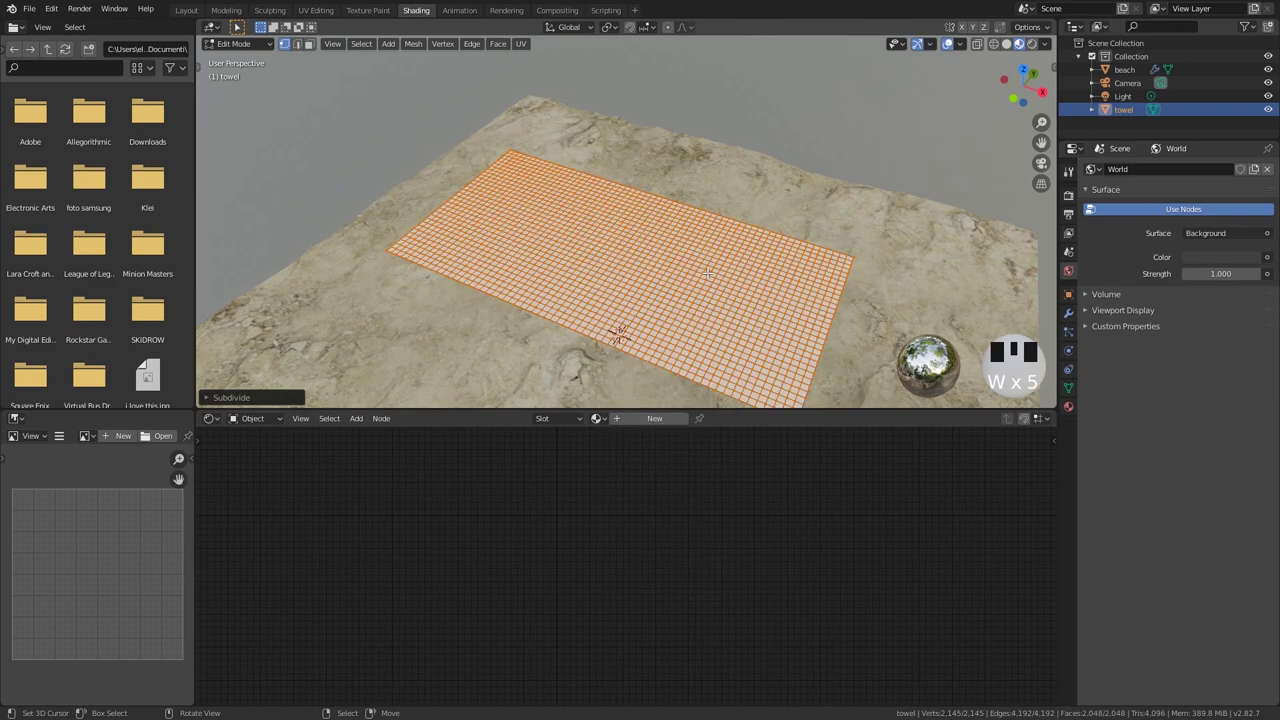
key(Tab)
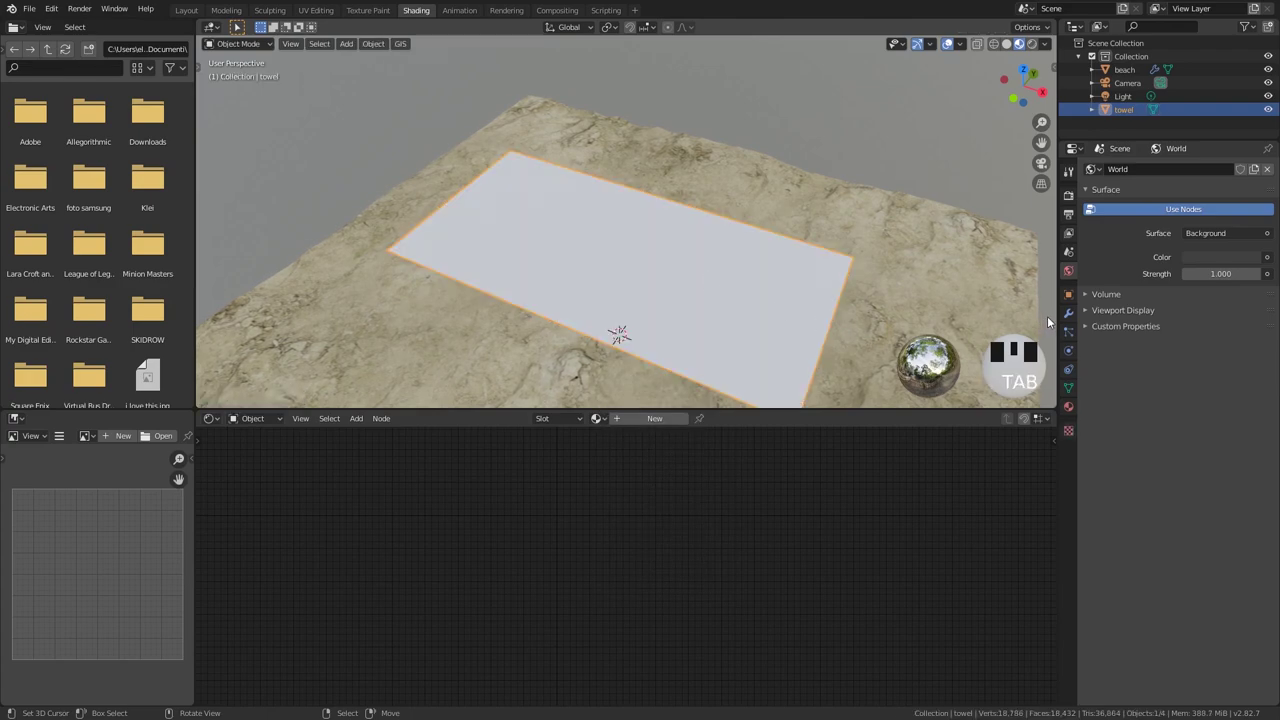
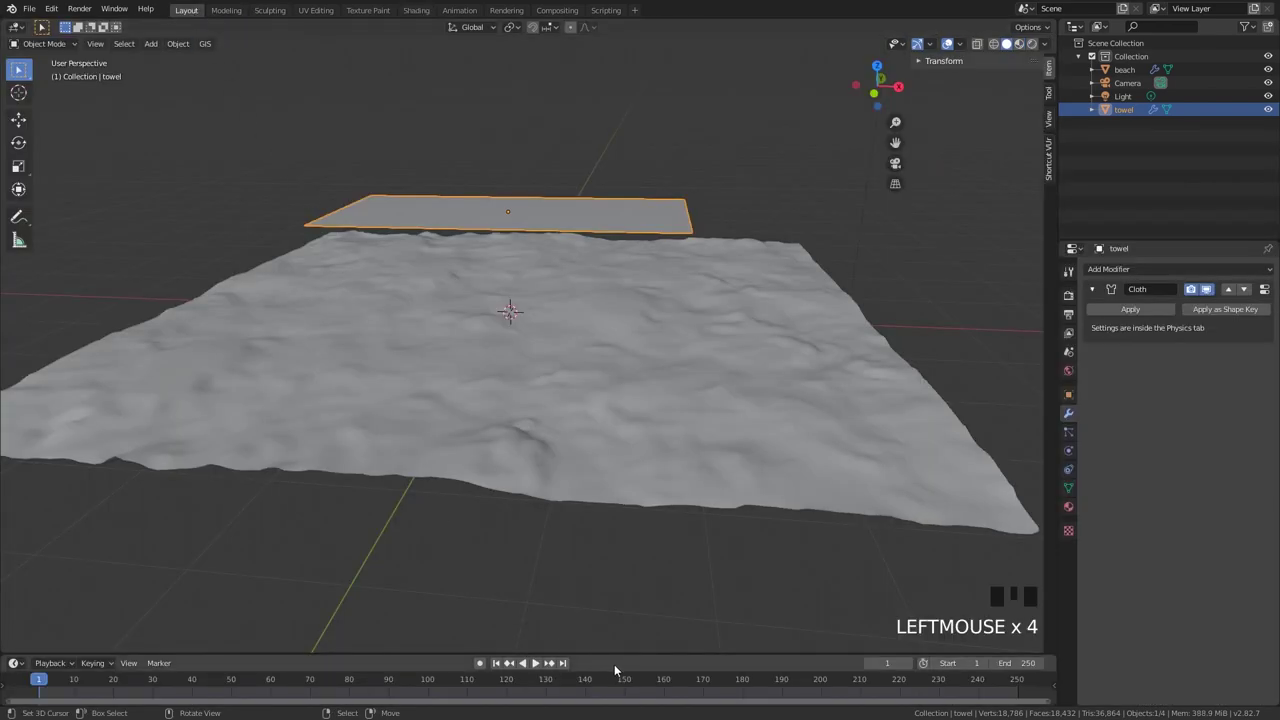
Preview the cloth fall, then enable Collision physics on the beach
drag(581, 377, 538, 670)
drag(538, 670, 716, 355)
right_click(716, 355)
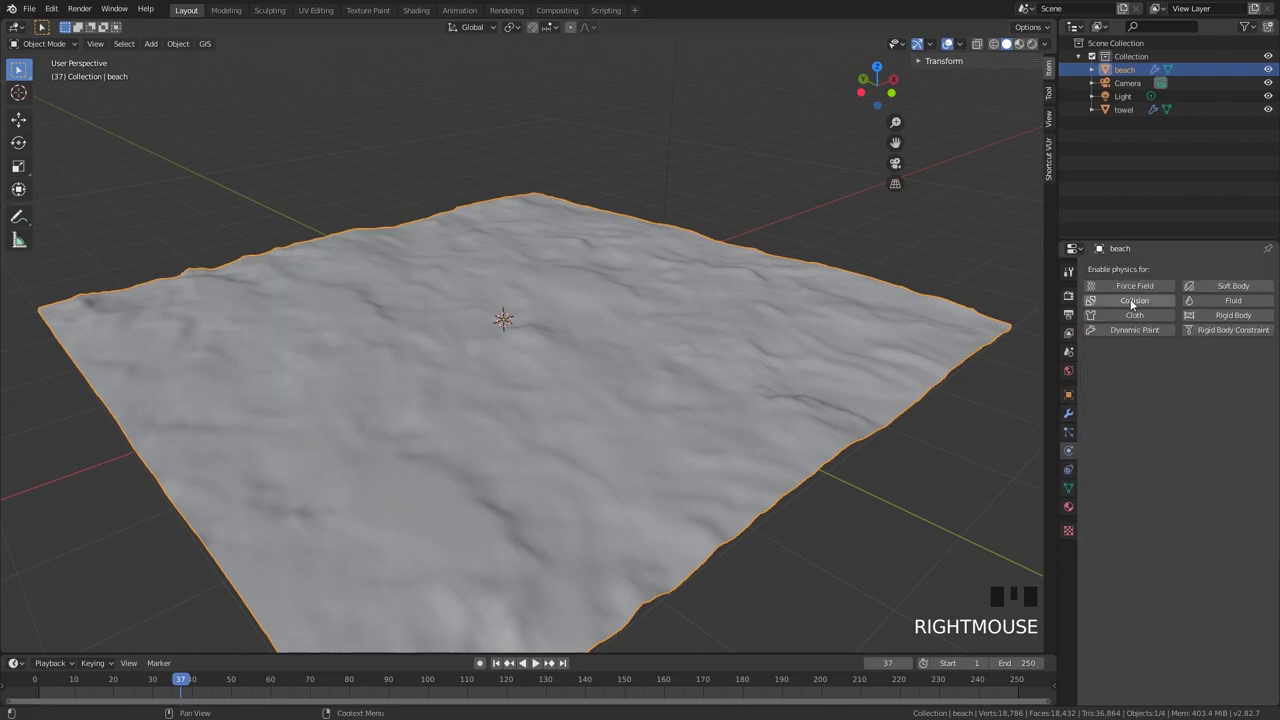
click(1132, 303)
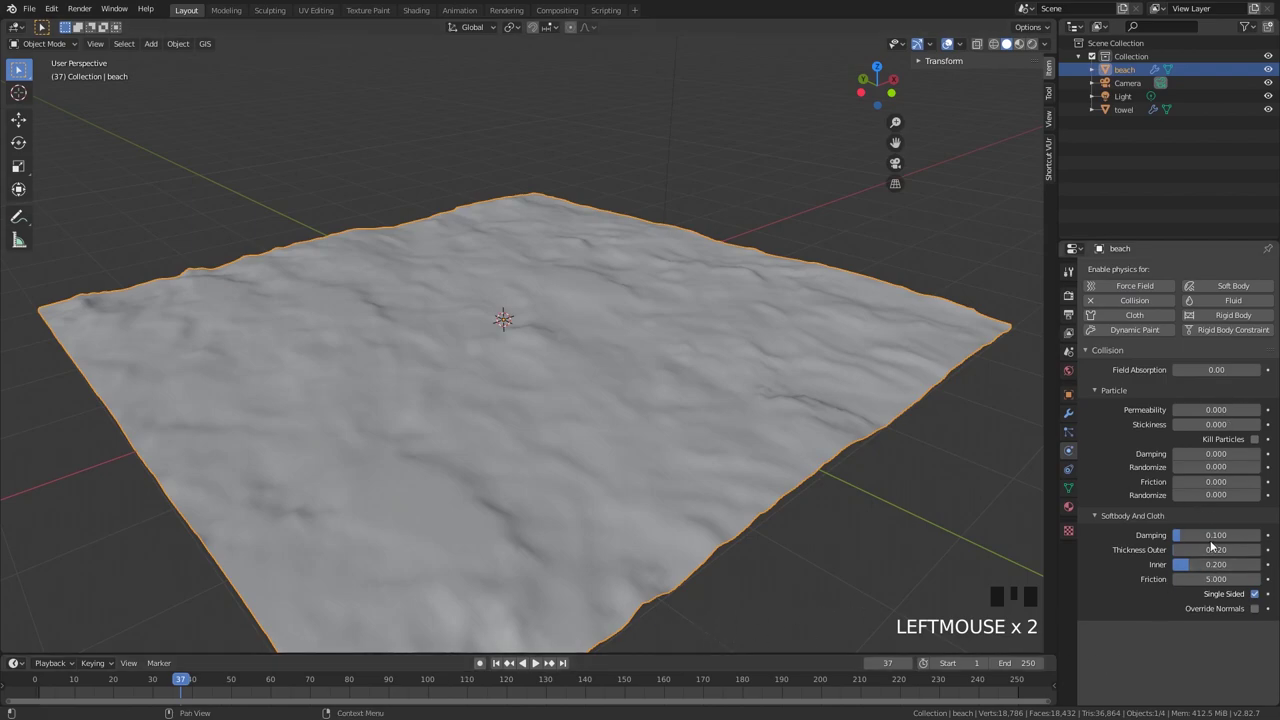
Play and scrub the timeline to watch the cotton towel settle onto the sand
drag(79, 689, 615, 358)
drag(615, 358, 612, 361)
scroll(up, 3)
drag(698, 333, 468, 333)
scroll(down, 3)
drag(489, 311, 497, 363)
right_click(497, 363)
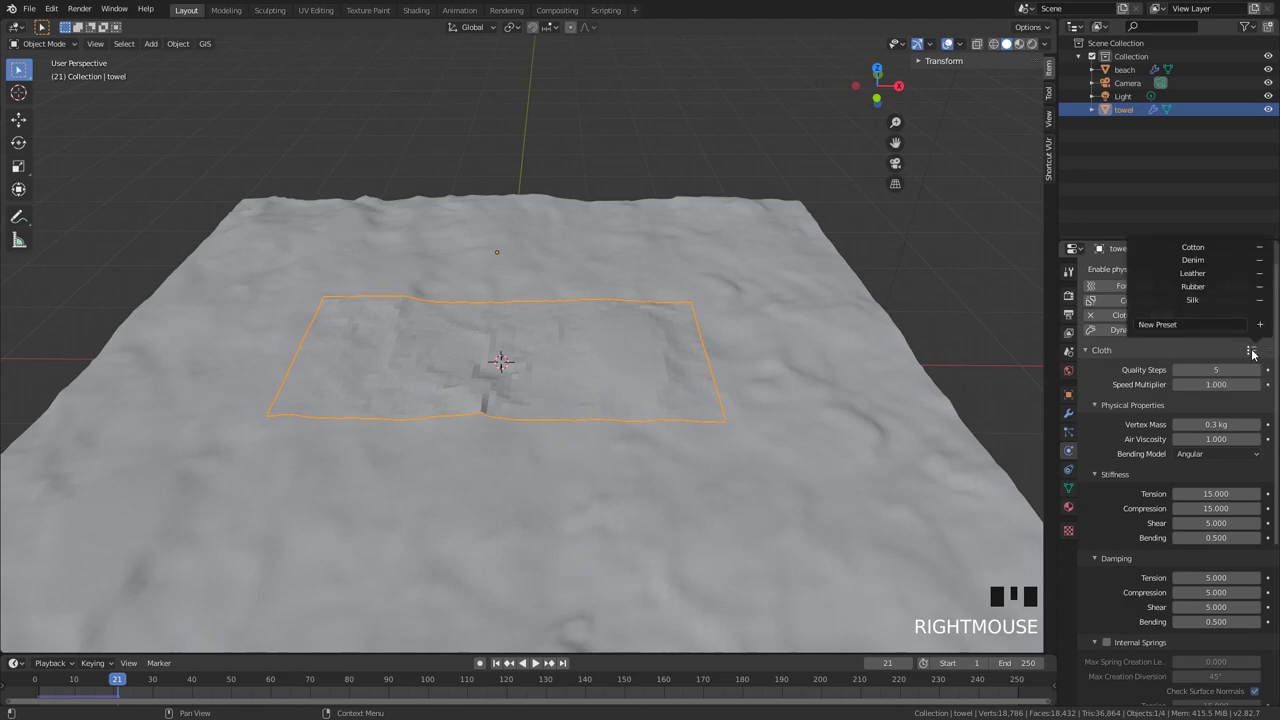
Replay the recomputed cloth drape on the sand, then enter Edit Mode on the towel mesh
drag(1206, 264, 140, 684)
drag(51, 683, 542, 439)
drag(542, 439, 549, 424)
scroll(up, 3)
drag(561, 405, 609, 445)
scroll(up, 3)
key(Tab)
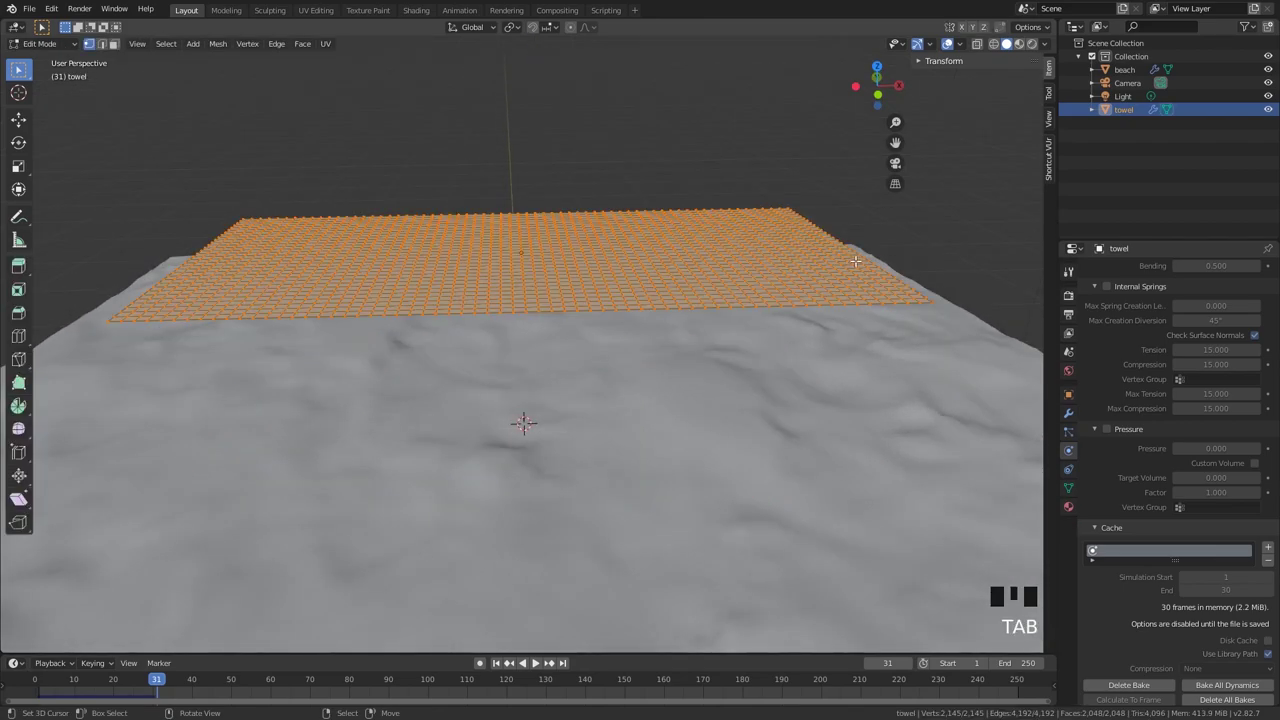
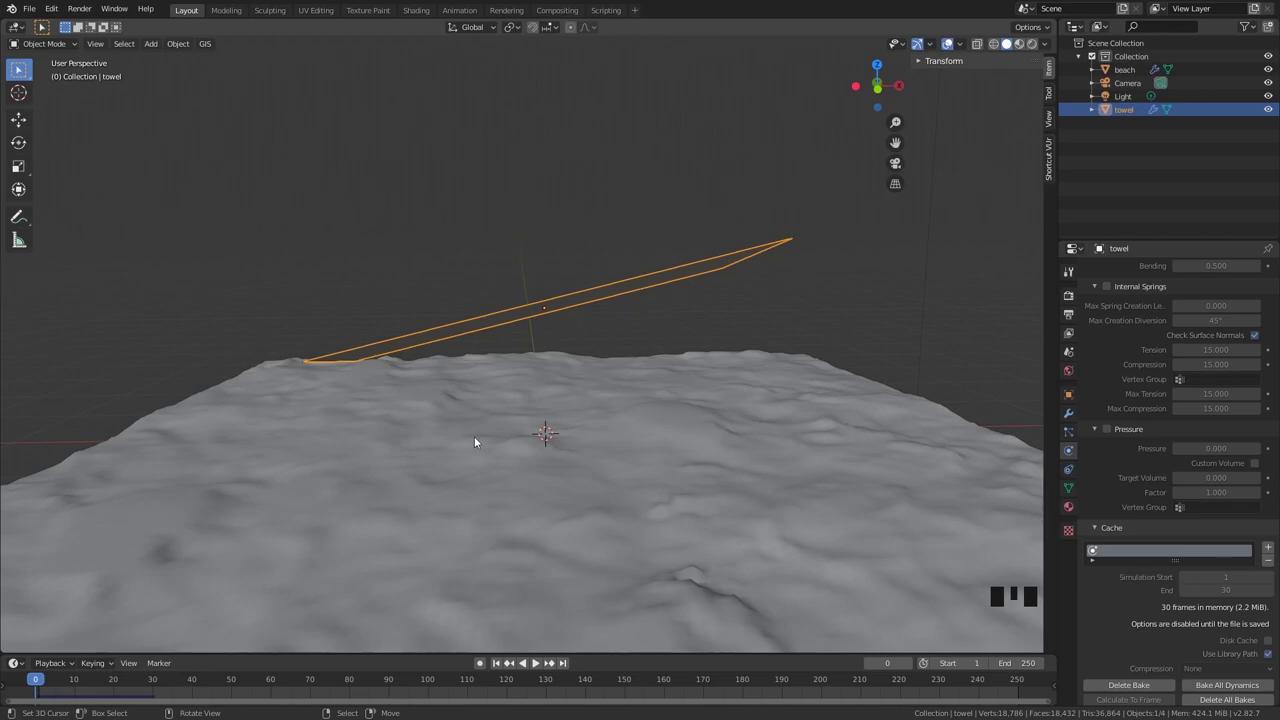
Scrub to around frame 28 to inspect the drape and return the towel to Object Mode
drag(53, 682, 537, 373)
drag(537, 373, 661, 401)
scroll(up, 3)
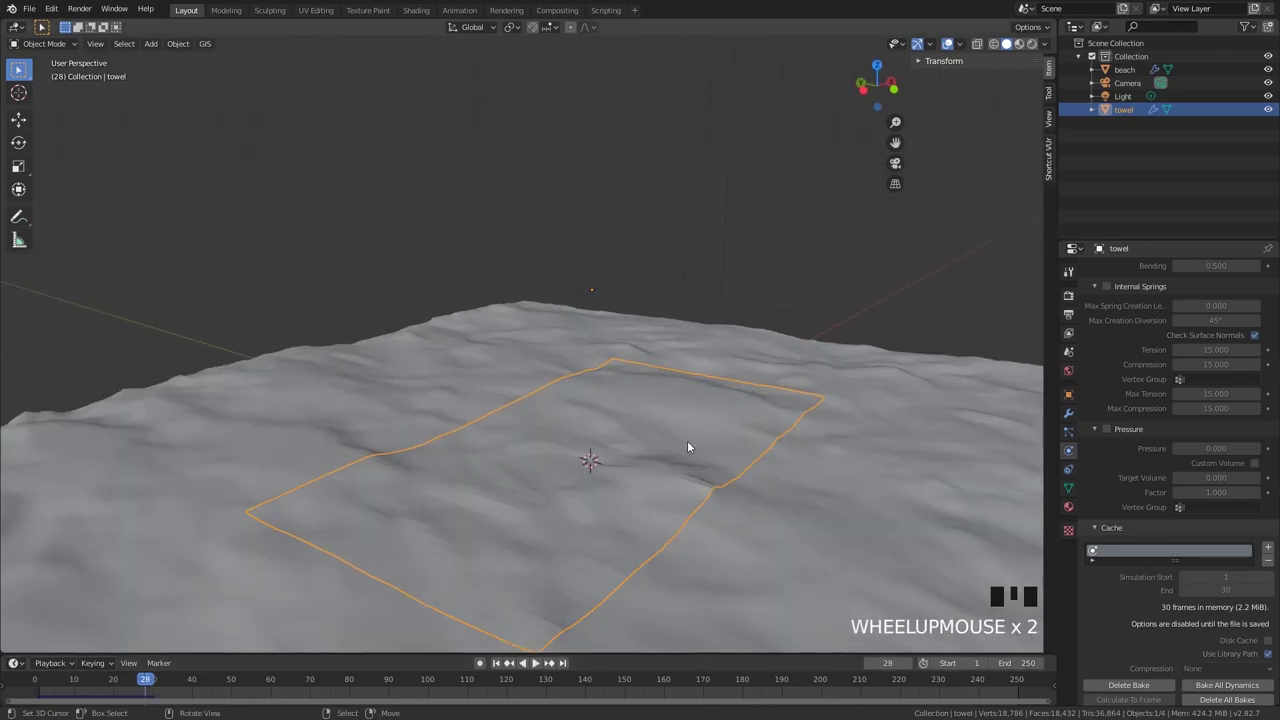
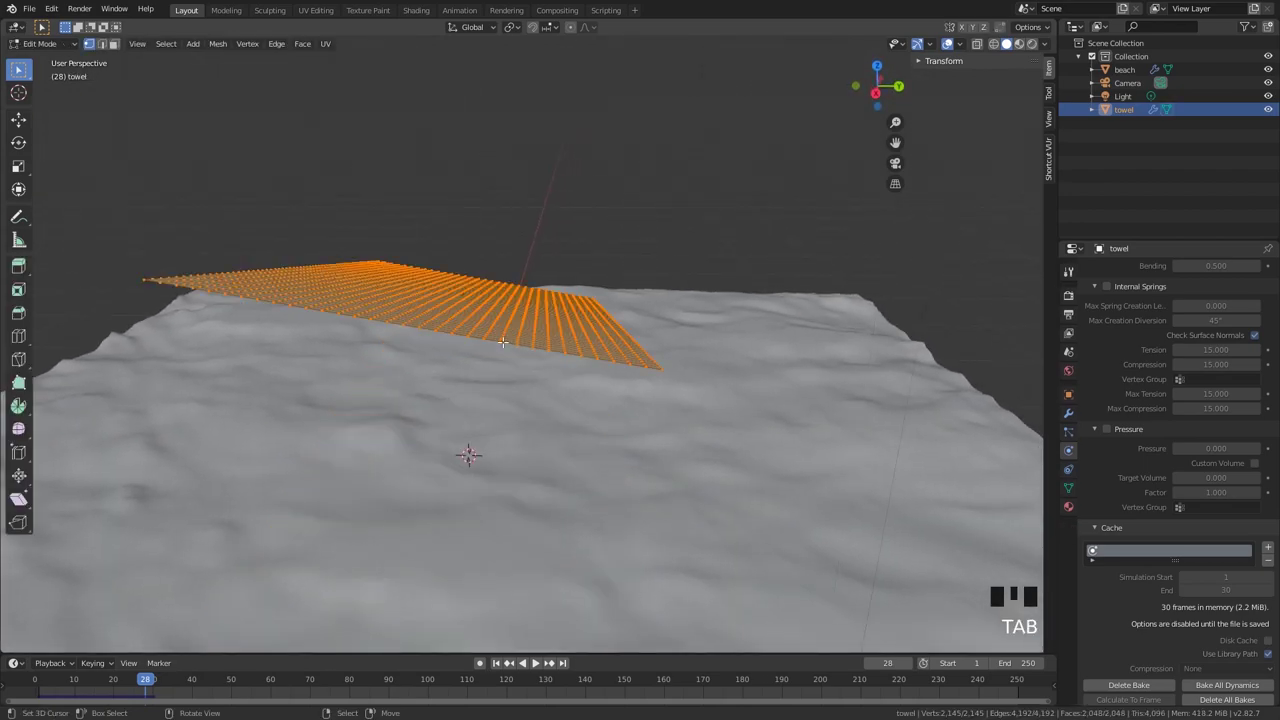
key(Tab)
Inspect the beach surface from the side and switch to the Shading workspace
key(w)
scroll(down, 3)
right_click(730, 335)
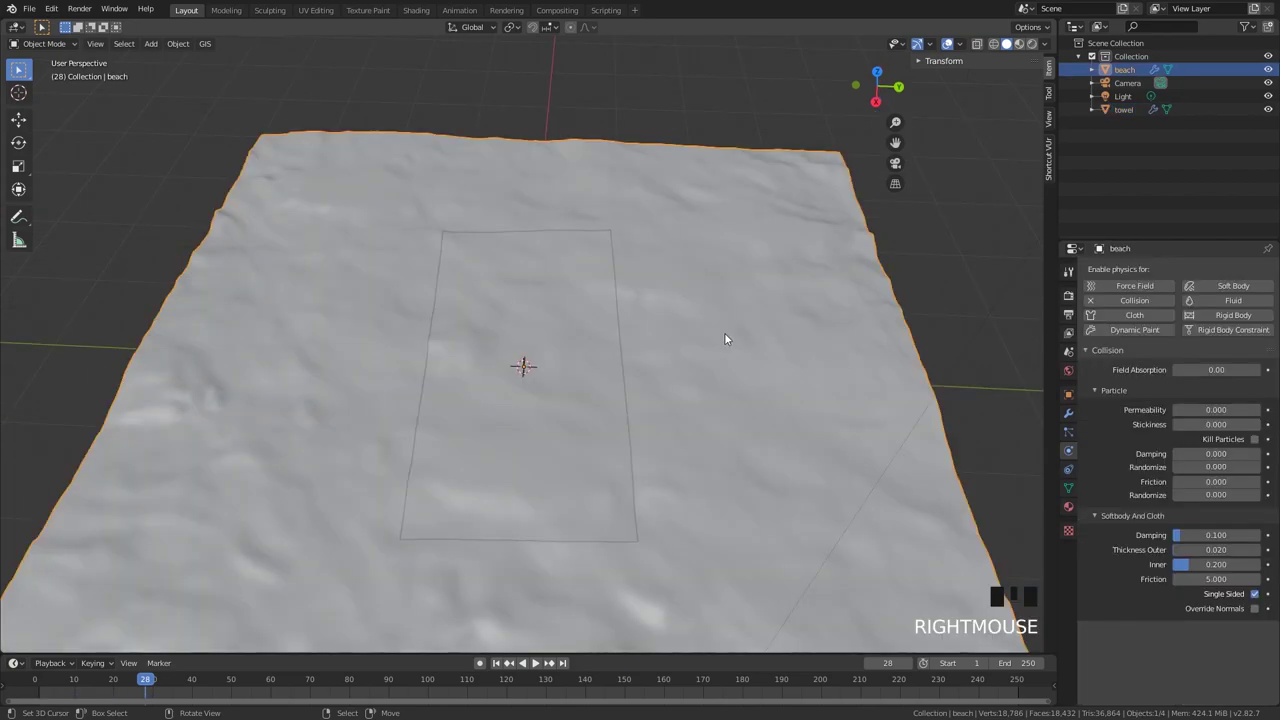
key(h)
drag(646, 205, 648, 253)
scroll(up, 3)
drag(581, 295, 622, 254)
scroll(up, 3)
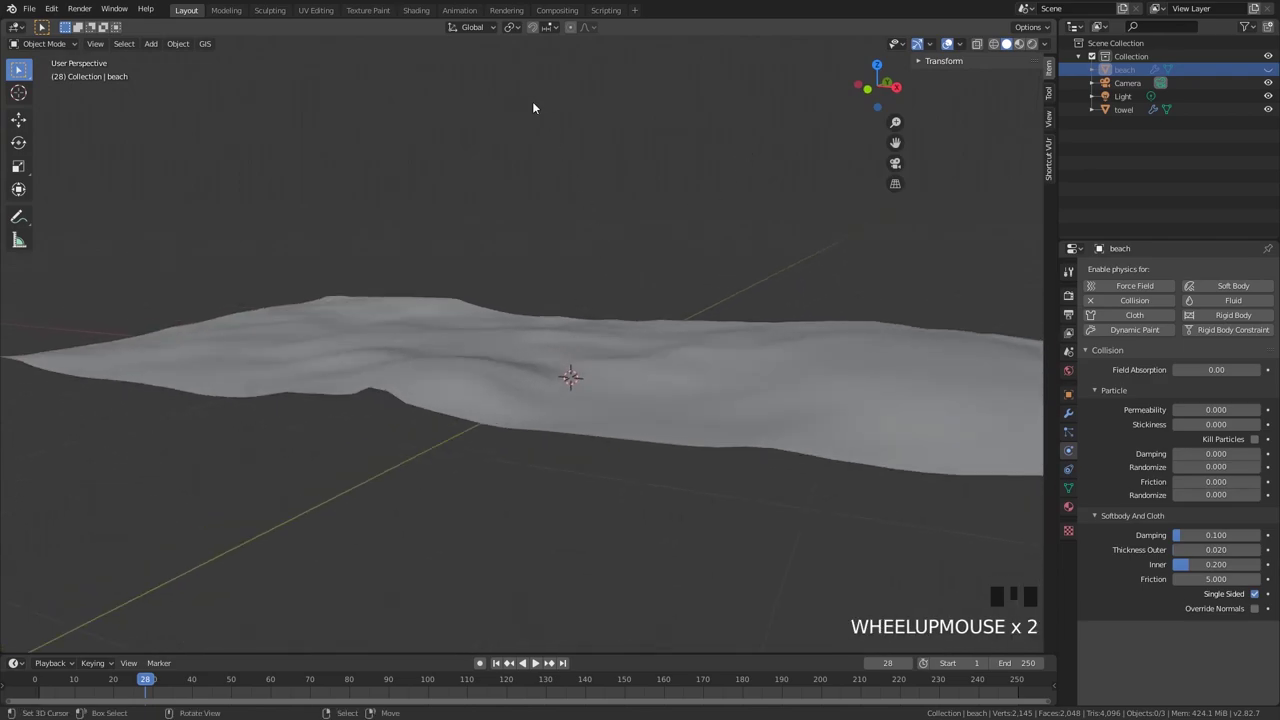
click(416, 17)
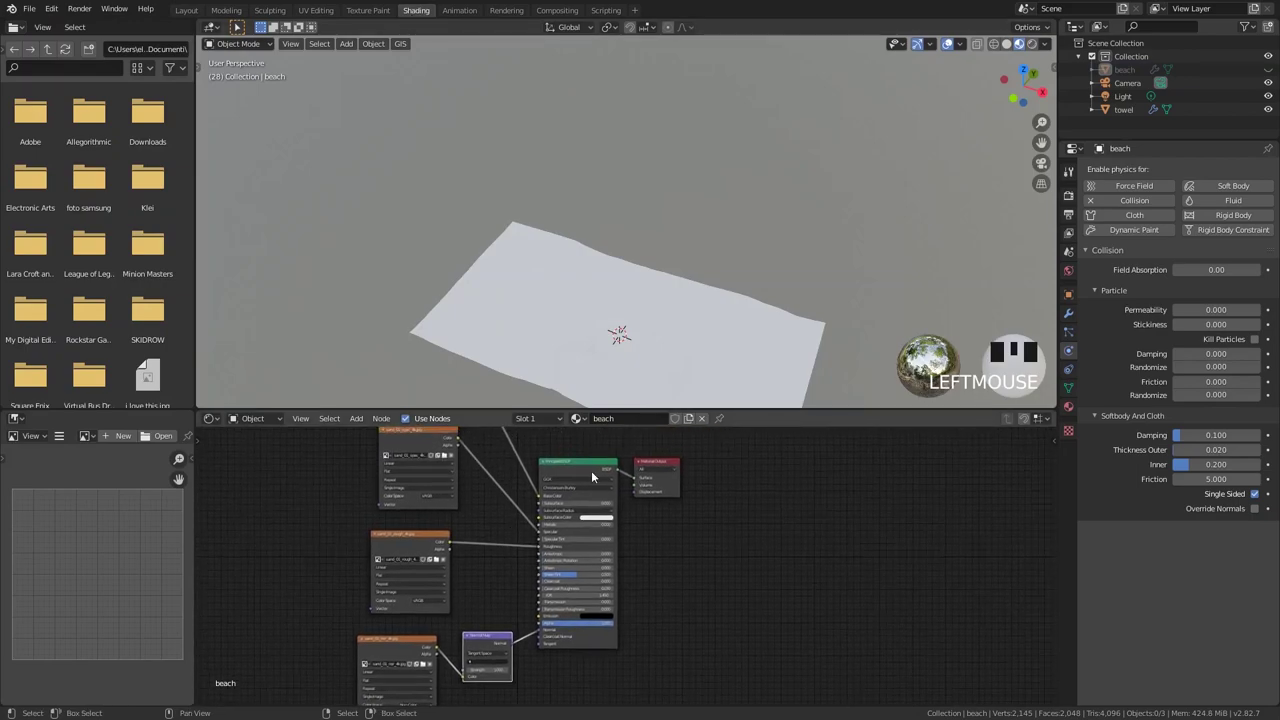
Create the towel_stripes material on the towel and delete its default Principled BSDF node
scroll(up, 3)
right_click(676, 348)
drag(651, 429, 637, 458)
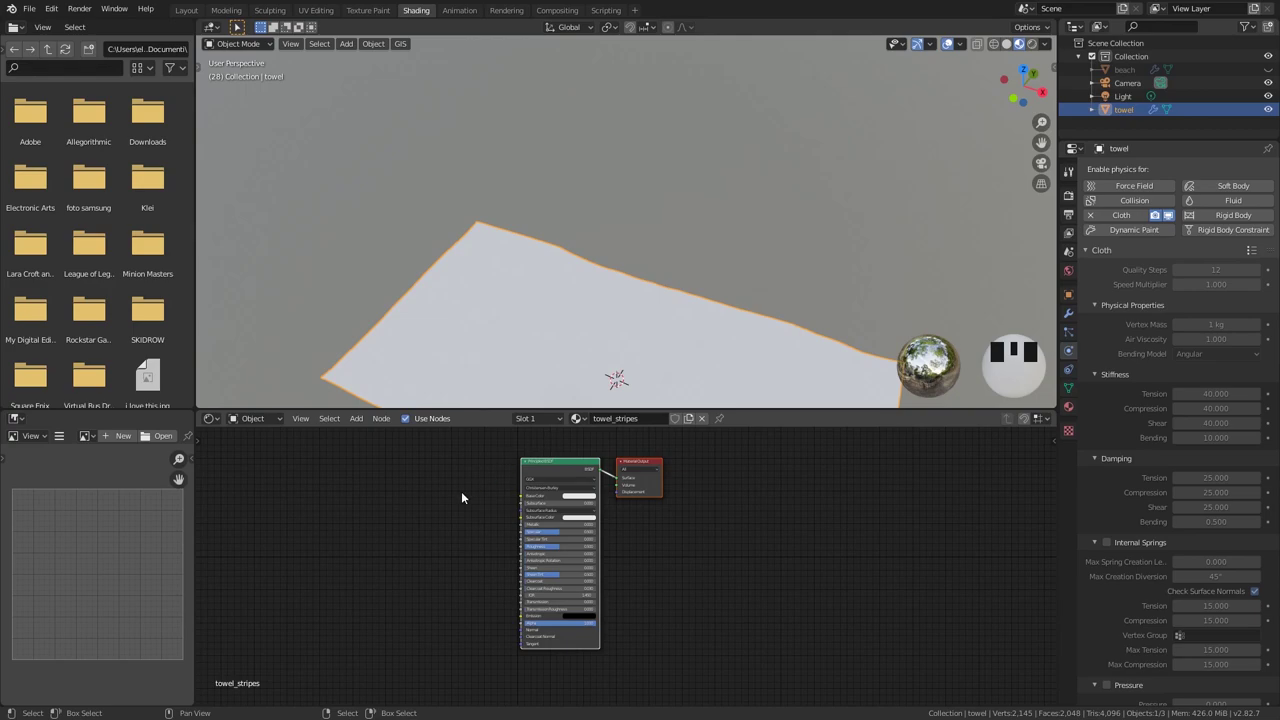
click(540, 468)
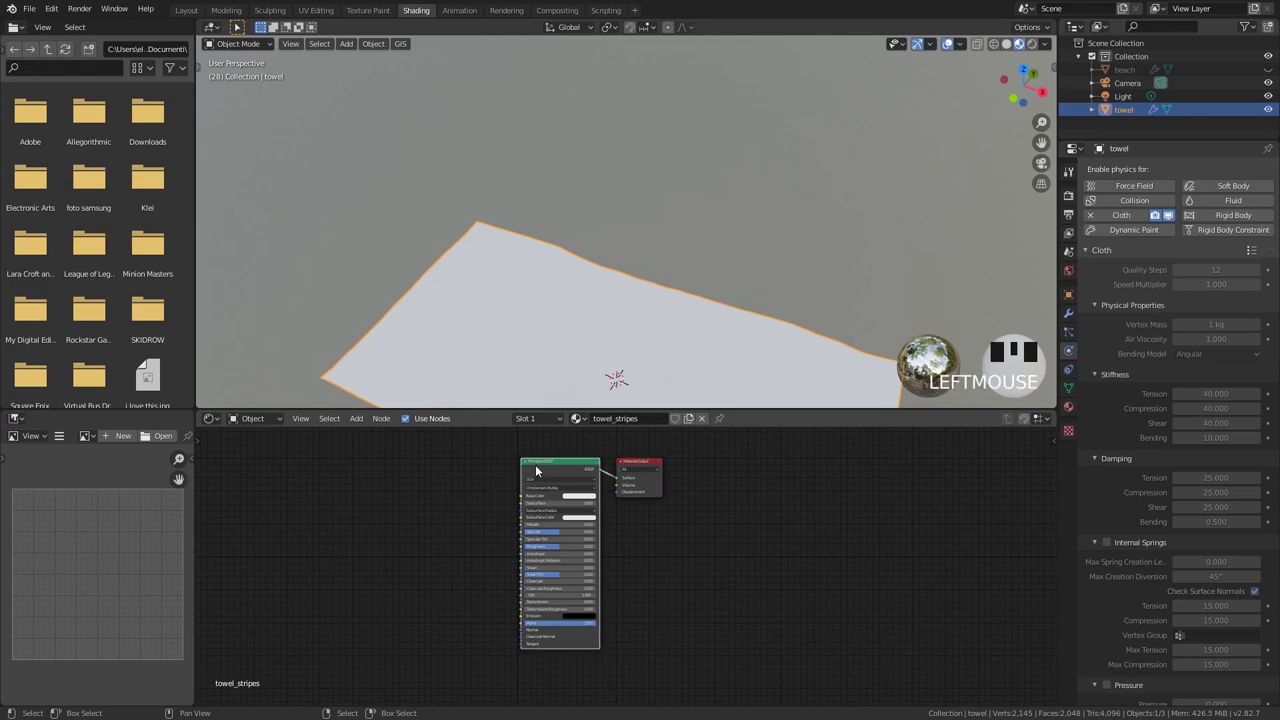
key(Delete)
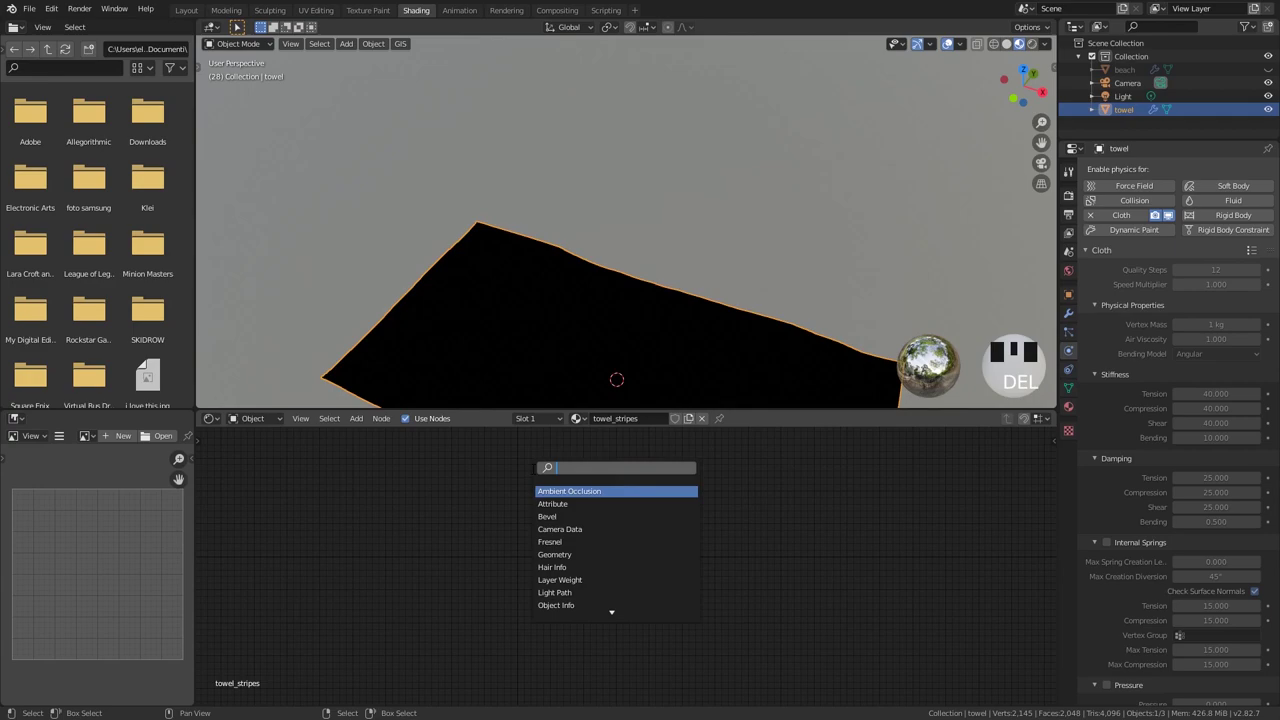
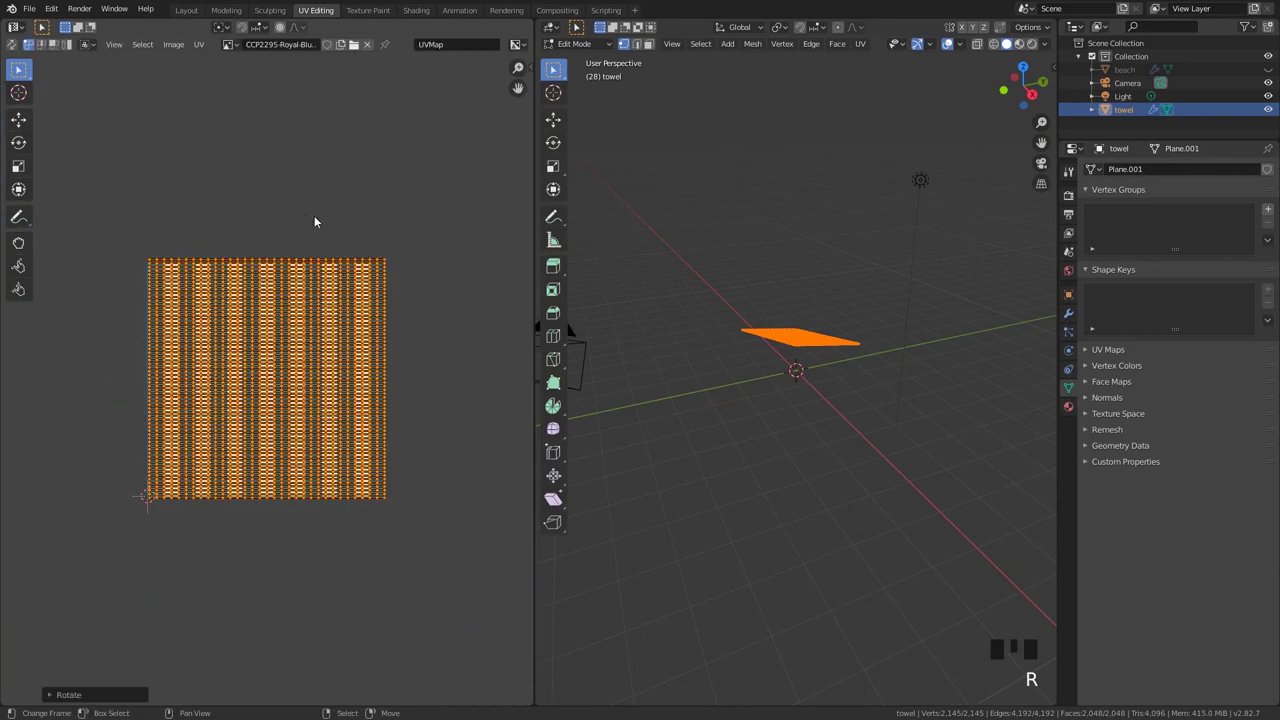
Leave Edit Mode after rotating the UVs 90° and return to the Shading workspace
key(Tab)
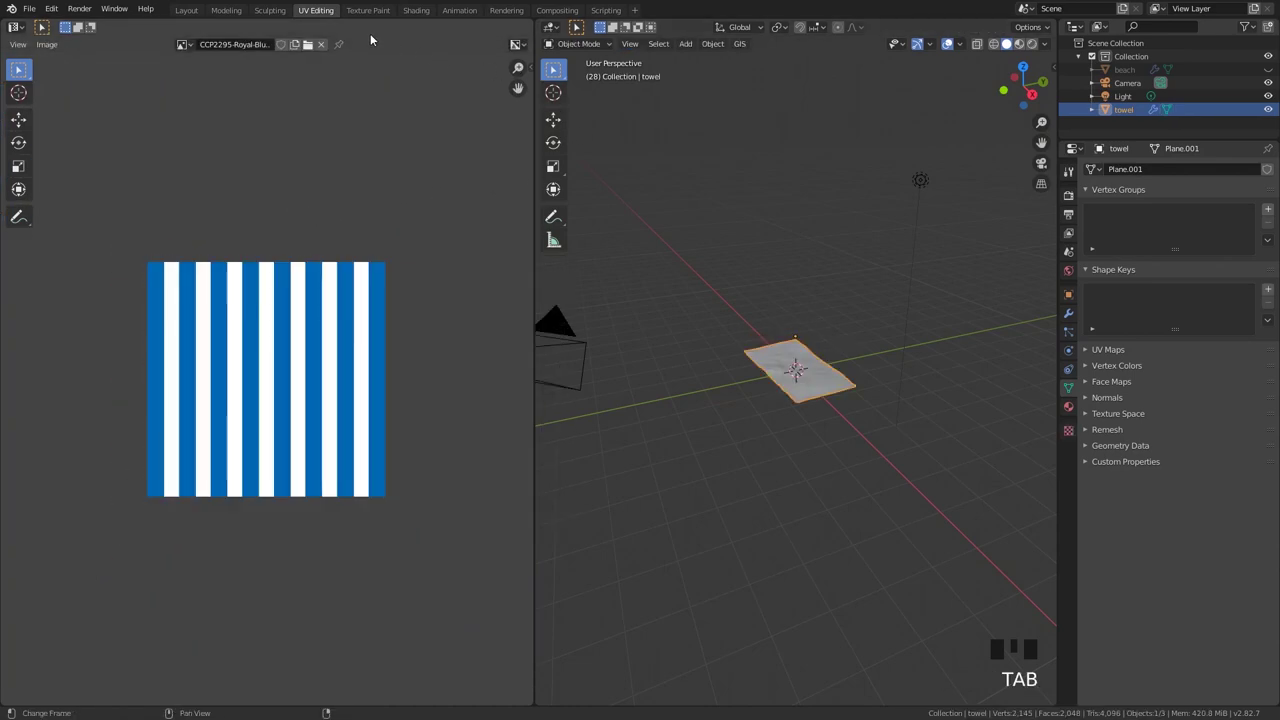
click(408, 13)
scroll(up, 3)
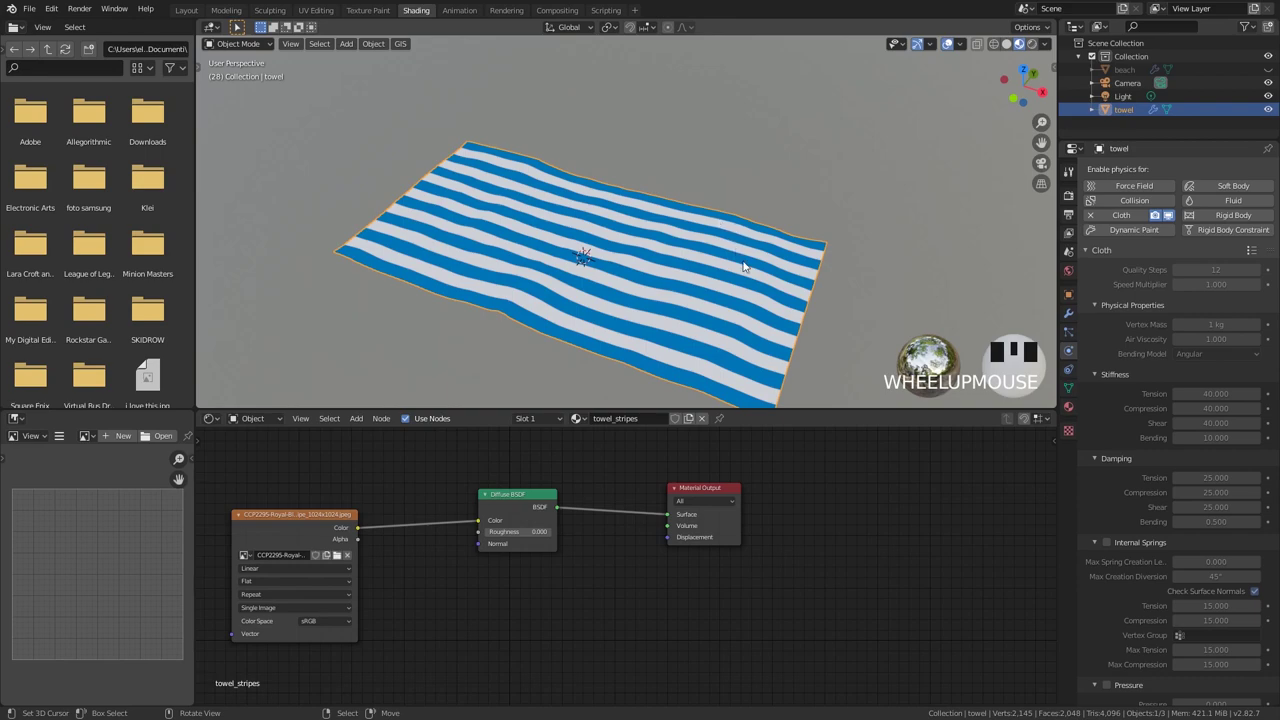
Wire the Diffuse and Velvet BSDF nodes into a Mix Shader in towel_stripes
drag(744, 277, 763, 267)
scroll(up, 3)
drag(771, 278, 1211, 215)
drag(1211, 215, 628, 509)
Add lightened/darkened colour mixes feeding the velvet and translucent shaders with a Fresnel-driven mix
click(559, 583)
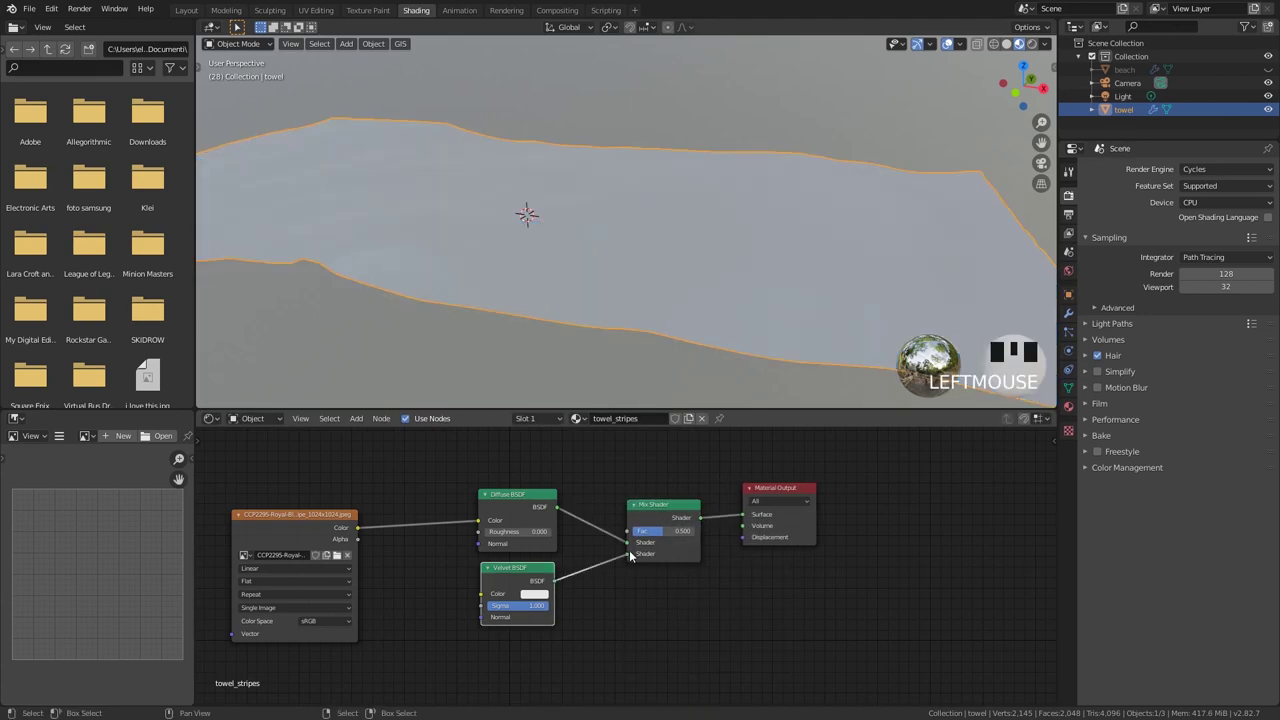
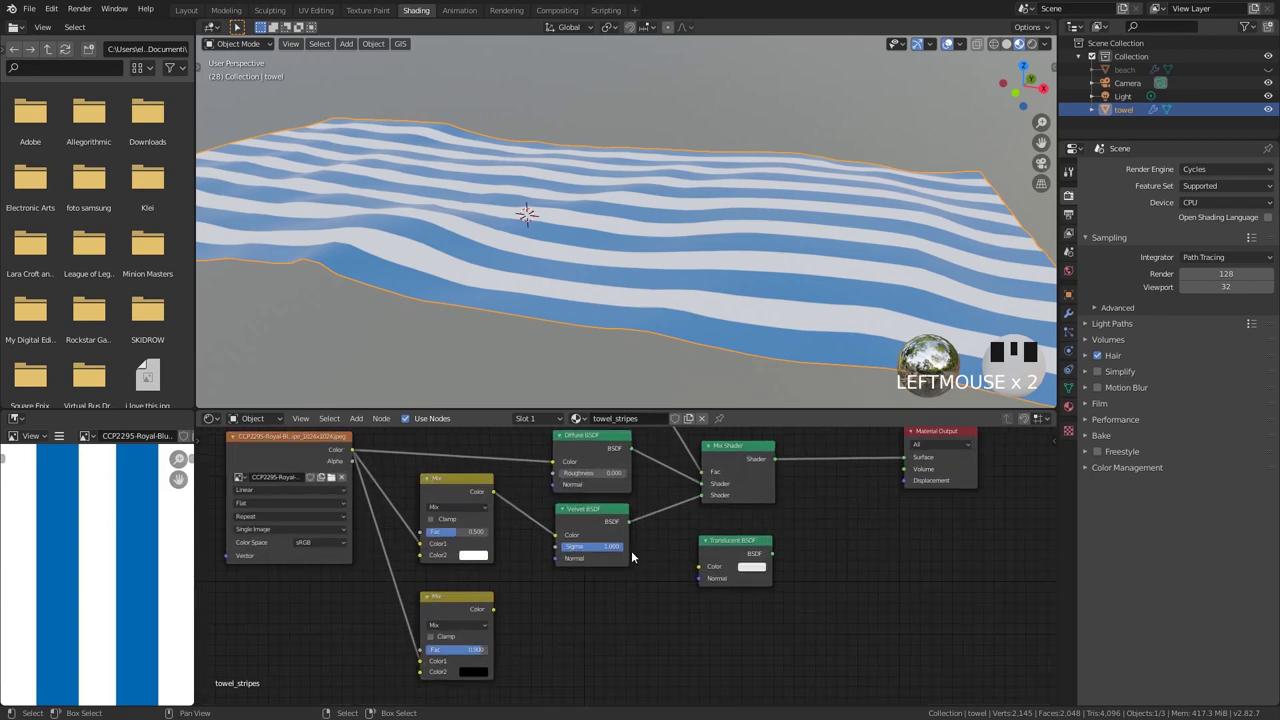
click(496, 612)
click(737, 548)
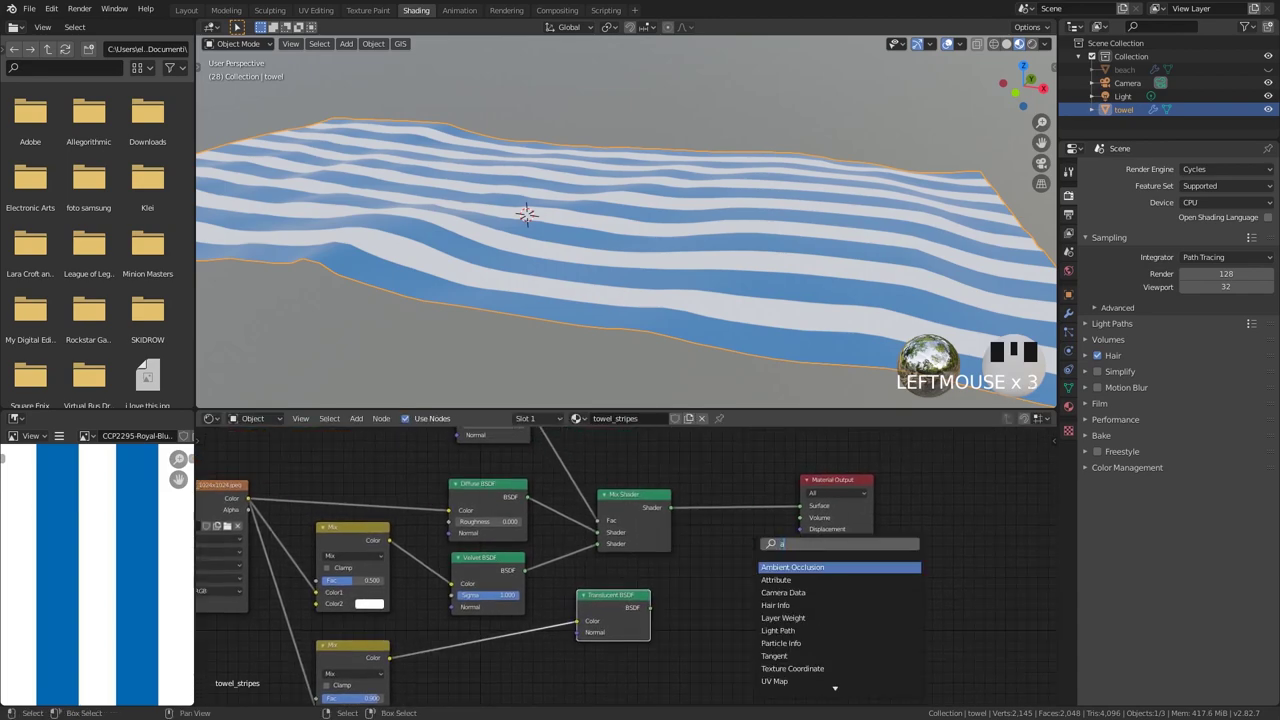
key(d)
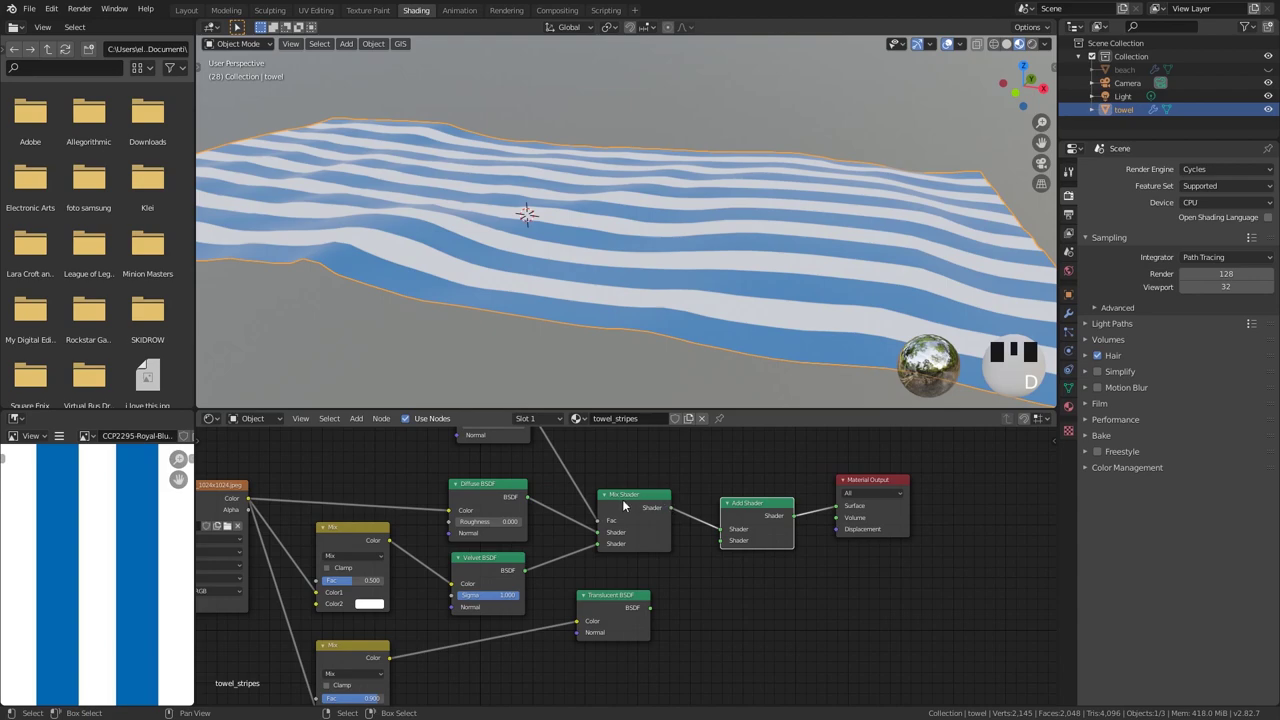
click(655, 615)
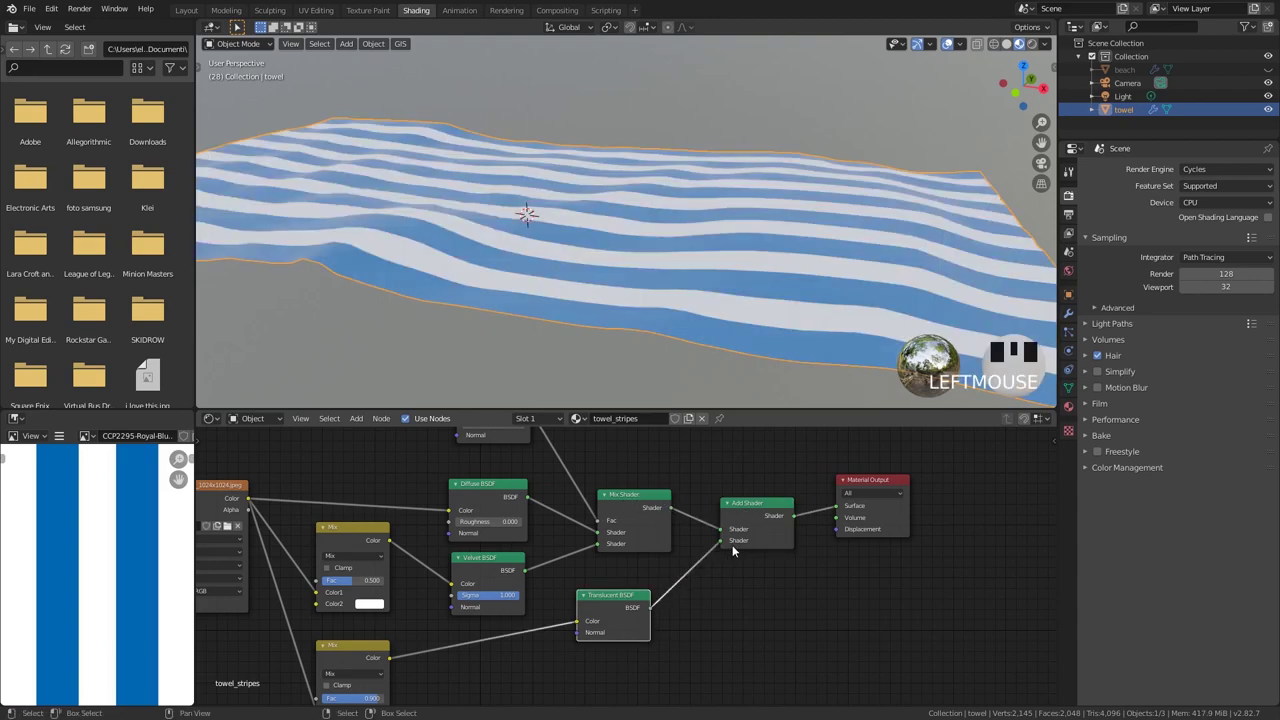
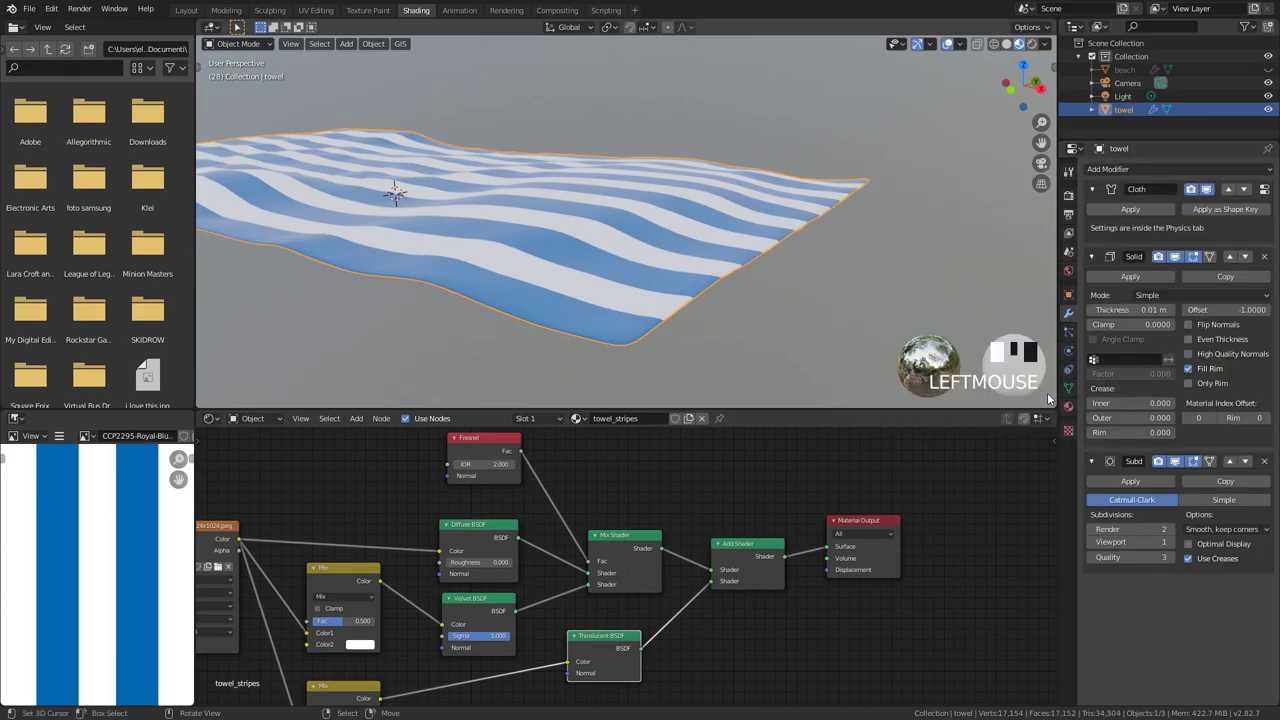
Add a Hair particle system to the towel in Particle Properties
drag(762, 241, 783, 317)
scroll(down, 3)
drag(775, 275, 1271, 175)
drag(1271, 175, 1207, 244)
scroll(down, 3)
scroll(down, 3)
scroll(up, 3)
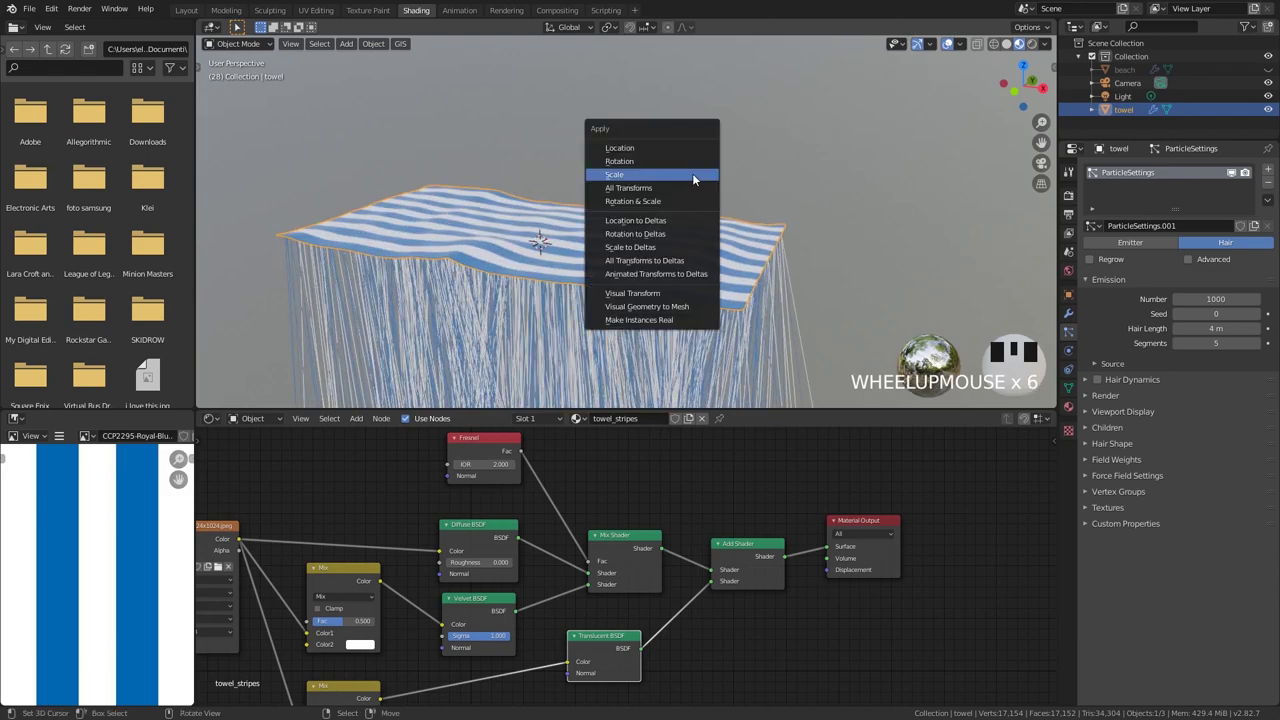
Apply the towel's scale (Ctrl+A) and apply its Cloth and Solidify modifiers
key(ctrl+a)
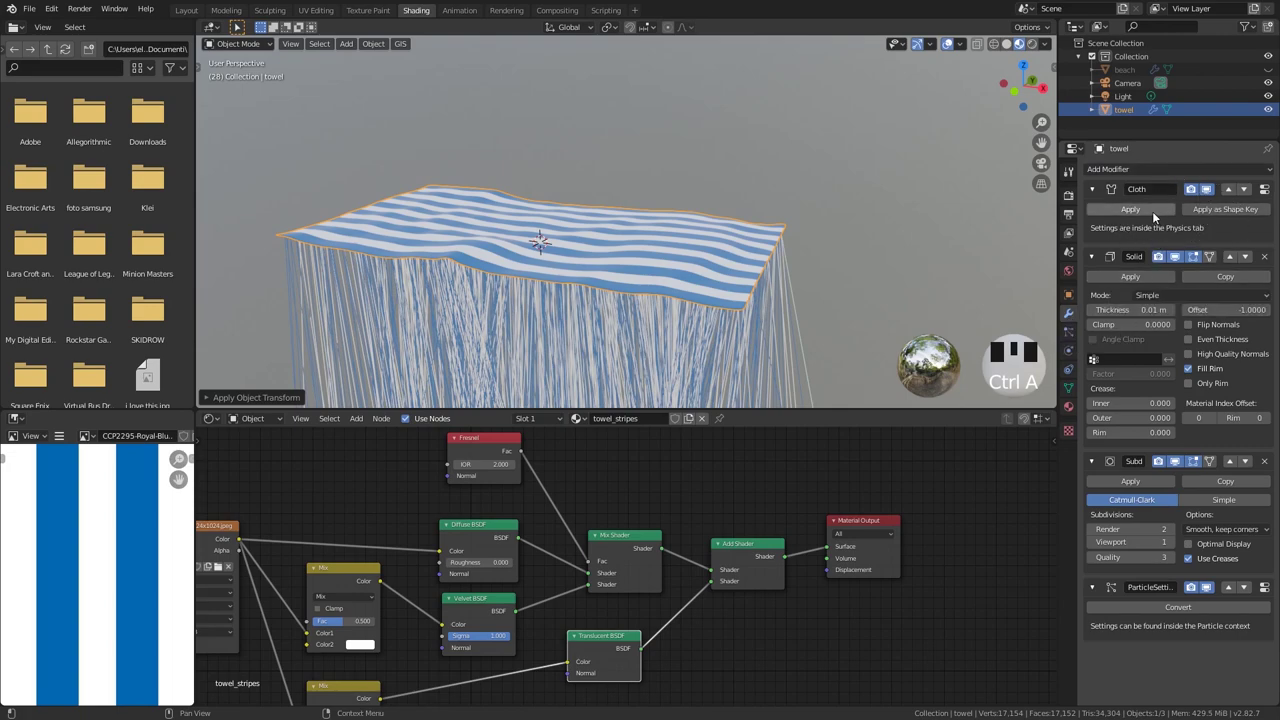
drag(1151, 225, 1143, 223)
drag(1072, 347, 1134, 295)
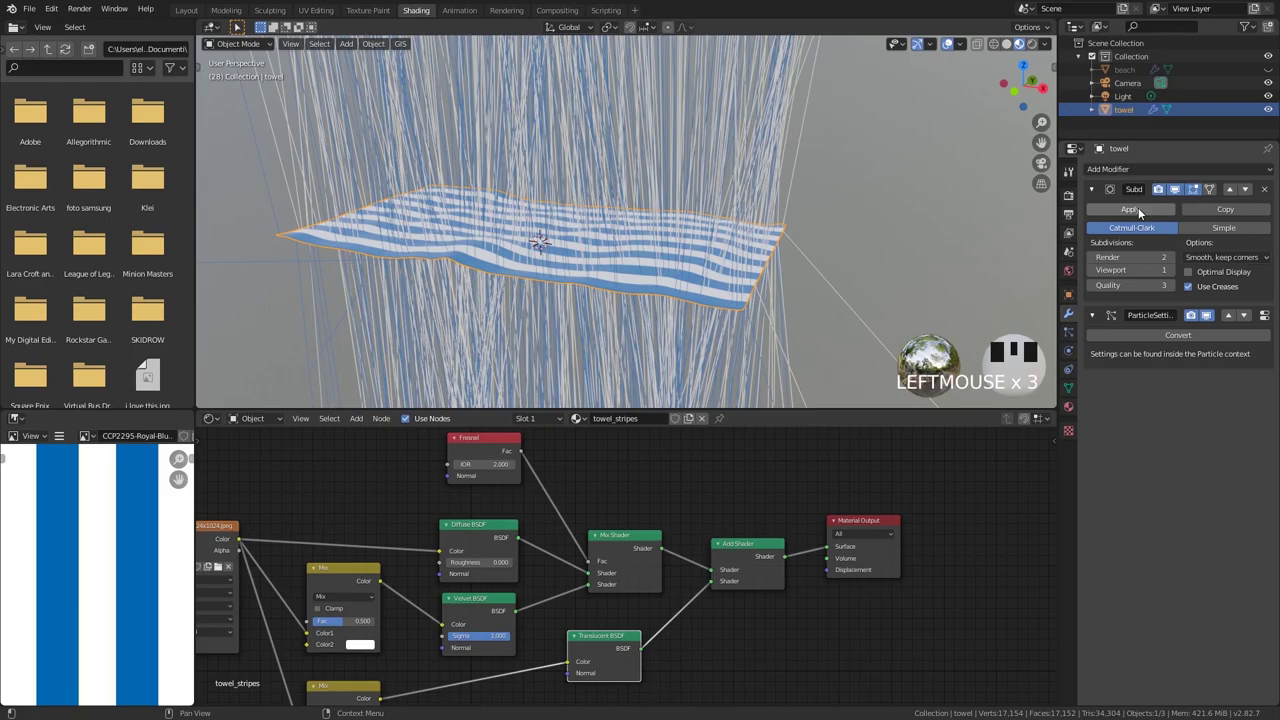
drag(839, 228, 816, 282)
scroll(up, 3)
drag(824, 295, 1076, 331)
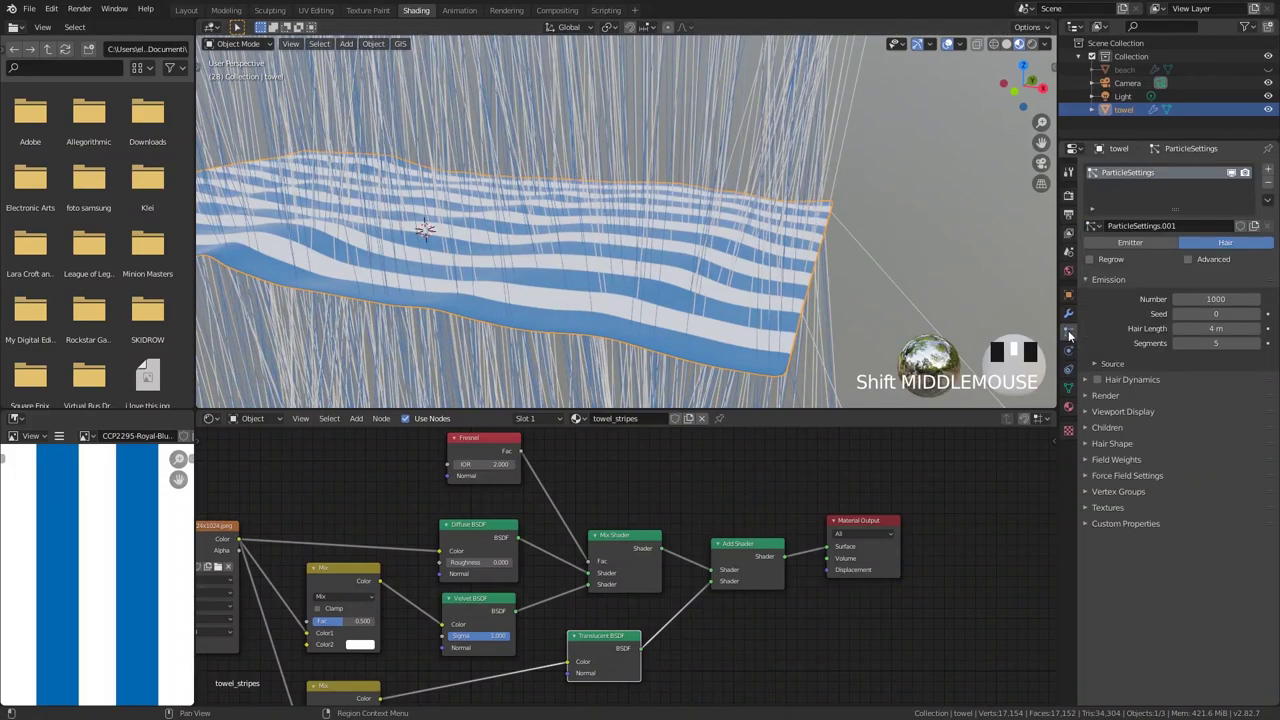
Enable the Advanced hair particle options for the towel
drag(1072, 332, 1196, 261)
click(1196, 261)
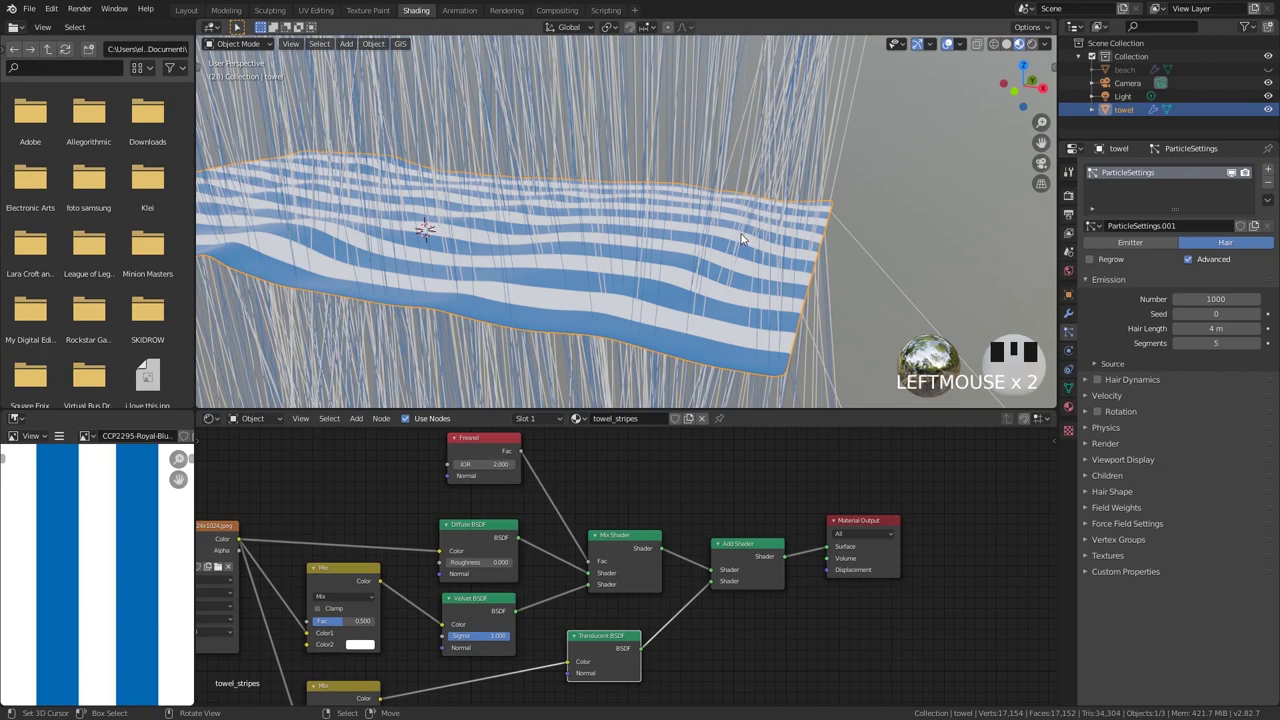
drag(1128, 309, 1151, 282)
click(1151, 282)
middle_click(1151, 282)
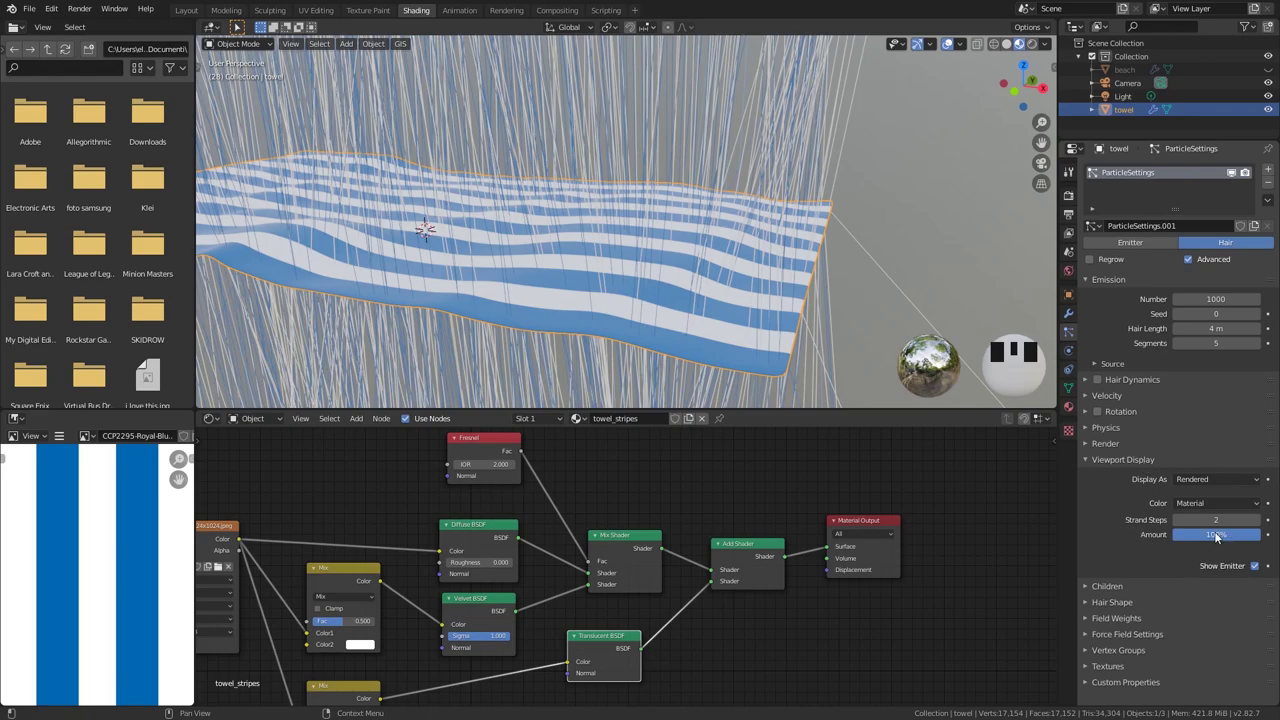
Lower the hair's viewport display amount so only a few strands show
scroll(down, 3)
scroll(up, 3)
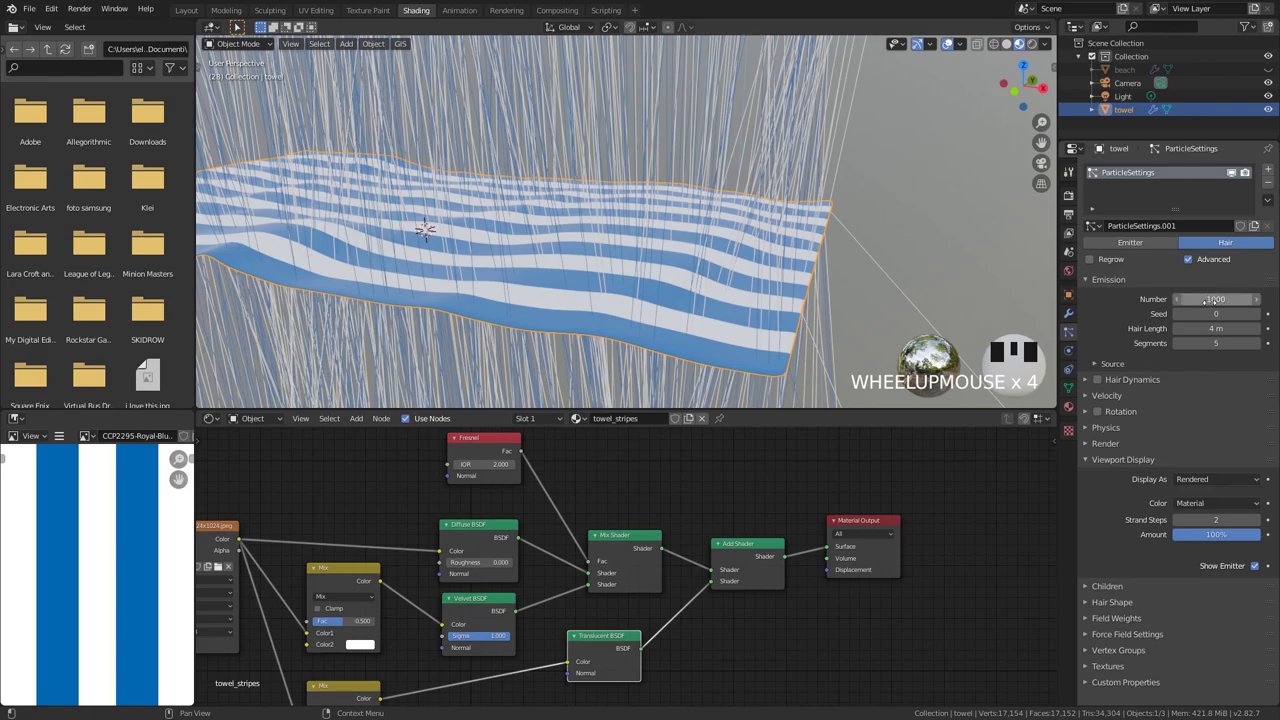
scroll(down, 3)
scroll(up, 3)
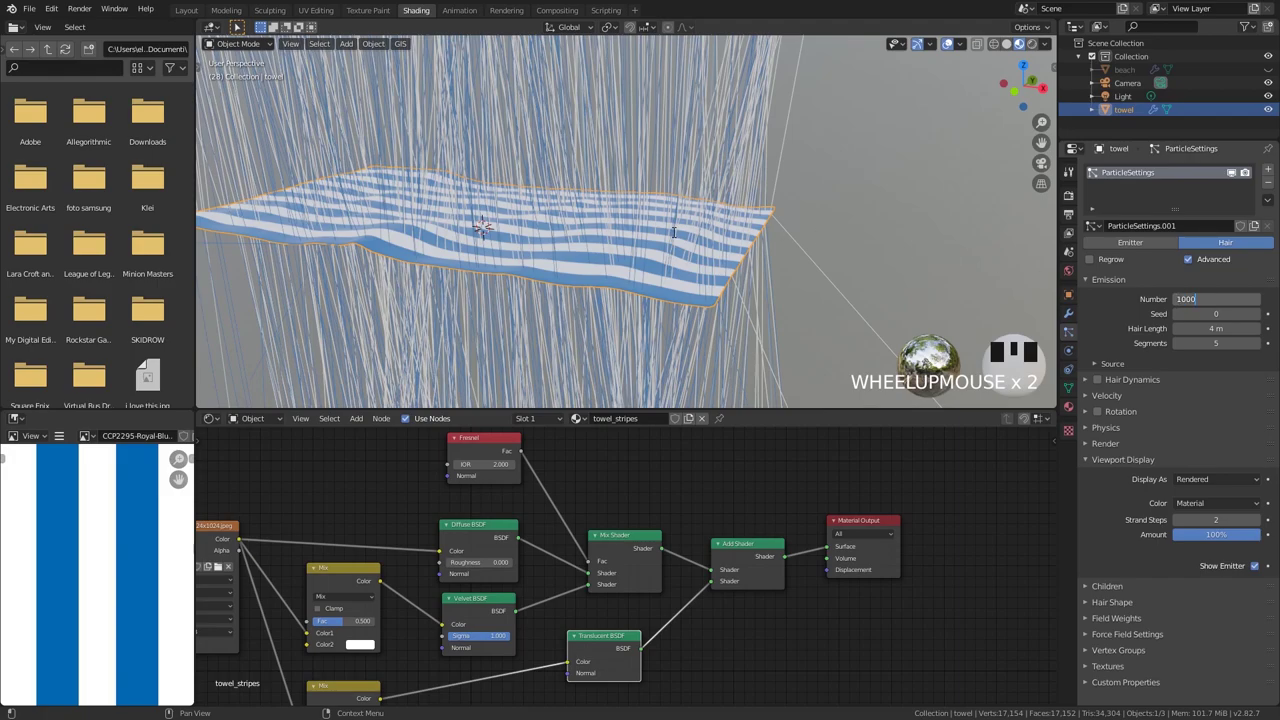
scroll(down, 3)
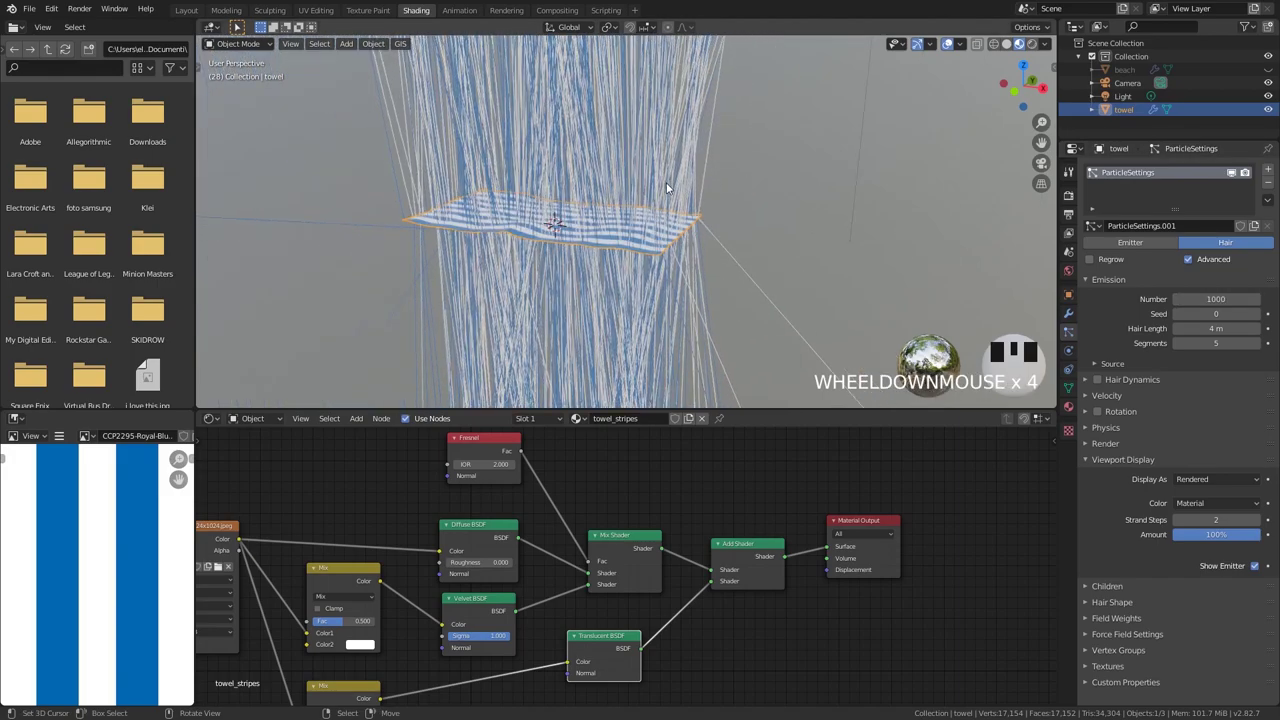
scroll(up, 3)
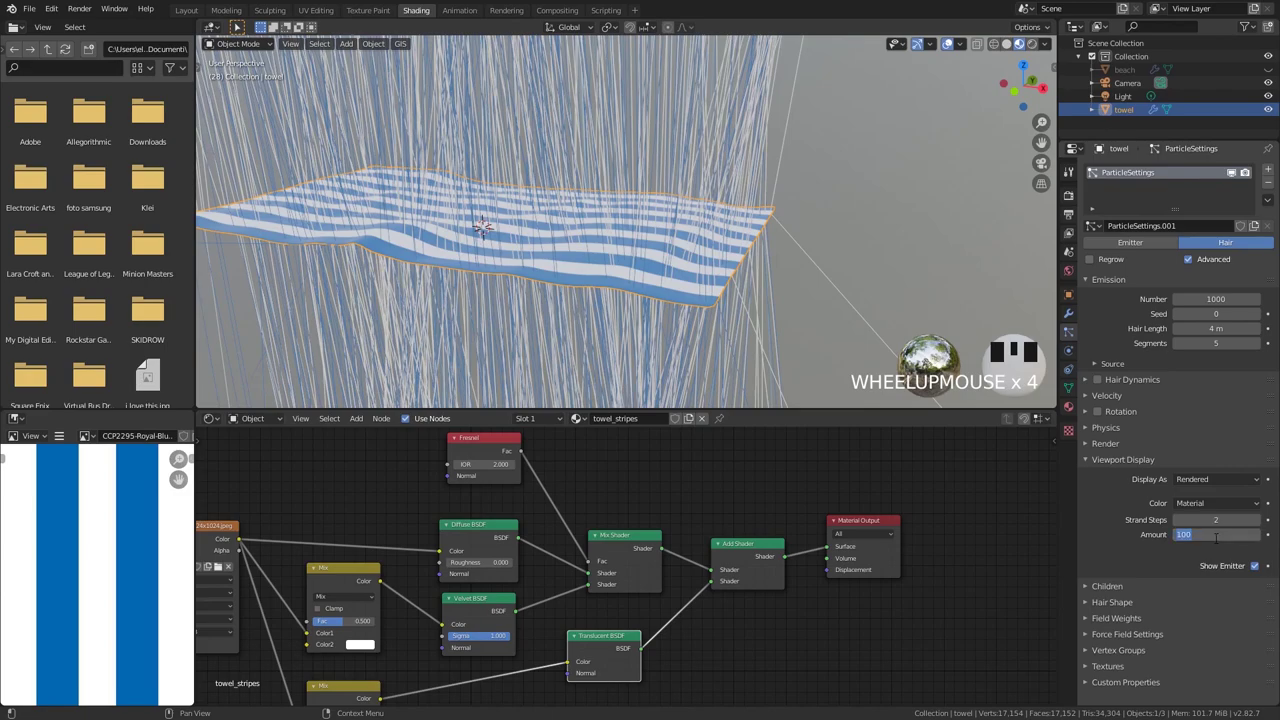
drag(1220, 540, 724, 228)
scroll(down, 3)
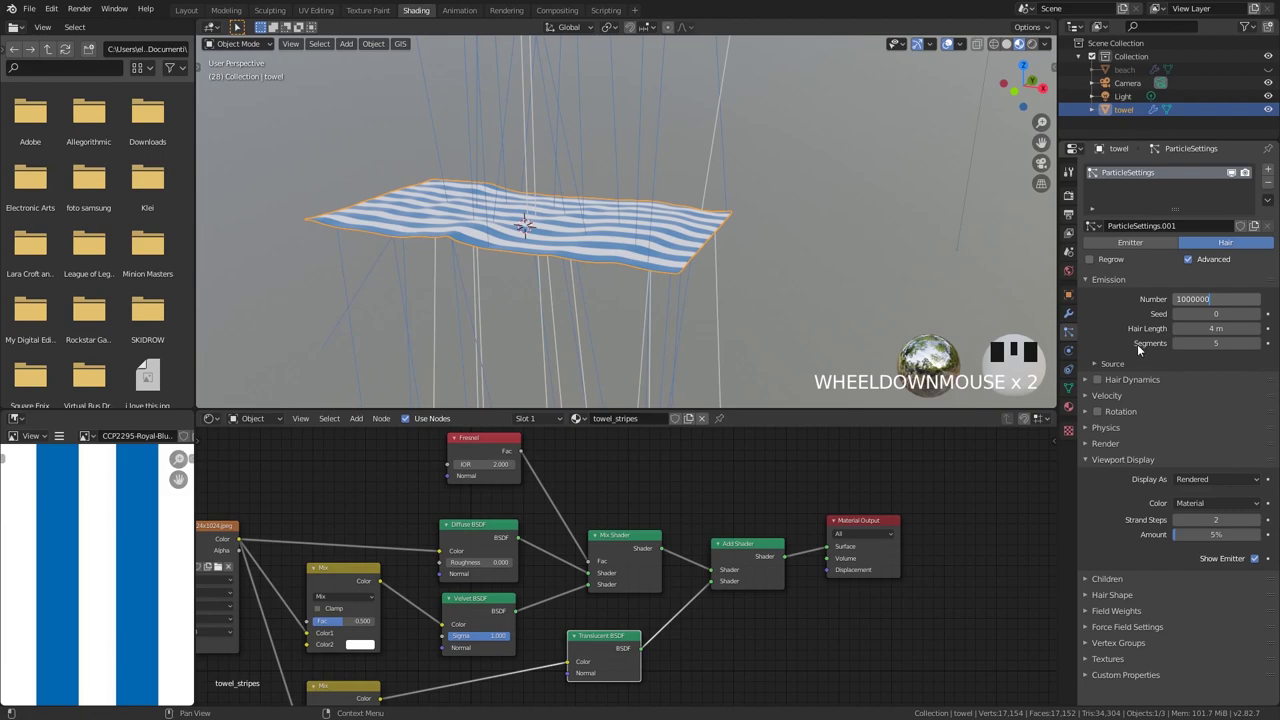
Reduce the Hair Length to a few millimetres for a short fuzz over the stripes
scroll(down, 3)
scroll(up, 3)
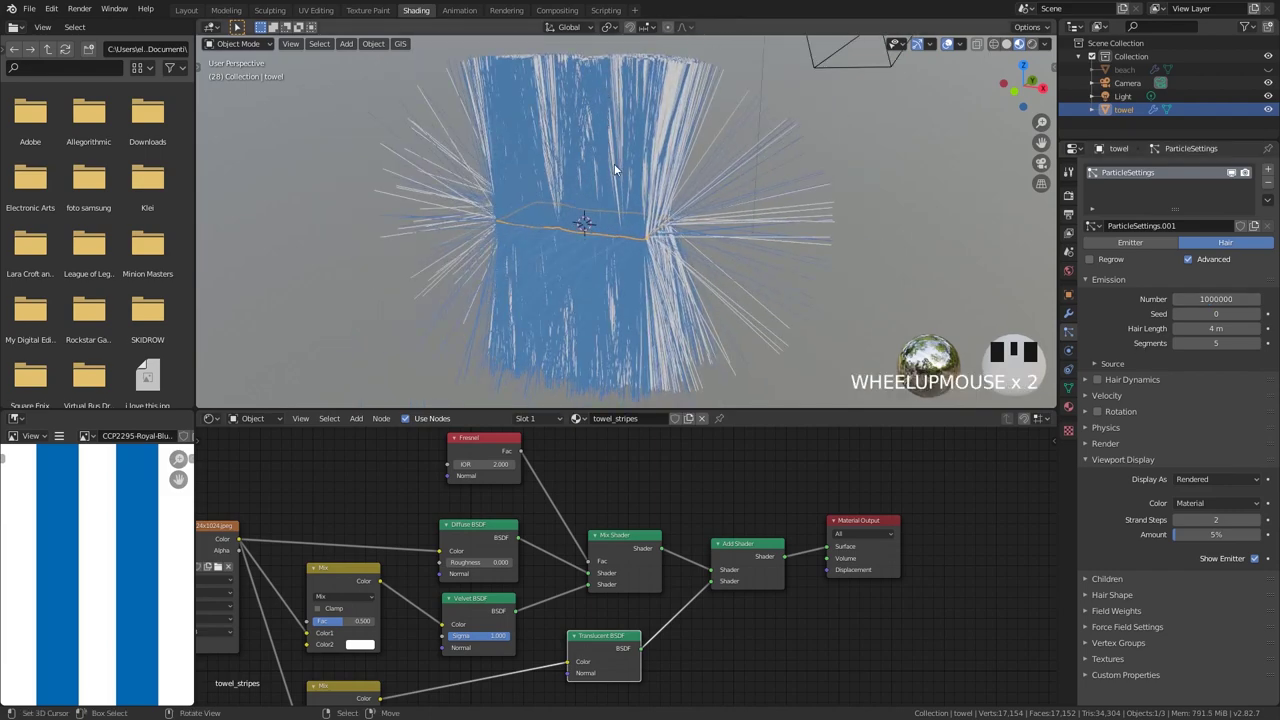
scroll(up, 3)
scroll(up, 3)
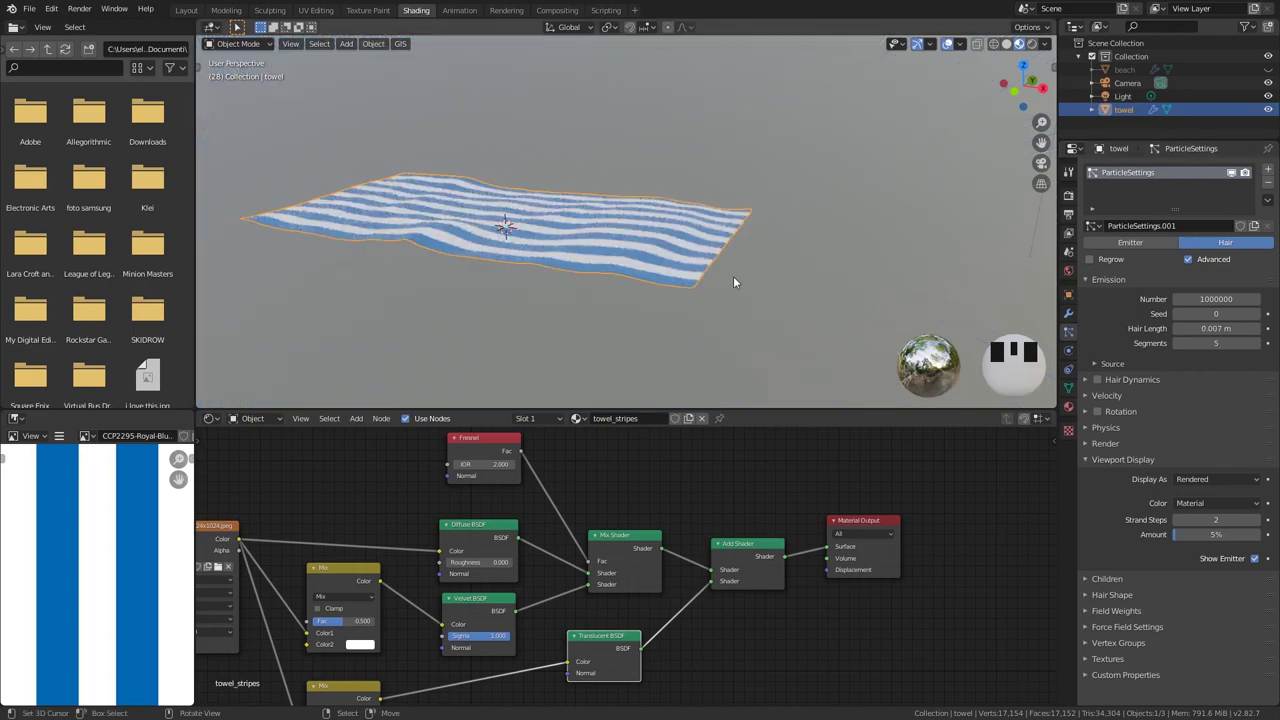
scroll(up, 3)
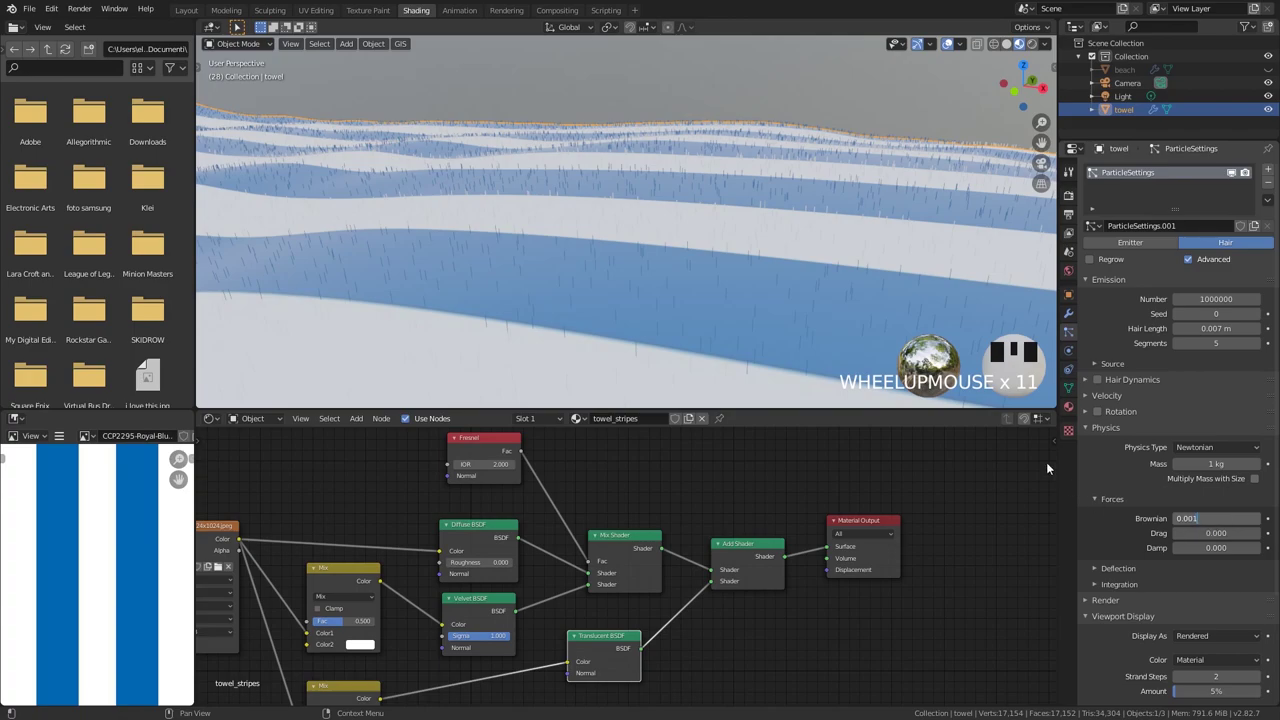
Tweak the hair particle values to refine the short towel fibres
click(680, 259)
scroll(up, 3)
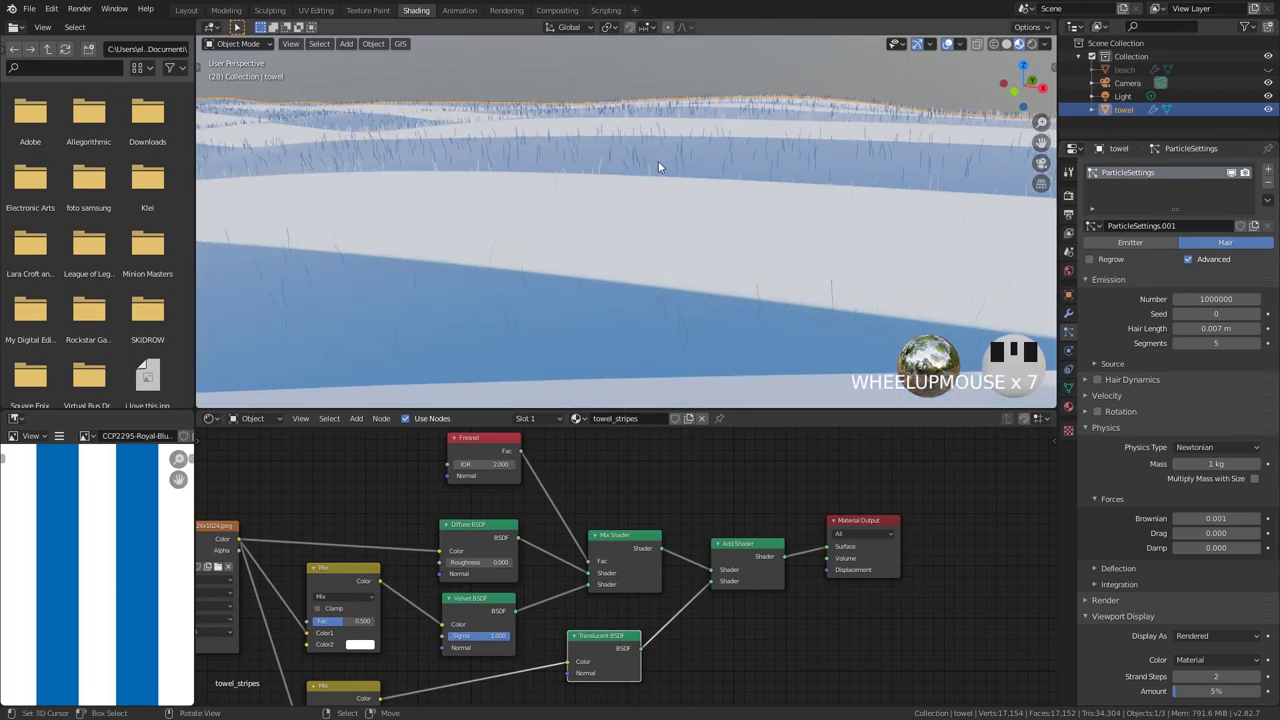
scroll(down, 3)
scroll(down, 3)
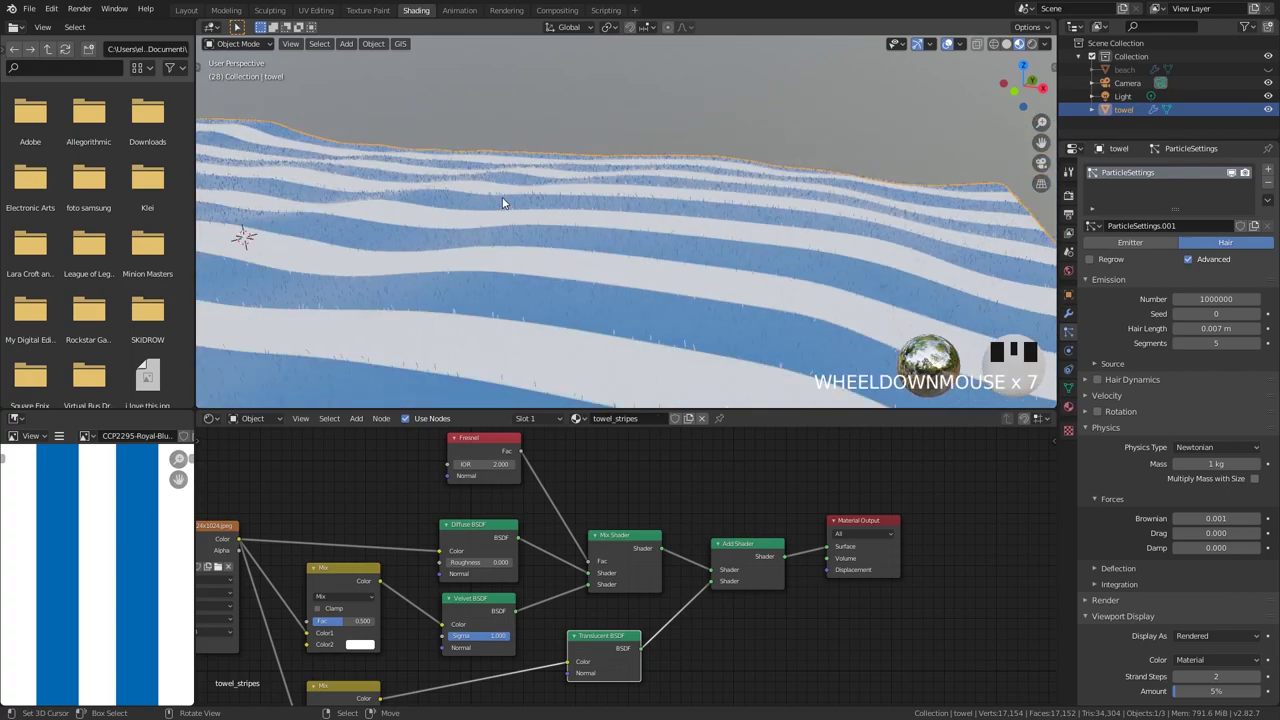
scroll(up, 3)
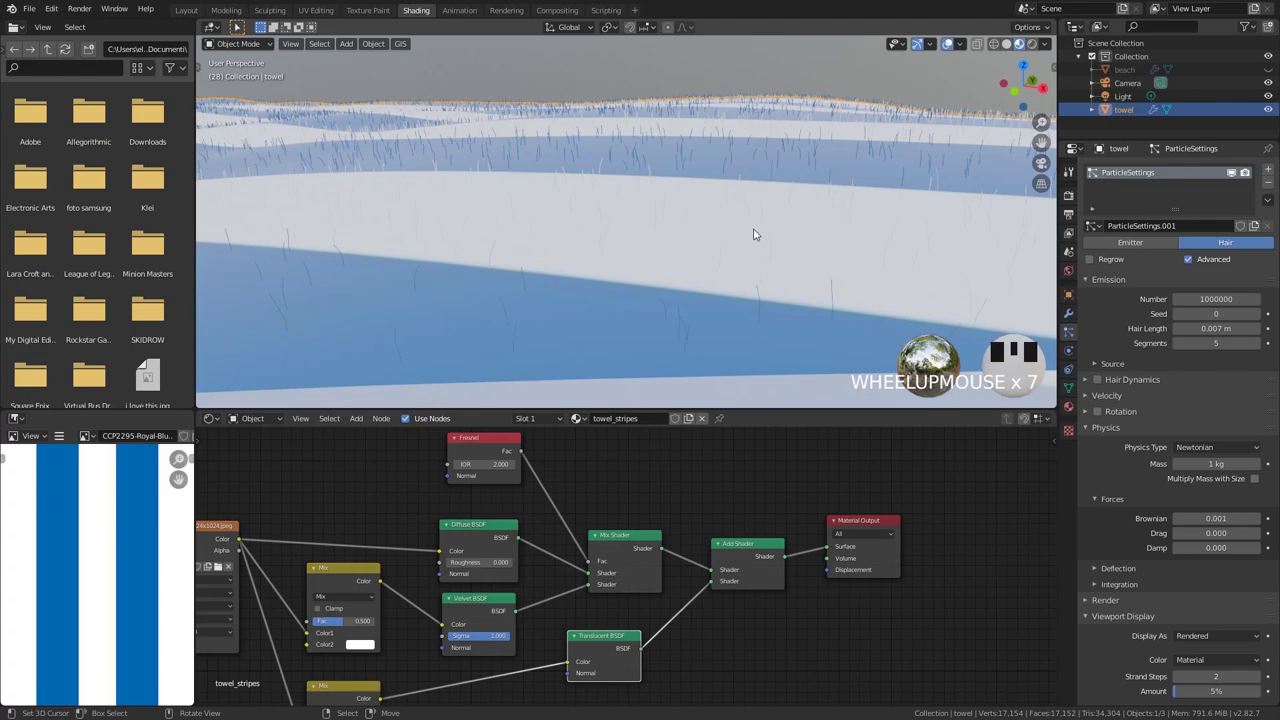
scroll(down, 3)
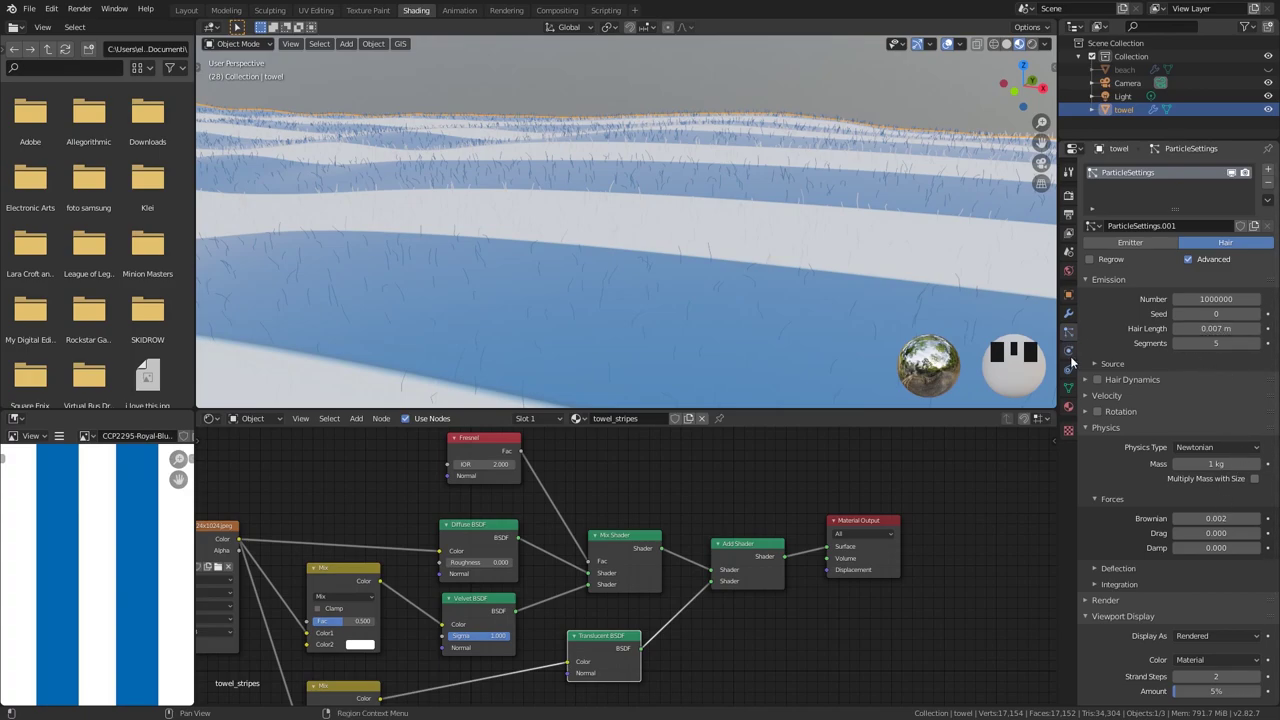
Switch to the scene camera view (Numpad 0) framing the whole fuzzy towel
scroll(down, 3)
scroll(up, 3)
scroll(up, 3)
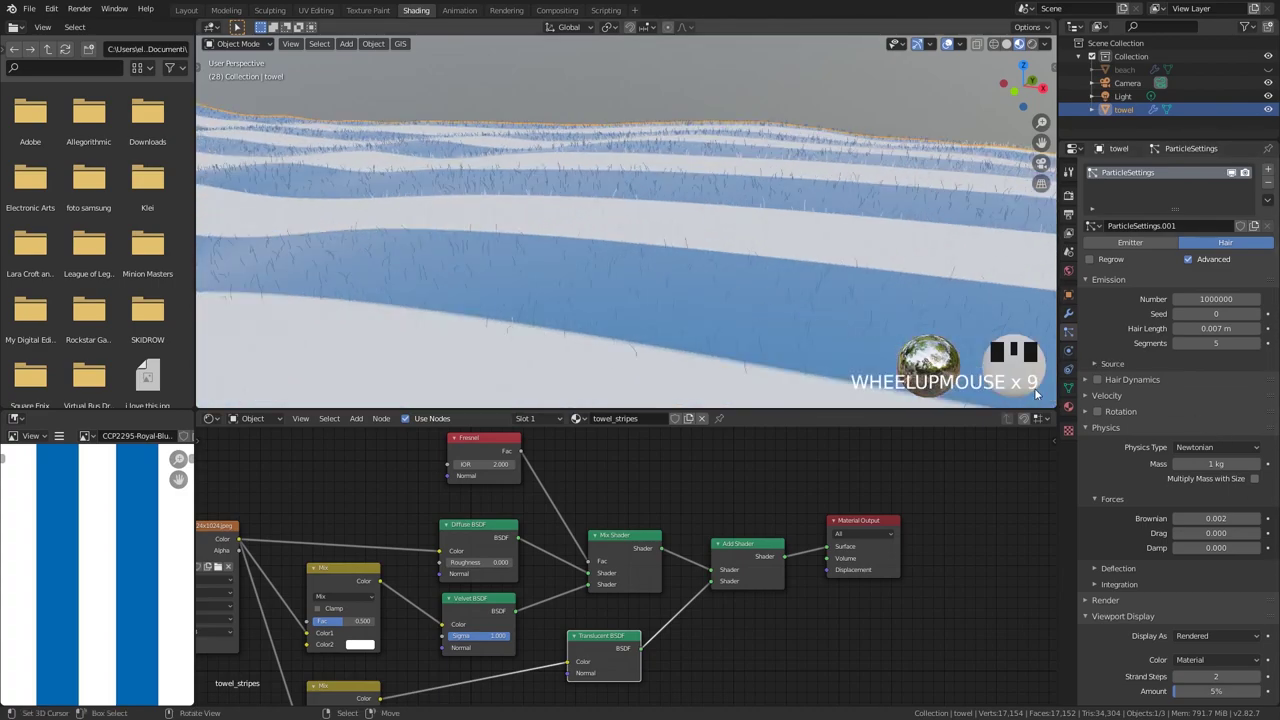
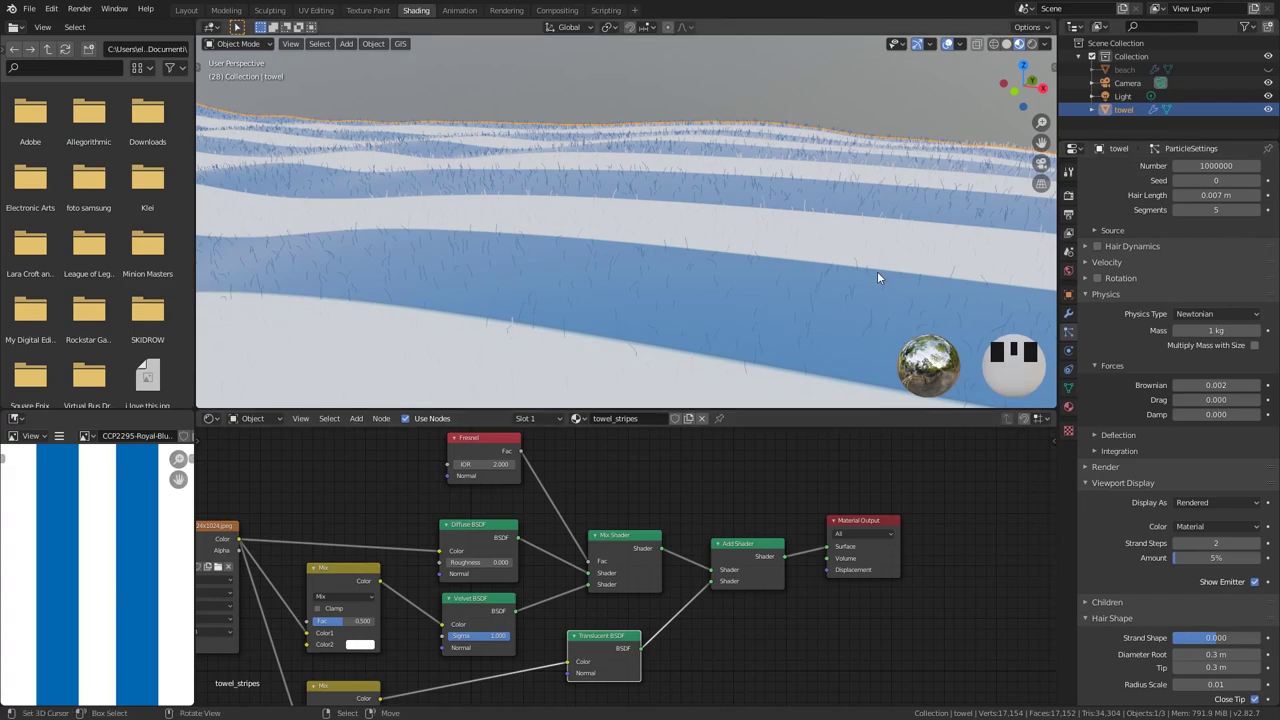
scroll(down, 3)
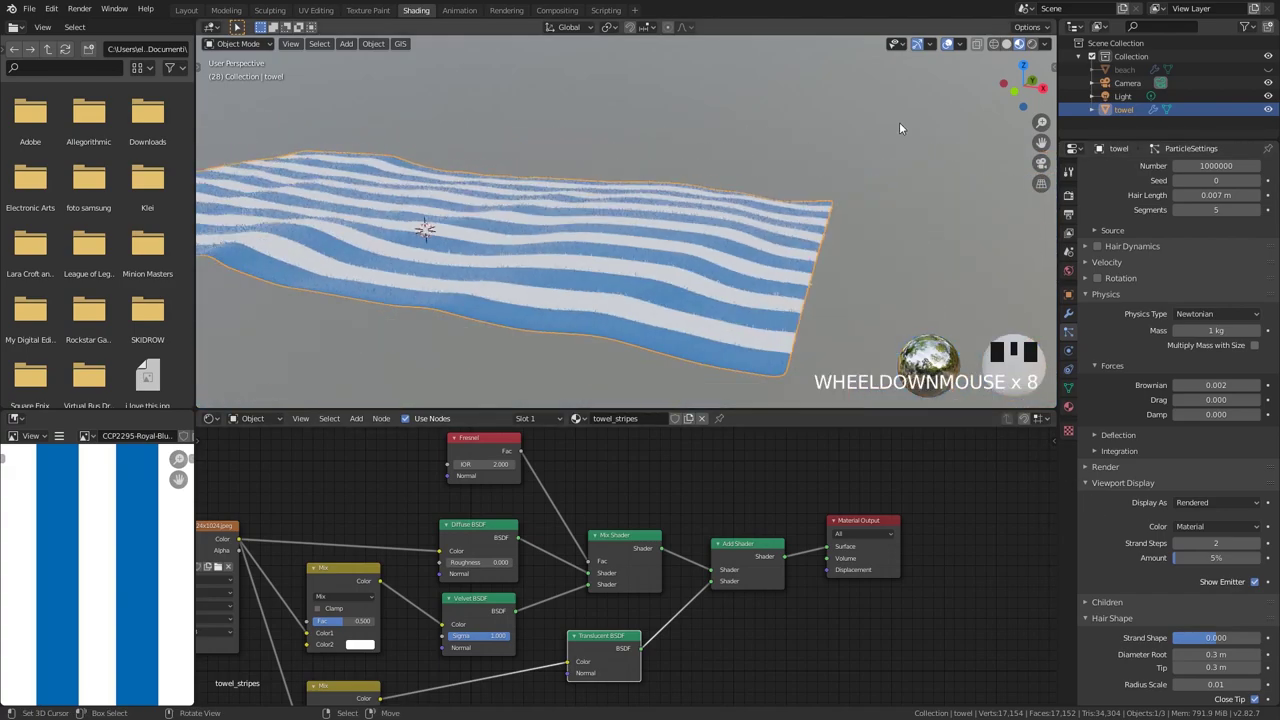
key(KP_0)
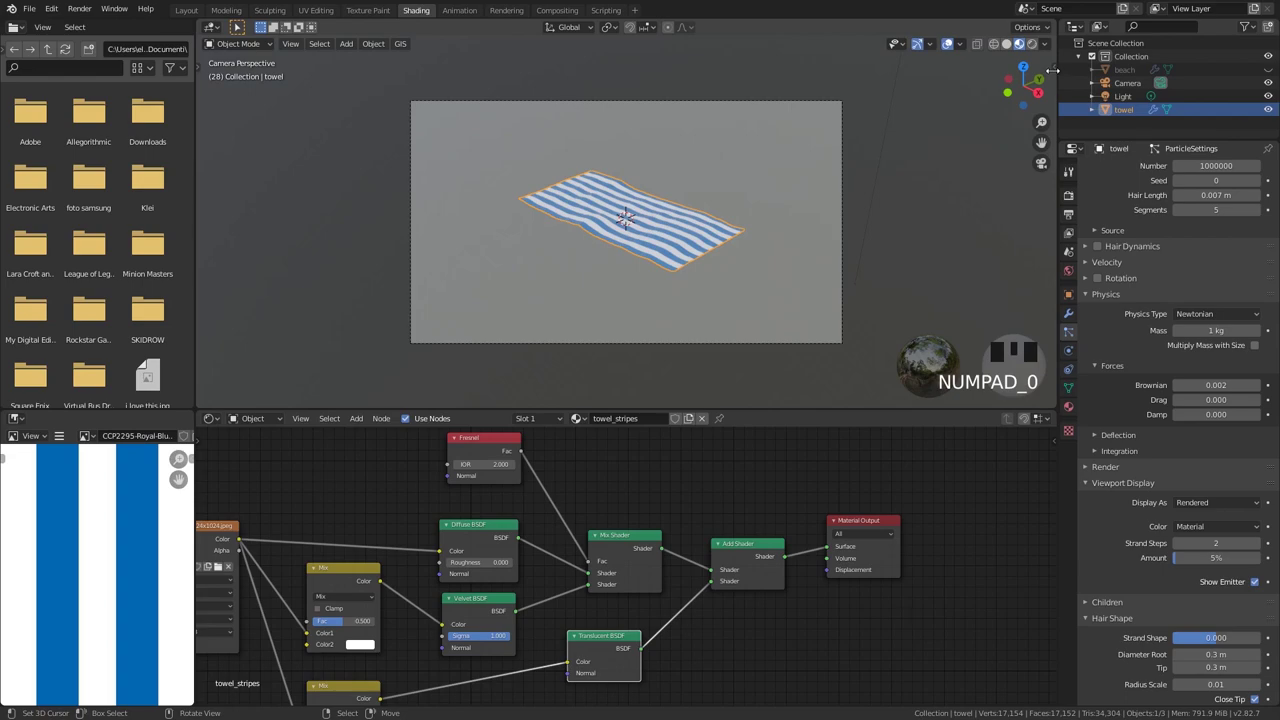